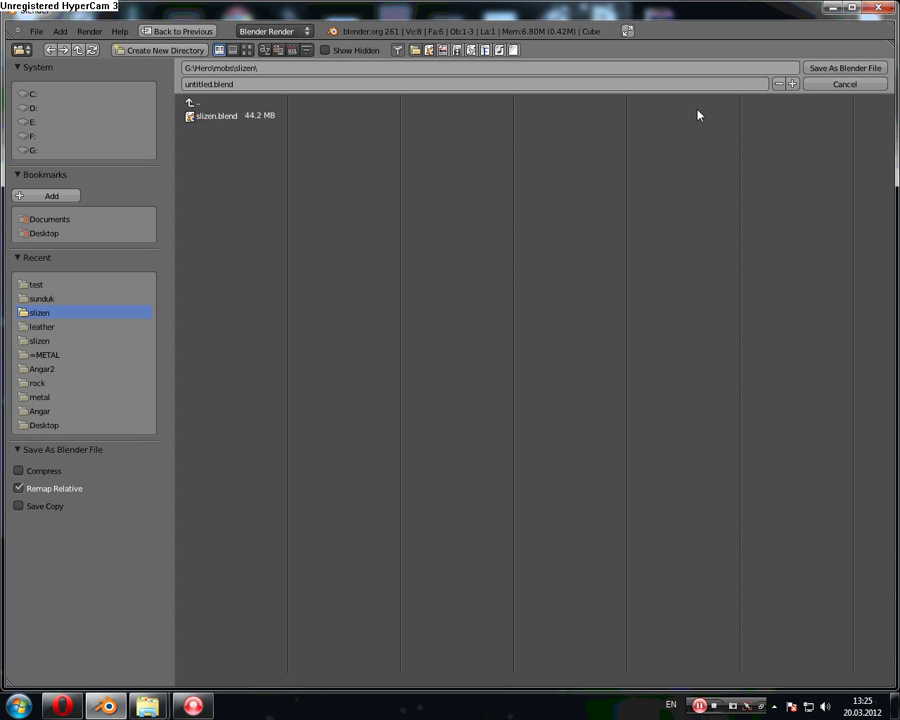
Step: Cancel the save-file browser and return to the default cube, camera and lamp scene
{"action": "left_click", "coordinate": [782, 97]}
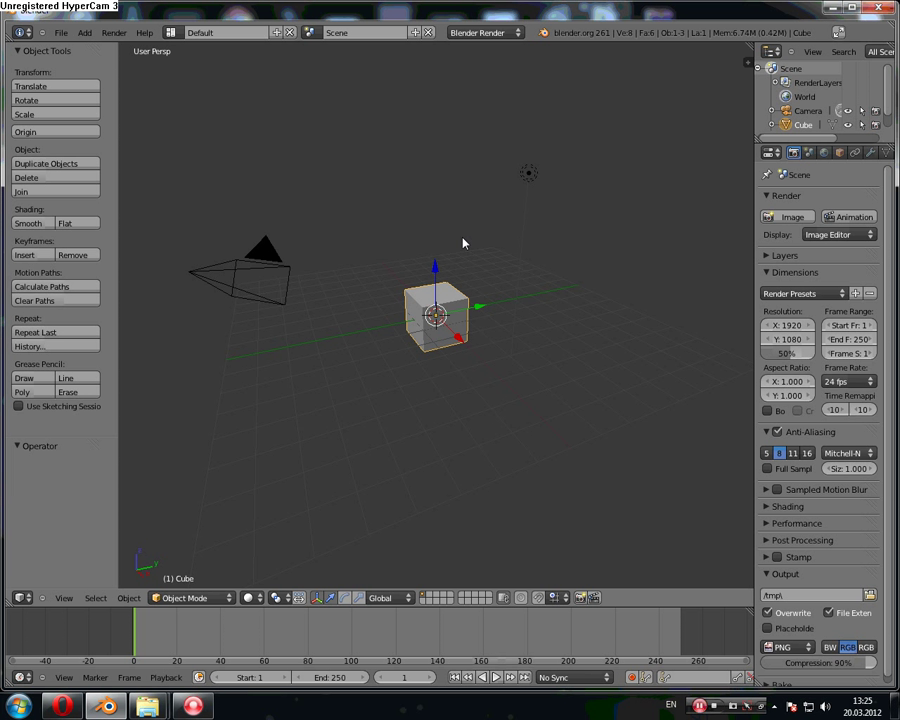
Step: Select the camera and lamp together and delete them, leaving only the cube
{"action": "right_click", "coordinate": [199, 275]}
{"action": "right_click", "coordinate": [535, 173]}
{"action": "key", "text": "Delete"}
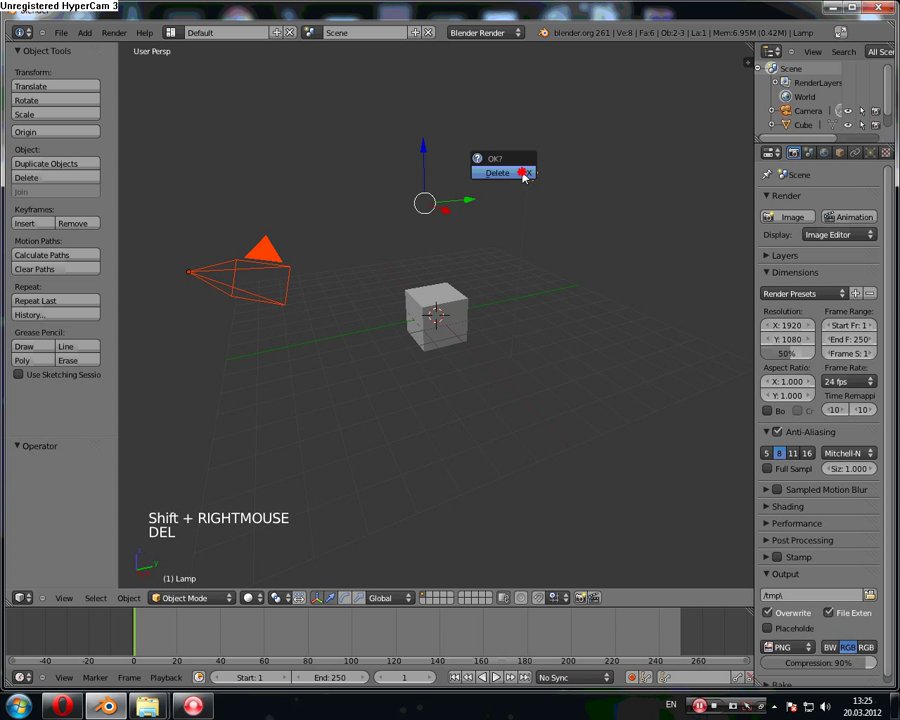
Step: Edit the cube's mesh, delete all but one face, and view it top-down in orthographic
{"action": "right_click", "coordinate": [434, 299]}
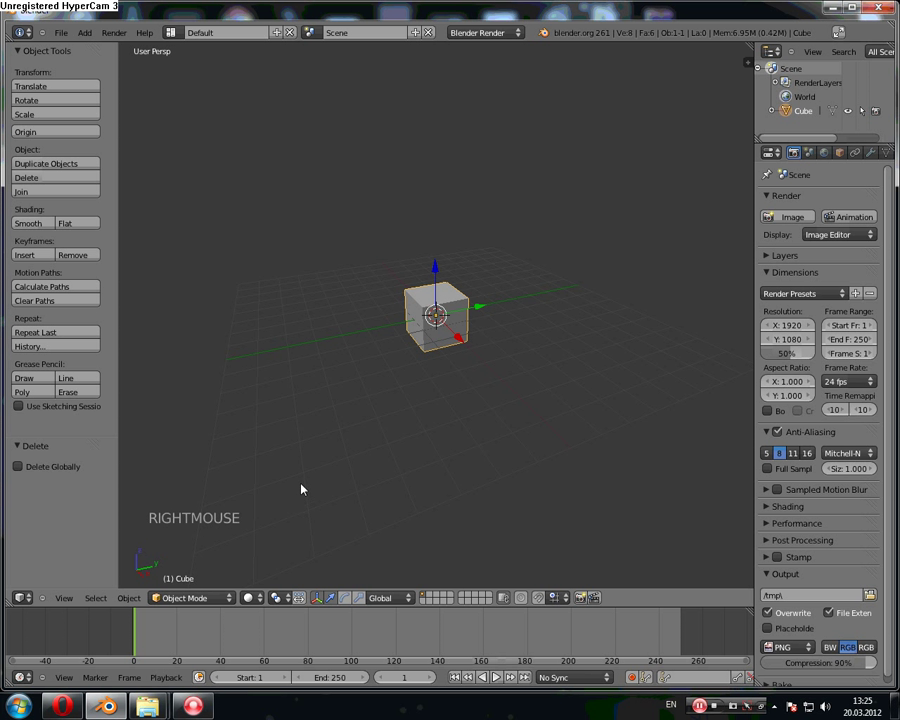
{"action": "key", "text": "Tab"}
{"action": "left_click", "coordinate": [442, 601]}
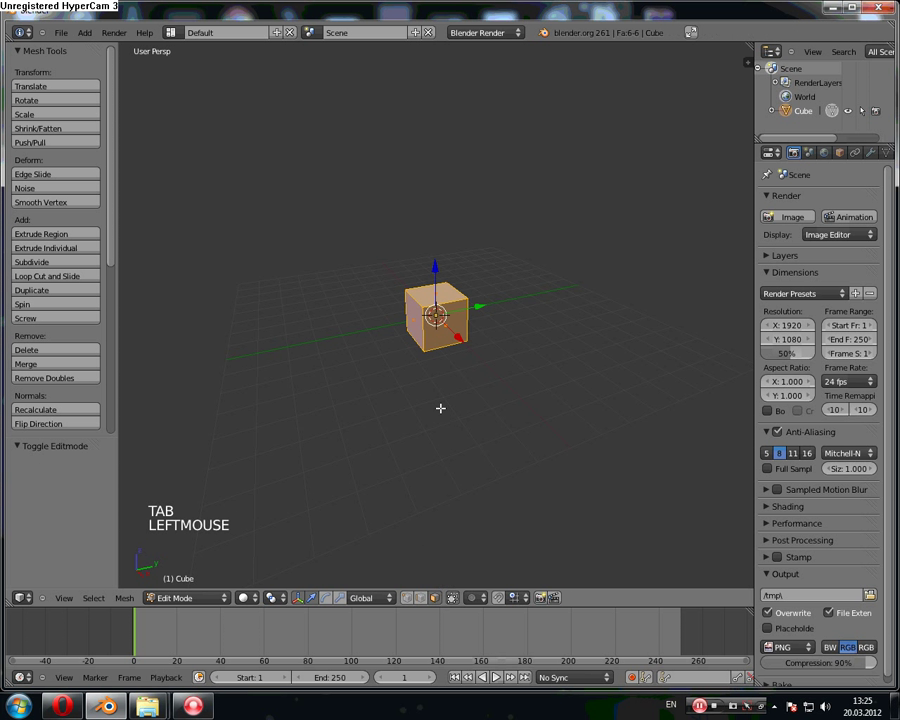
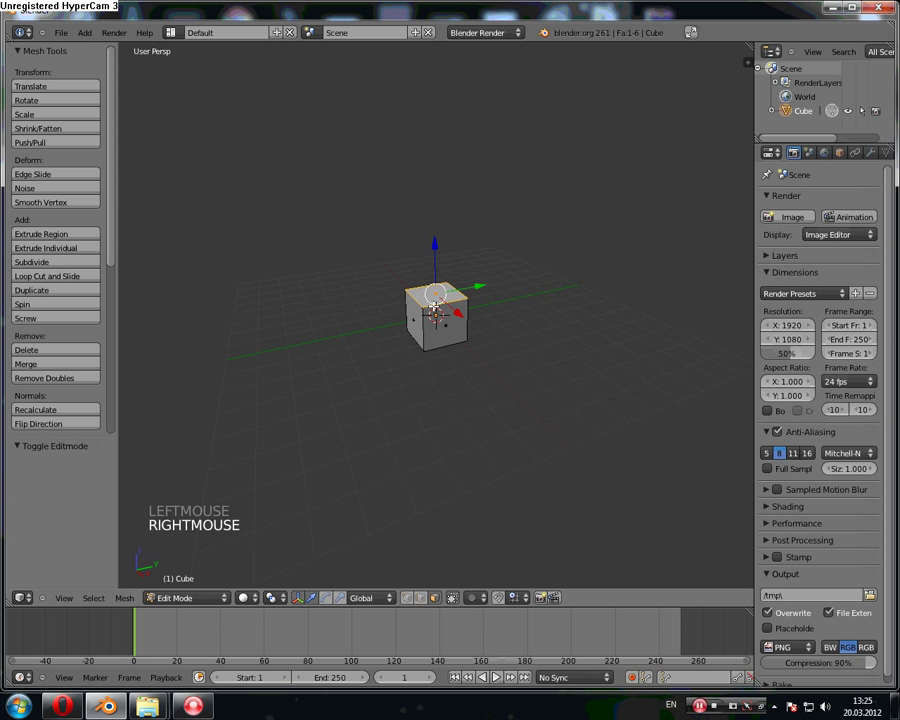
{"action": "key", "text": "Delete"}
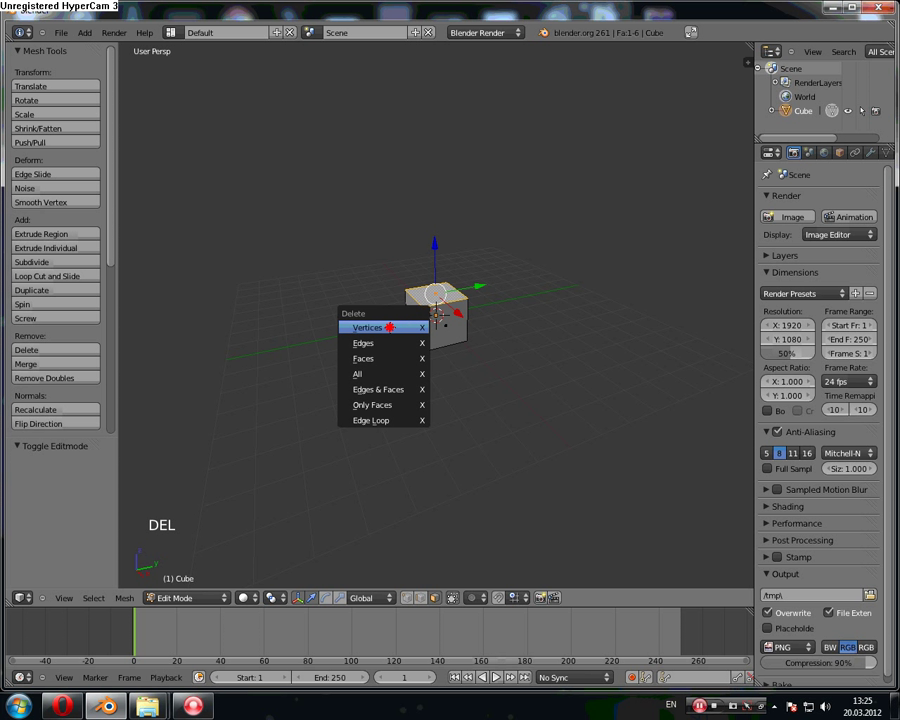
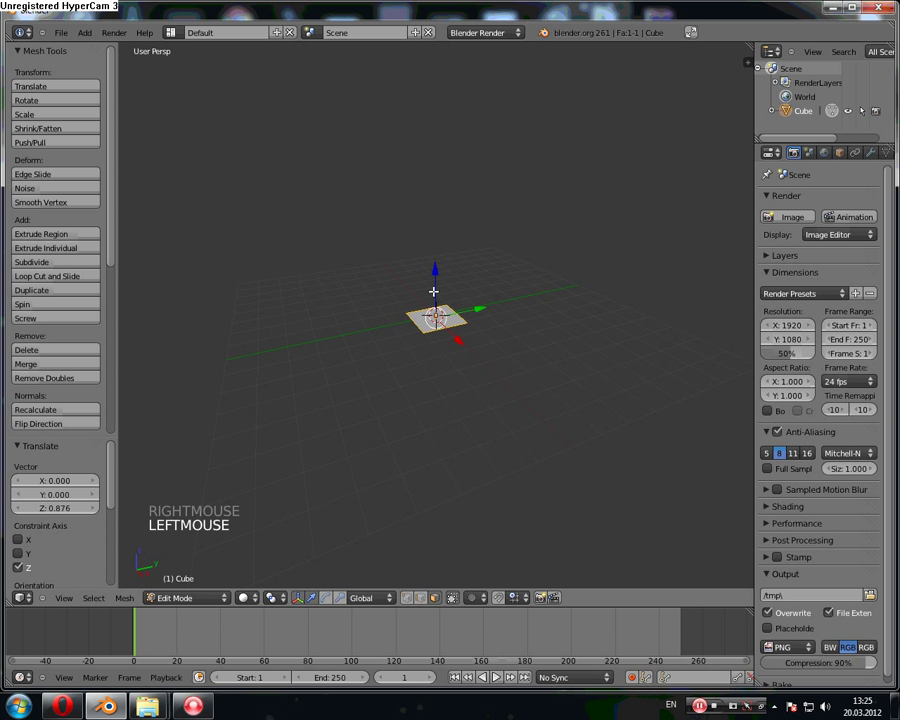
{"action": "key", "text": "KP_7"}
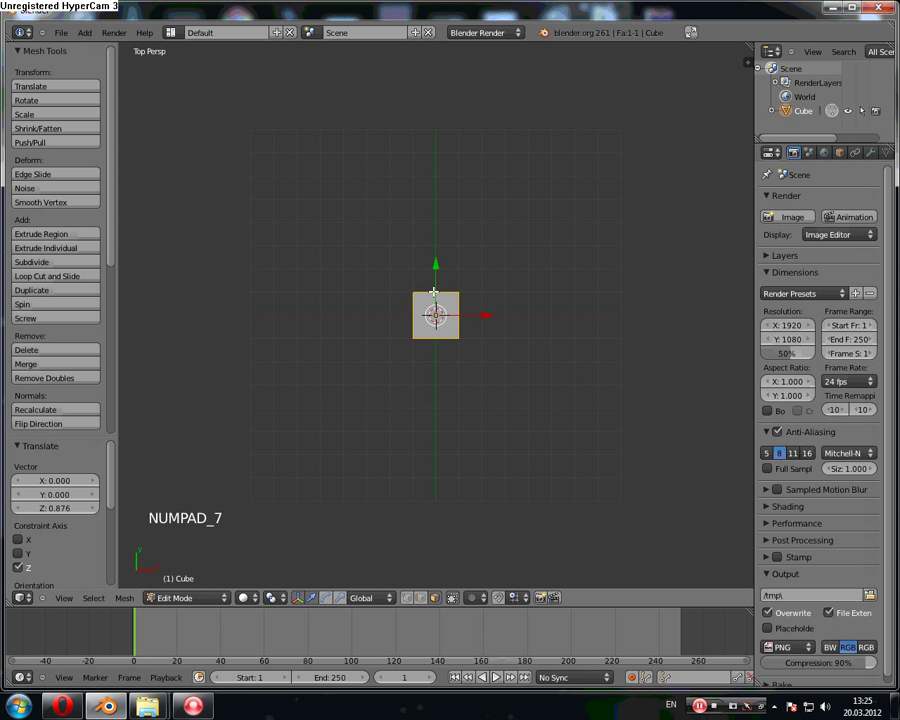
{"action": "key", "text": "KP_5"}
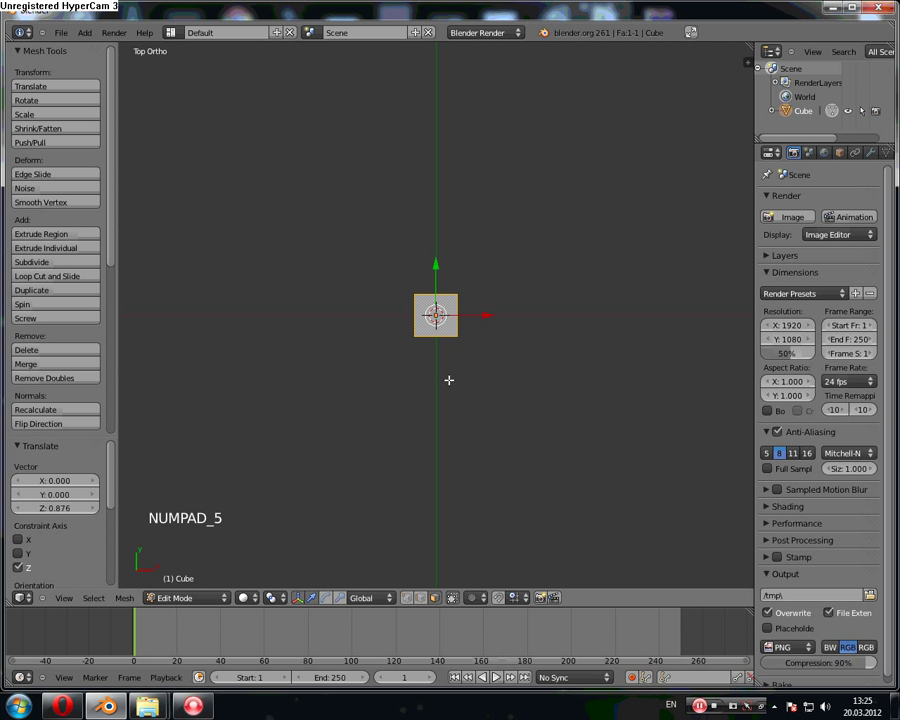
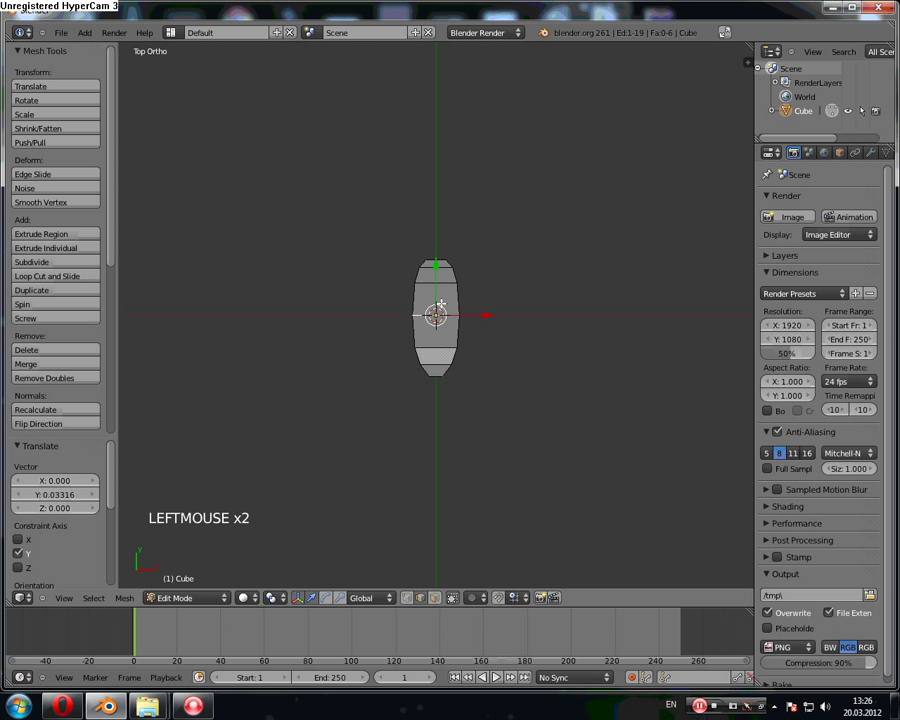
Step: Continue shaping the body outline in the viewport while editing the mesh
{"action": "left_click", "coordinate": [439, 602]}
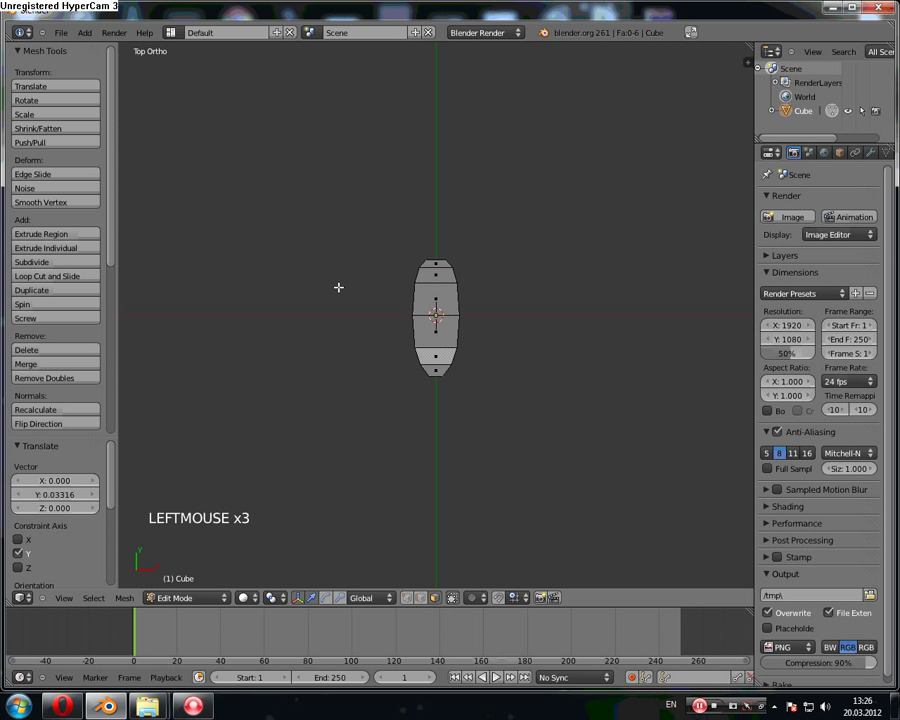
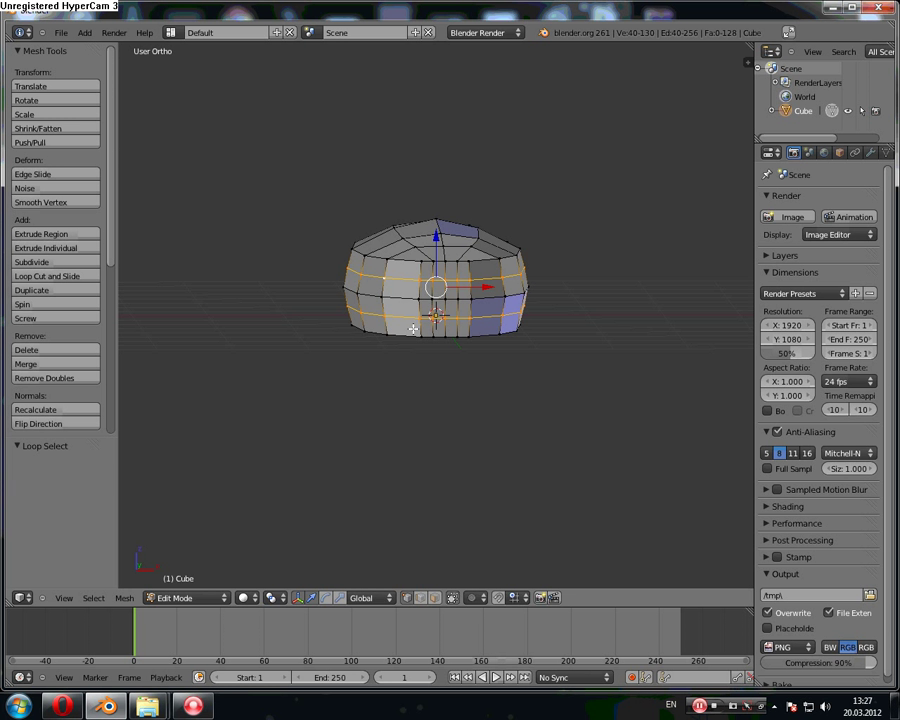
Step: Scale the selected part of the body mesh to finish adjusting its vertices
{"action": "key", "text": "s"}
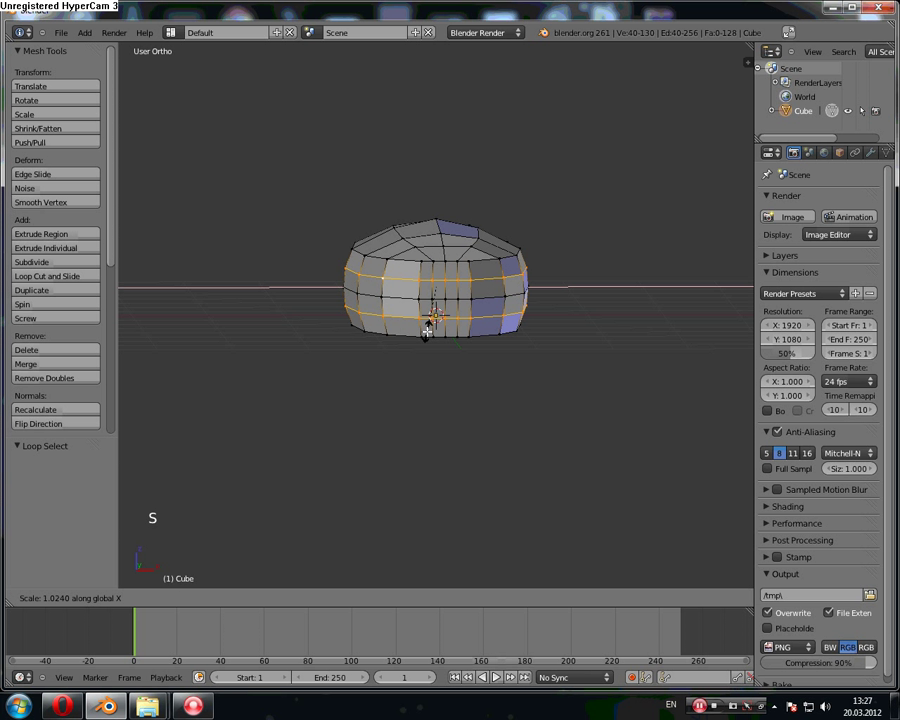
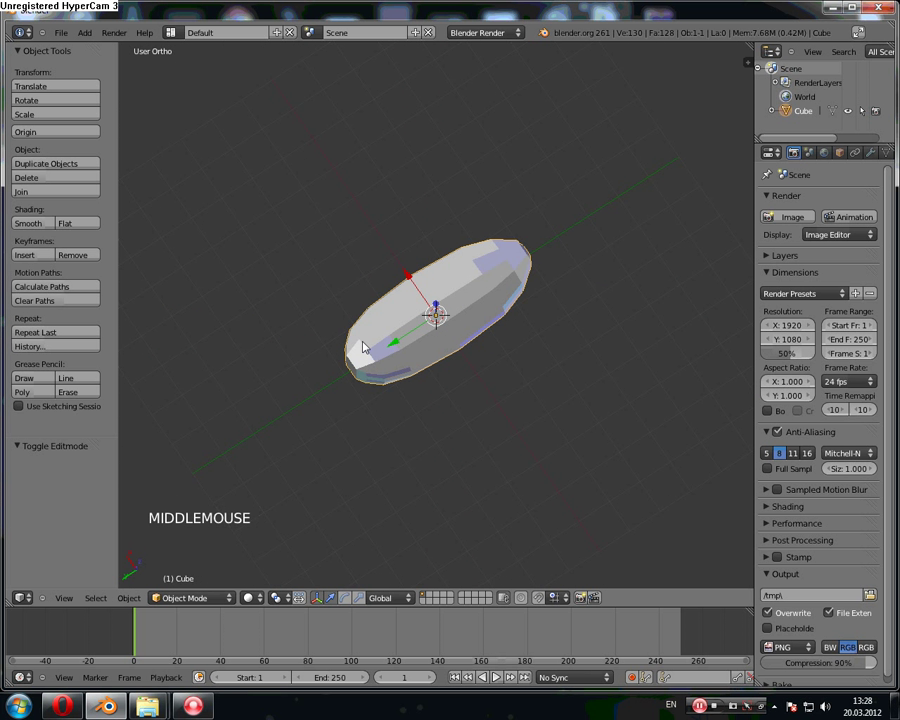
Step: Orbit the view around the finished 130-vertex creature body
{"action": "middle_click", "coordinate": [388, 408]}
{"action": "middle_click", "coordinate": [388, 362]}
{"action": "middle_click", "coordinate": [421, 392]}
{"action": "middle_click", "coordinate": [416, 389]}
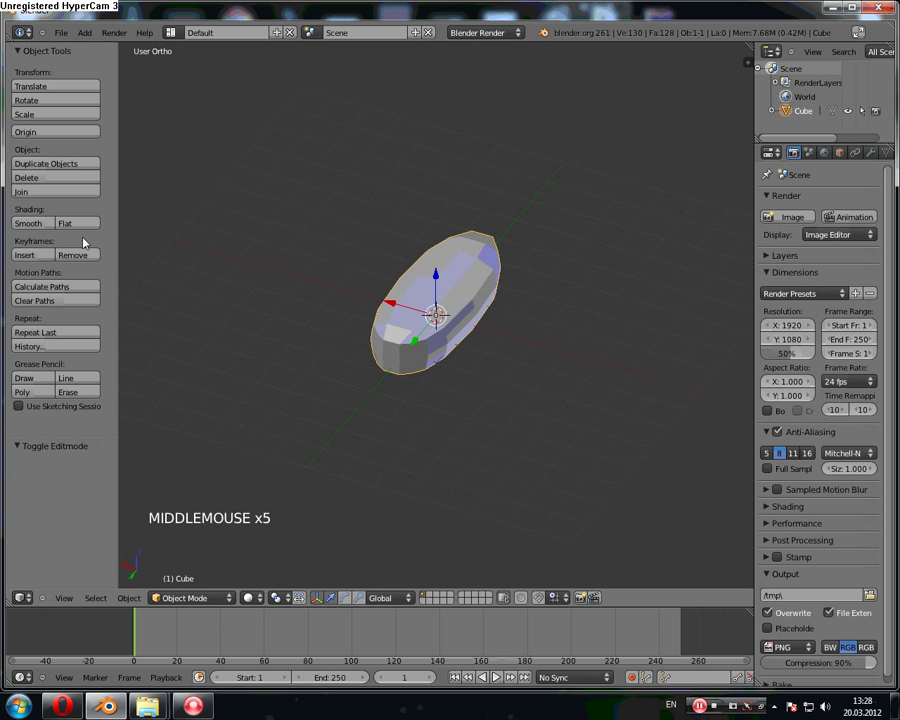
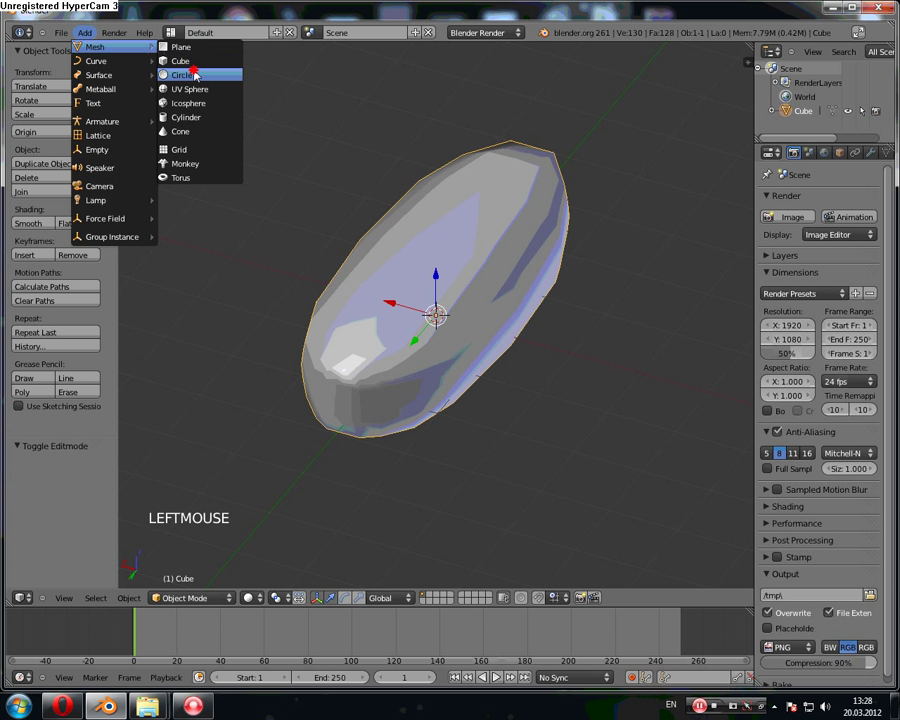
Step: Add a circle mesh, delete it again, and reopen the Add Mesh list
{"action": "left_click", "coordinate": [440, 273]}
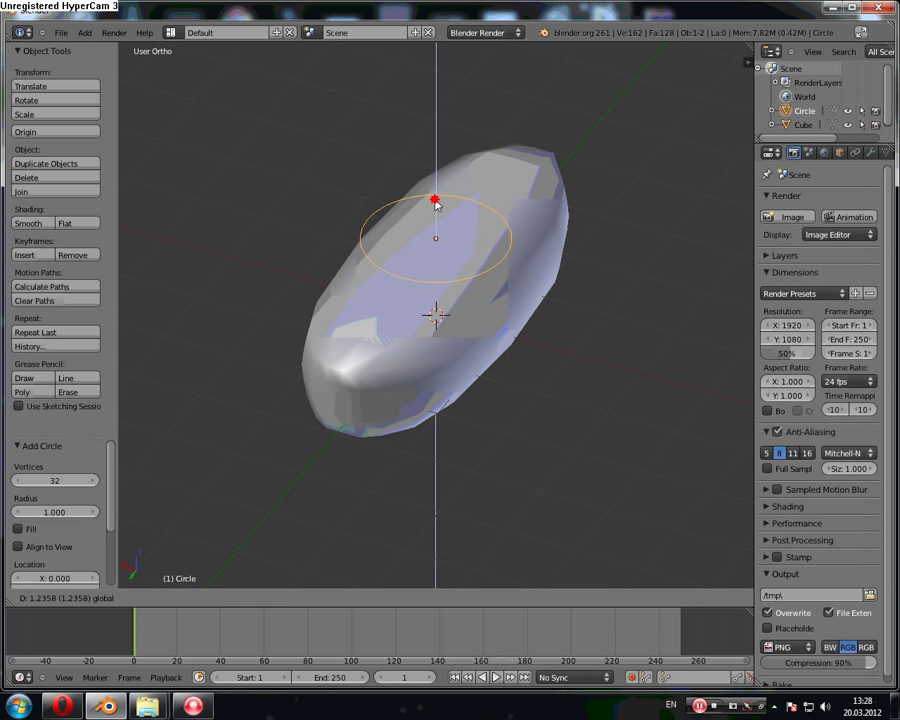
{"action": "key", "text": "Delete"}
{"action": "left_click", "coordinate": [84, 37]}
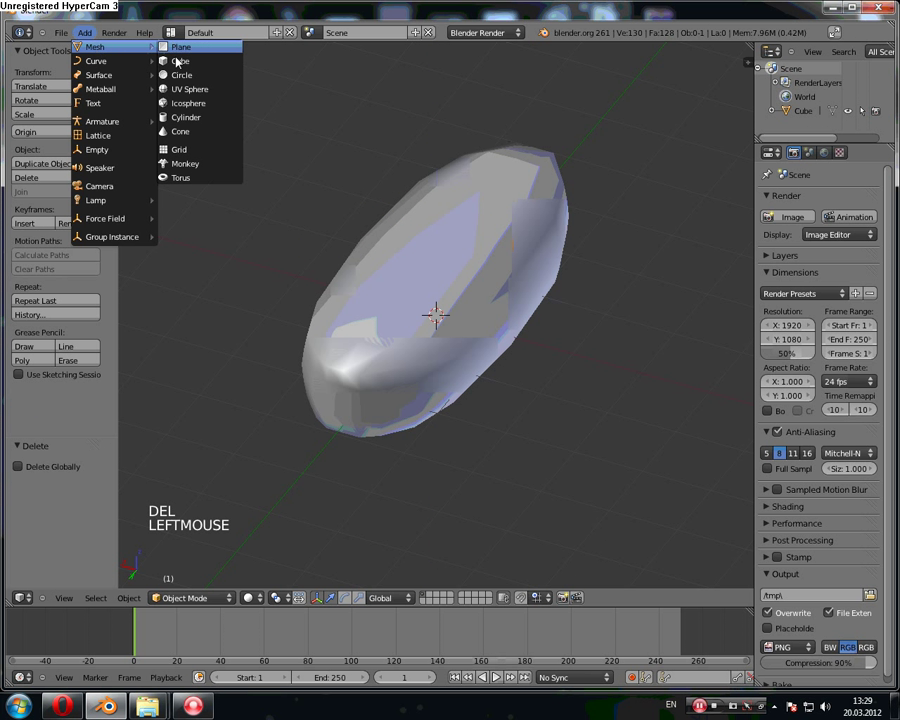
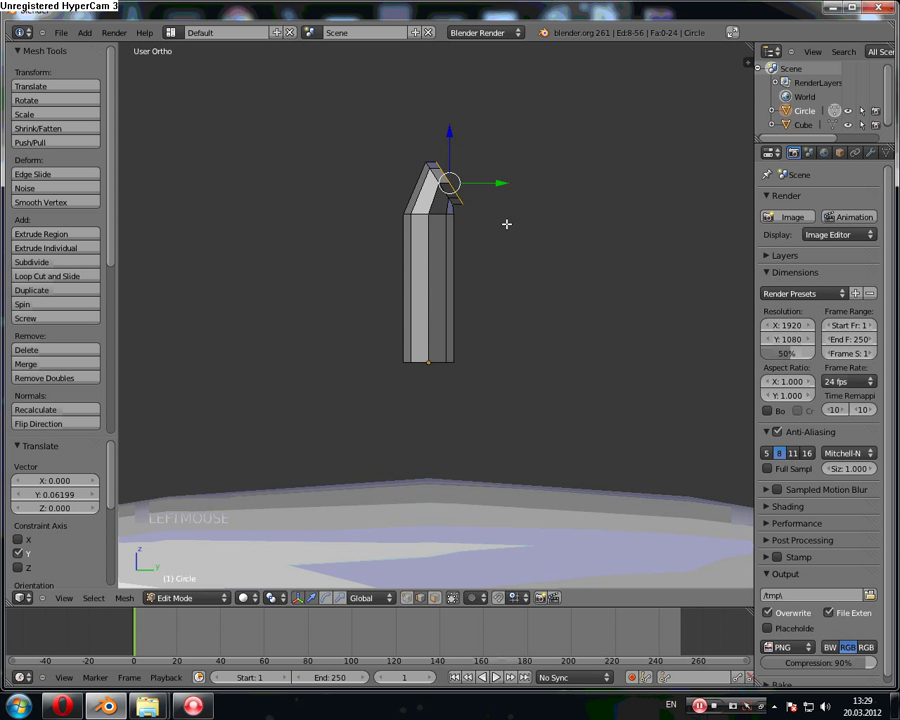
Step: Rotate and scale the limb's end ring to shape a rounded tip
{"action": "key", "text": "r"}
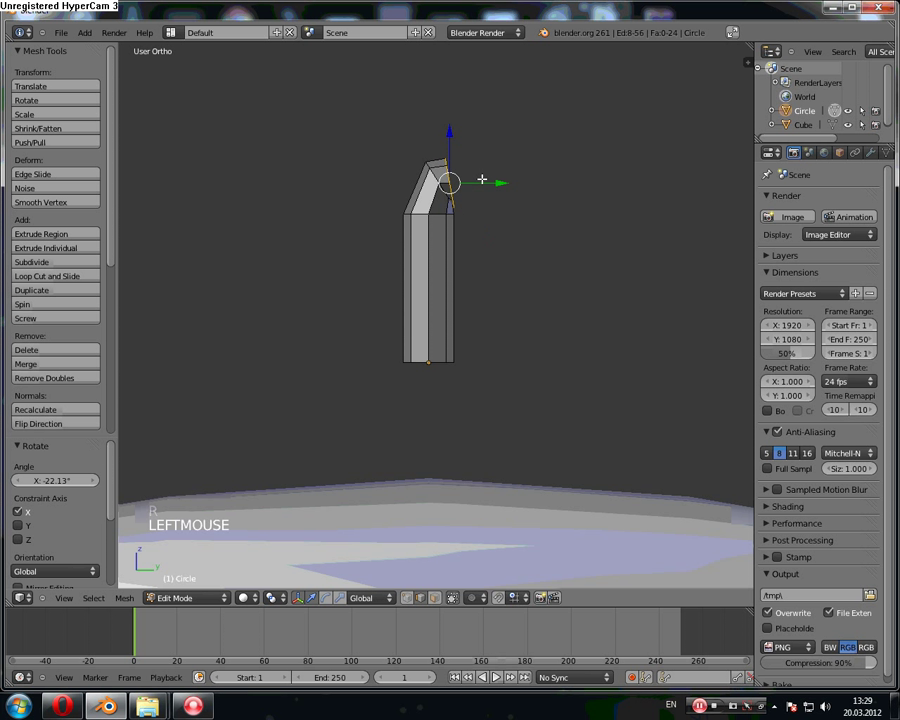
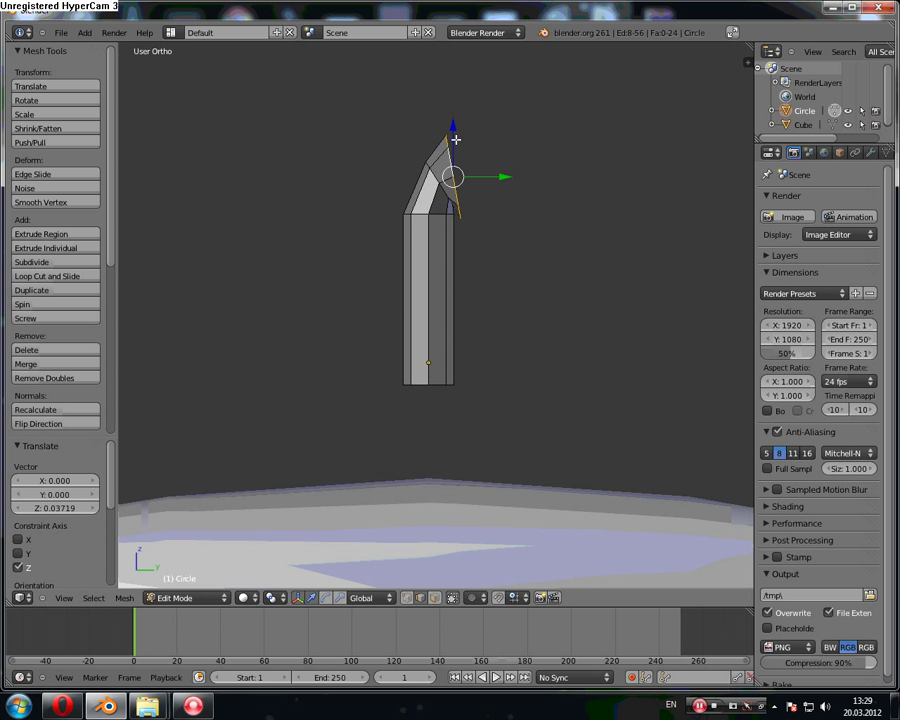
{"action": "key", "text": "s"}
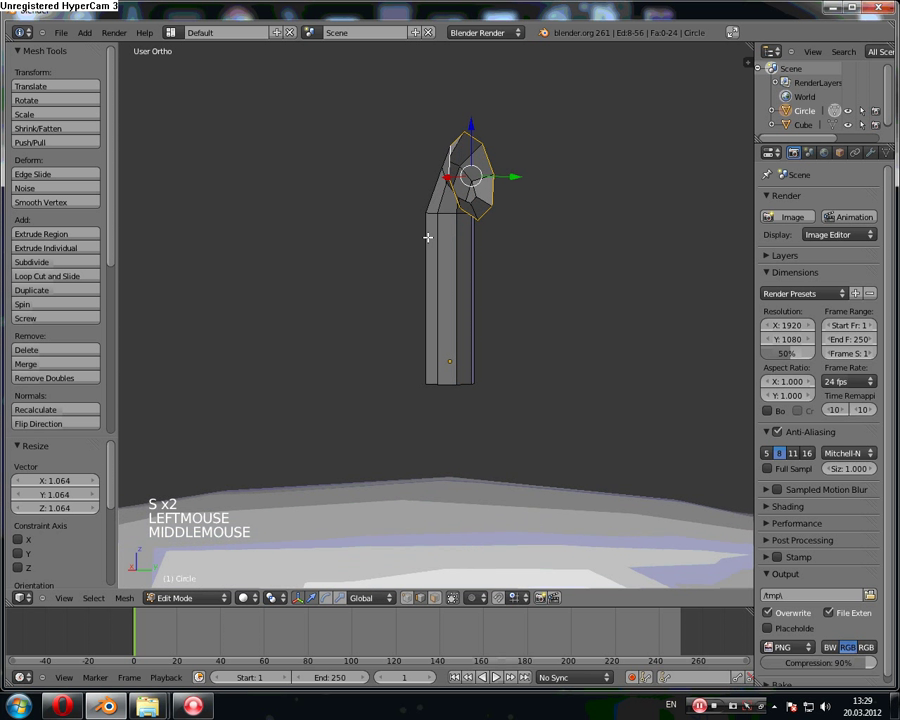
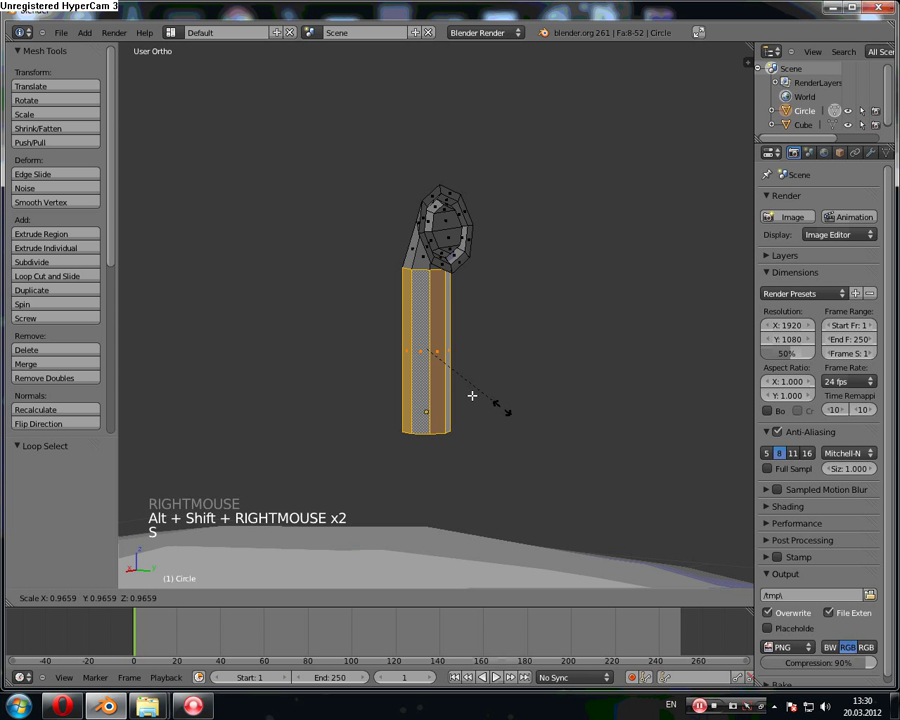
Step: Scale the selected limb vertices, zoom out, and view the mesh from the back in orthographic
{"action": "key", "text": "s"}
{"action": "key", "text": "s"}
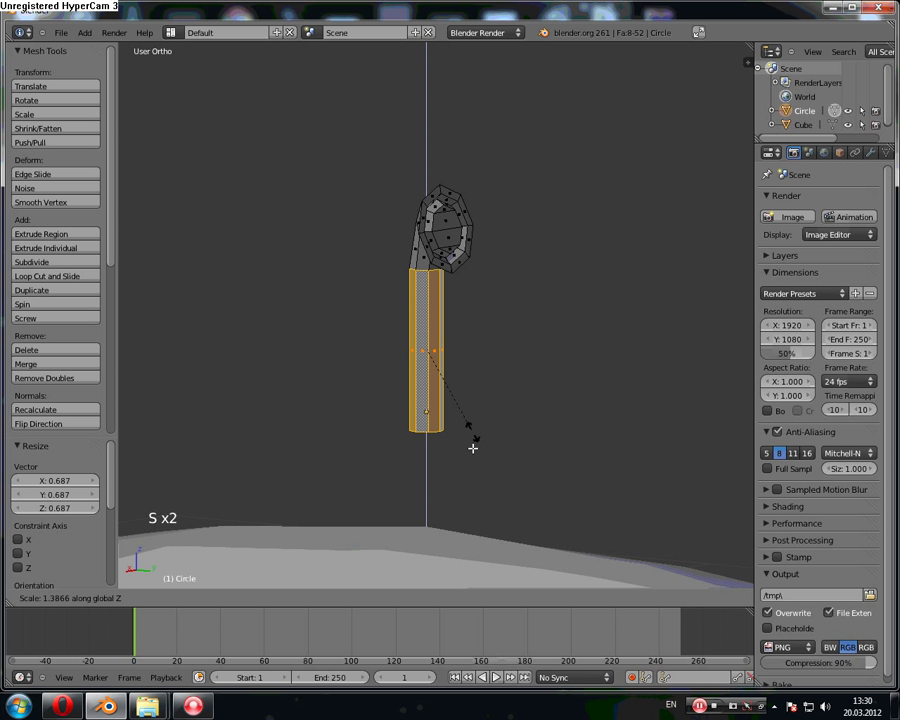
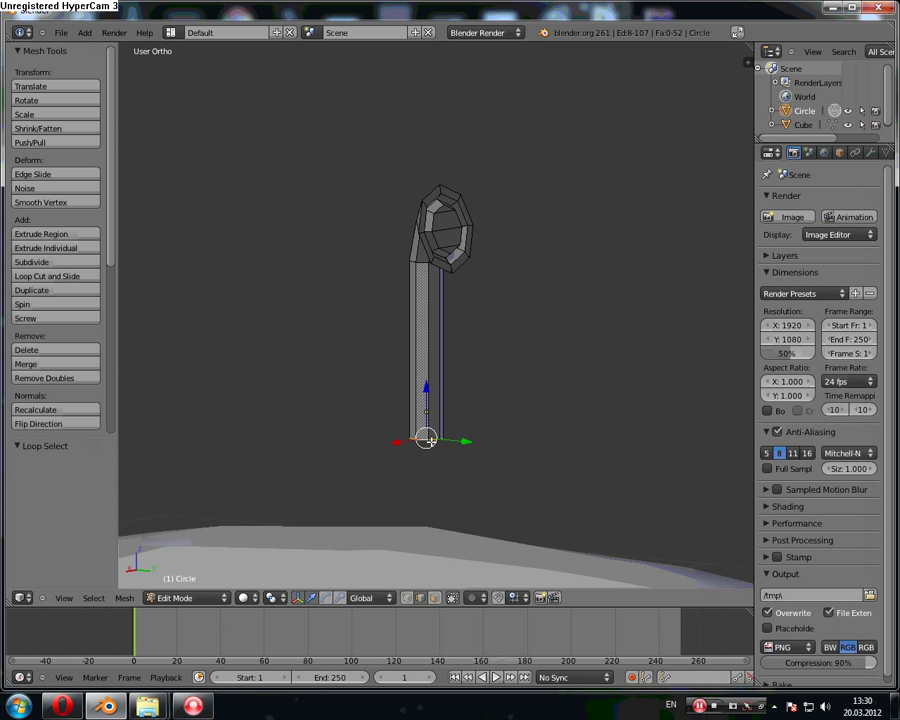
{"action": "scroll", "scroll_direction": "down", "scroll_amount": 3}
{"action": "scroll", "scroll_direction": "down", "scroll_amount": 3}
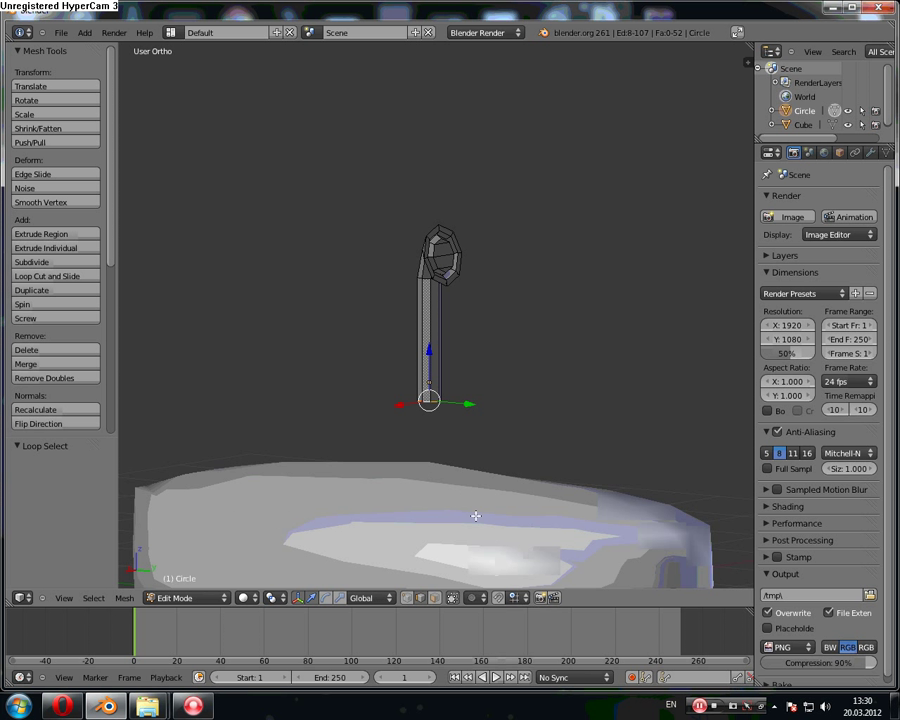
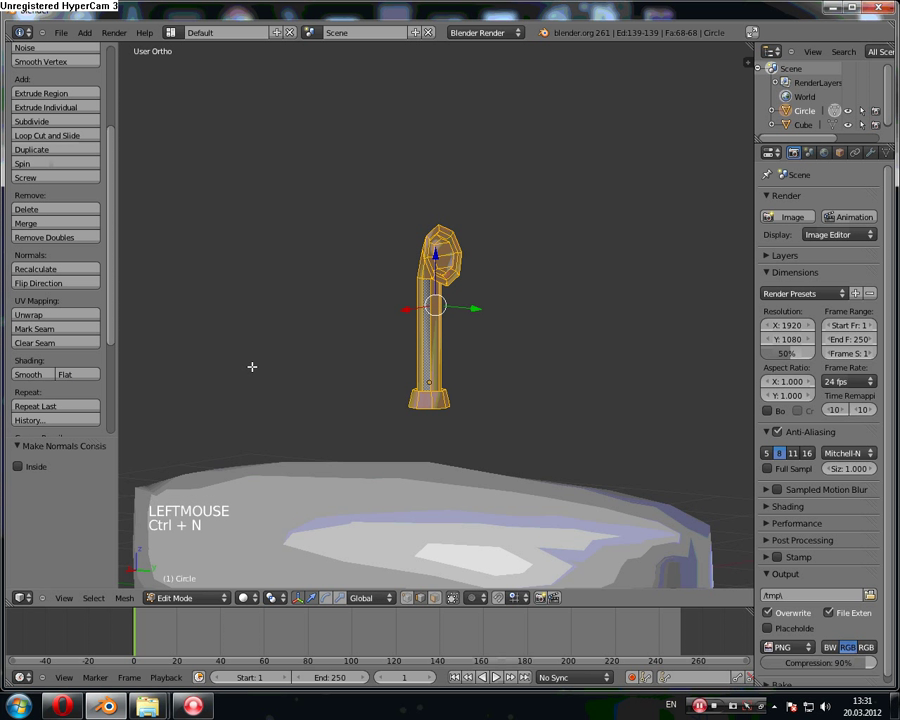
{"action": "key", "text": "KP_1"}
{"action": "scroll", "scroll_direction": "down", "scroll_amount": 3}
{"action": "scroll", "scroll_direction": "down", "scroll_amount": 3}
{"action": "key", "text": "ctrl+KP_1"}
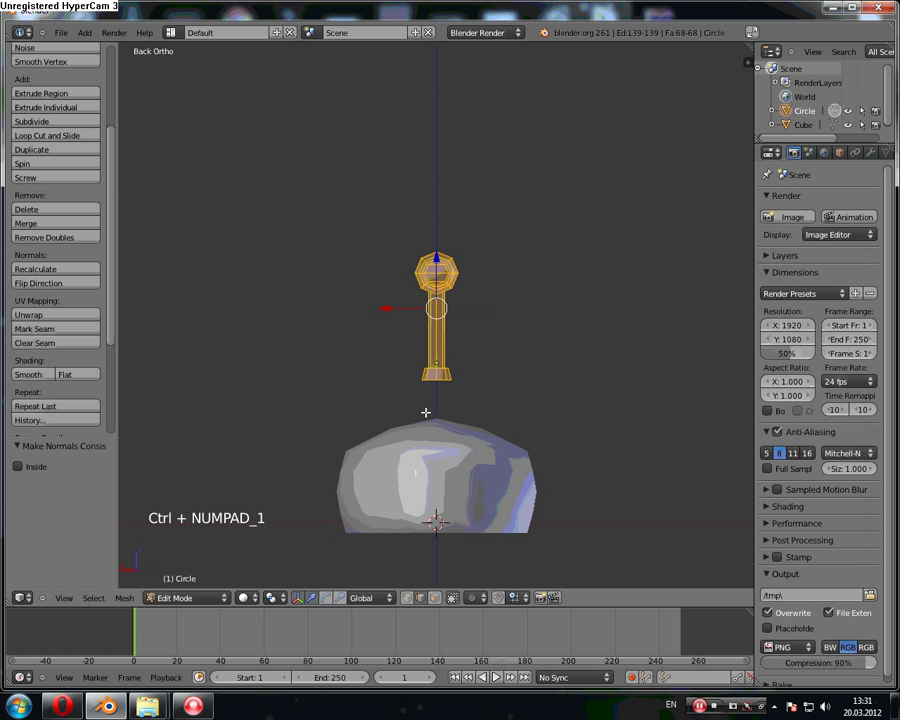
Step: Scale the selected limb mesh before mirroring it across X
{"action": "key", "text": "s"}
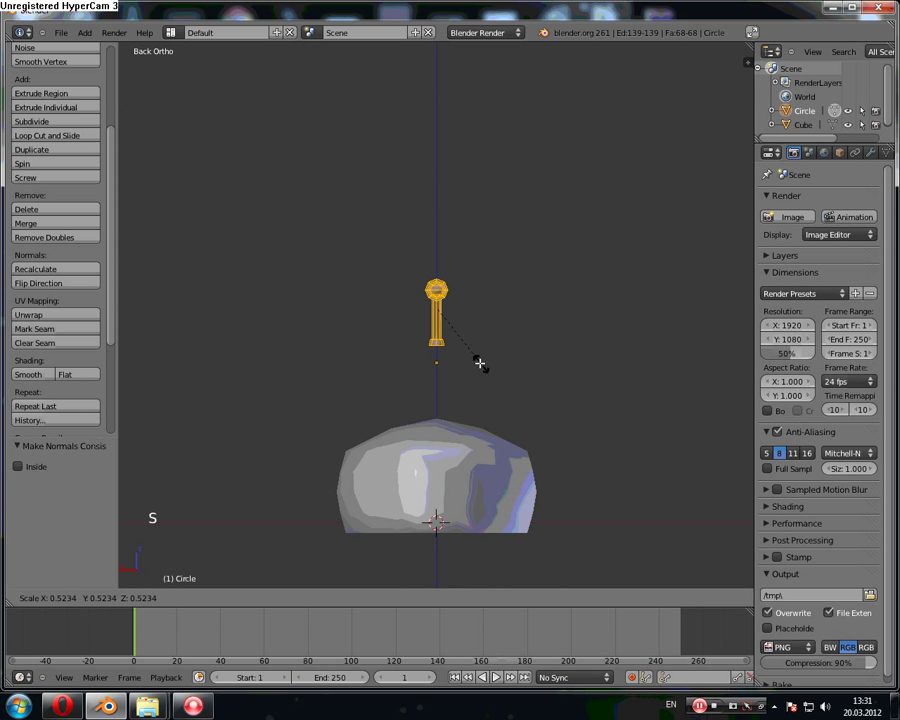
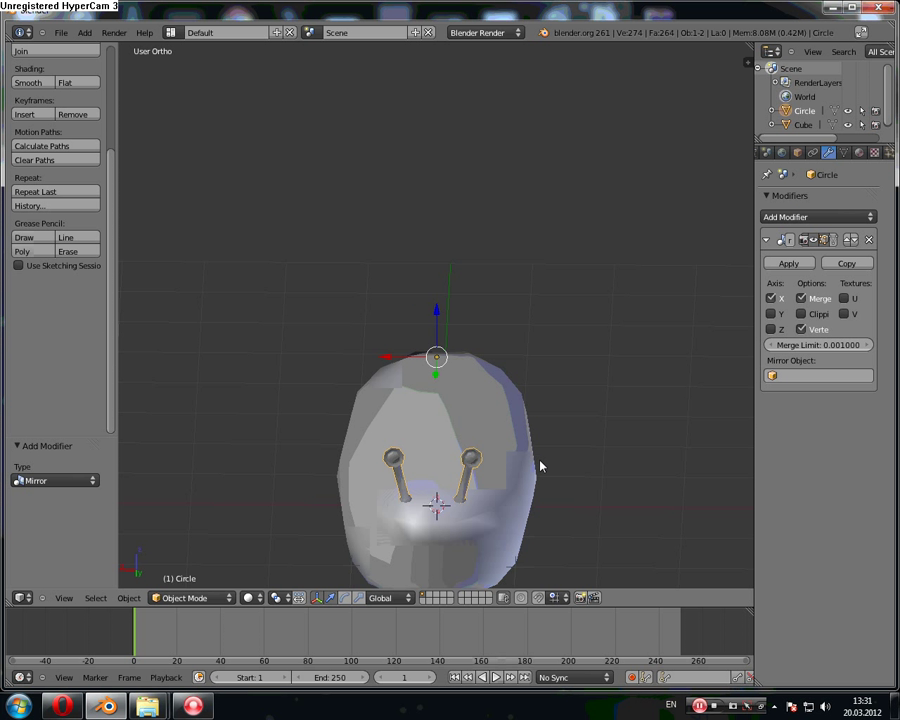
Step: Orbit and zoom around the mirrored body to inspect it from an angle
{"action": "middle_click", "coordinate": [475, 477]}
{"action": "scroll", "scroll_direction": "up", "scroll_amount": 3}
{"action": "scroll", "scroll_direction": "up", "scroll_amount": 3}
{"action": "scroll", "scroll_direction": "down", "scroll_amount": 3}
{"action": "left_click", "coordinate": [445, 341]}
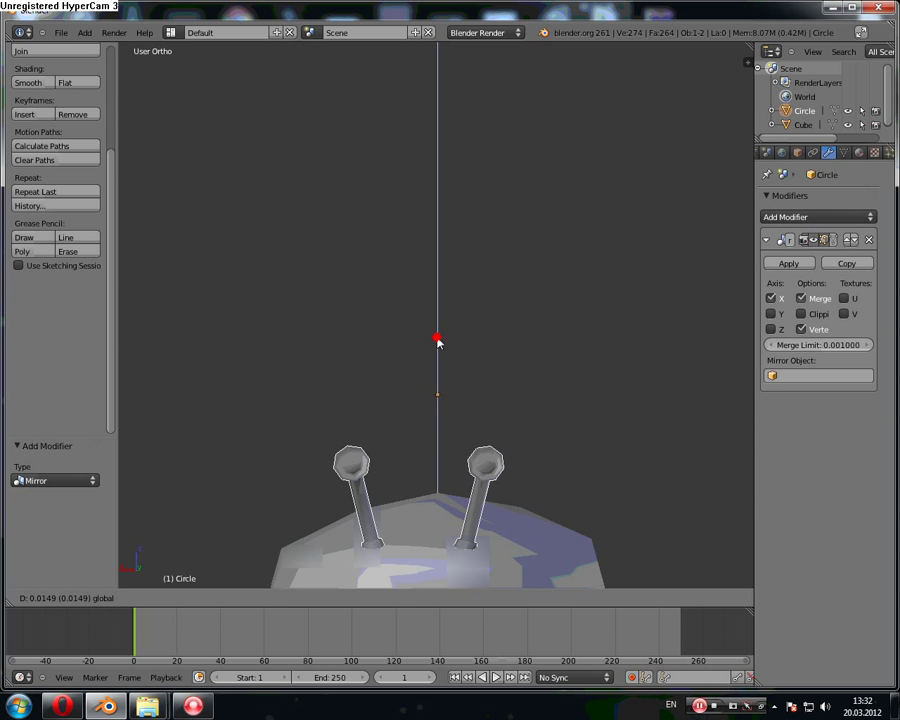
{"action": "scroll", "scroll_direction": "down", "scroll_amount": 3}
{"action": "middle_click", "coordinate": [452, 478]}
{"action": "scroll", "scroll_direction": "down", "scroll_amount": 3}
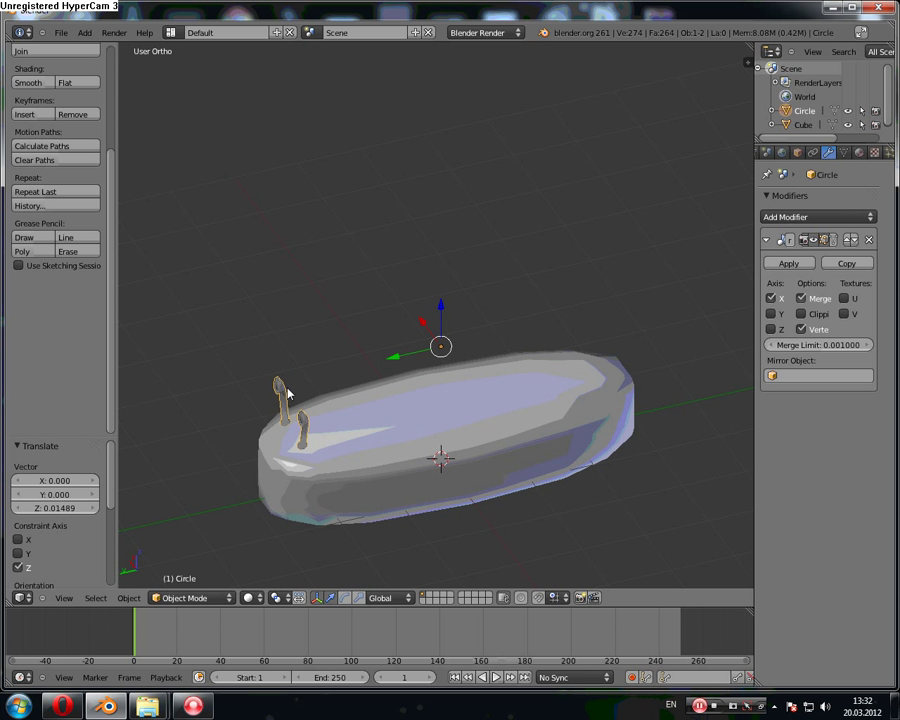
Step: Select the mirrored body, undo an accidental Ctrl+J join, and reselect it
{"action": "right_click", "coordinate": [444, 426]}
{"action": "key", "text": "ctrl+j"}
{"action": "key", "text": "ctrl+z"}
{"action": "right_click", "coordinate": [265, 381]}
{"action": "right_click", "coordinate": [274, 386]}
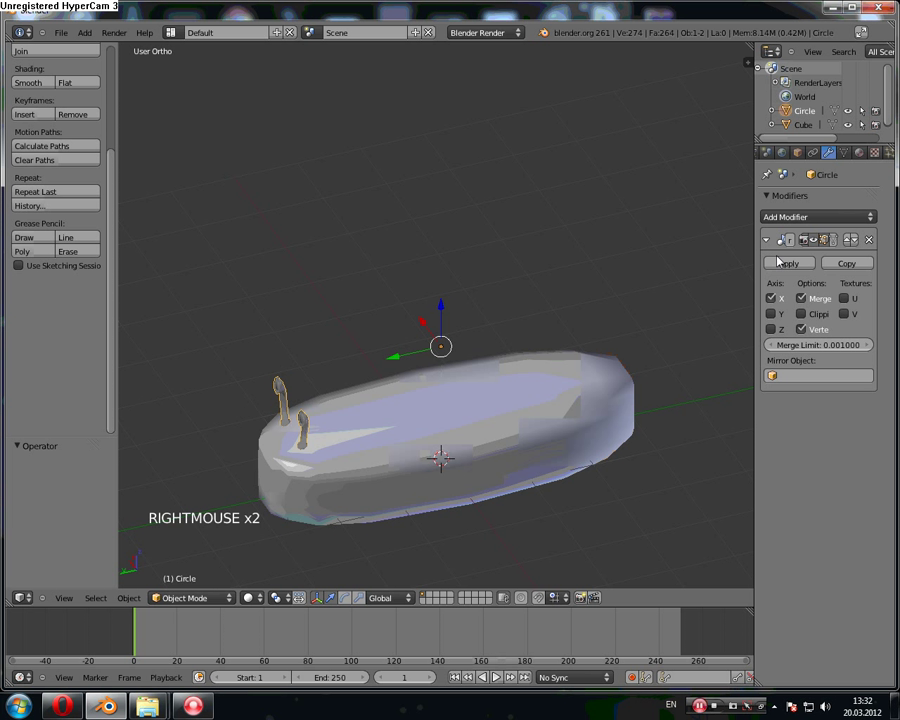
Step: Apply the Mirror modifier, join the Circle into the Cube with Ctrl+J, and start Save As
{"action": "left_click", "coordinate": [785, 263]}
{"action": "right_click", "coordinate": [425, 432]}
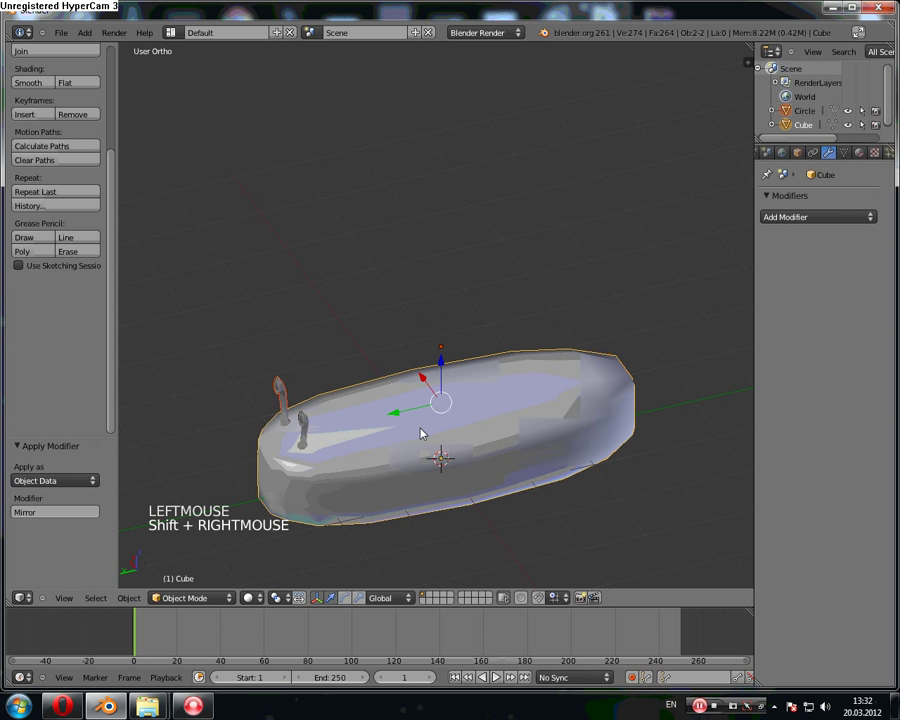
{"action": "key", "text": "ctrl+j"}
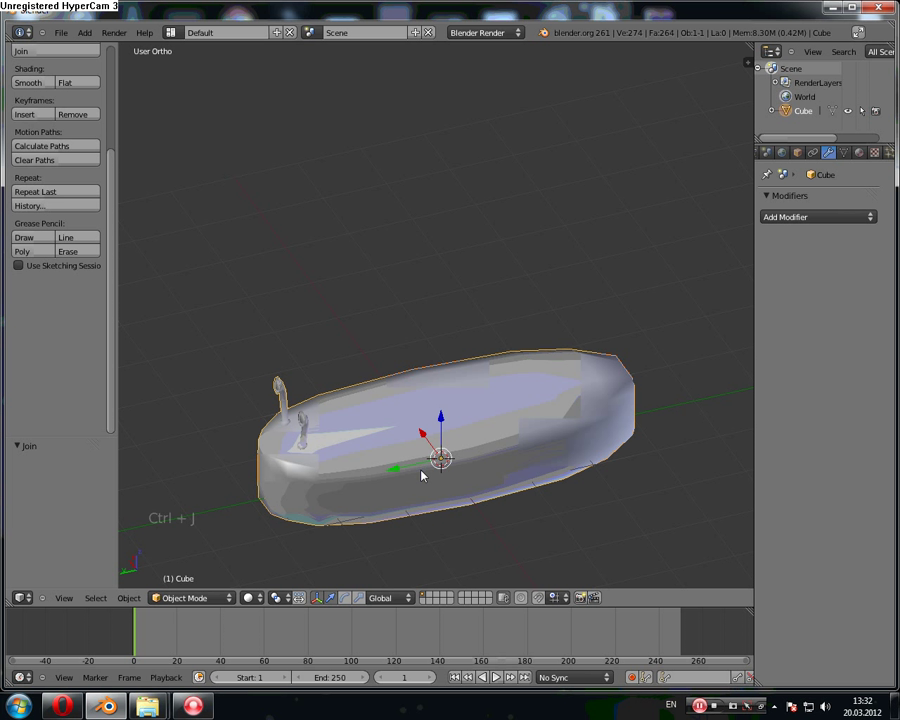
{"action": "key", "text": "Tab"}
{"action": "key", "text": "Tab"}
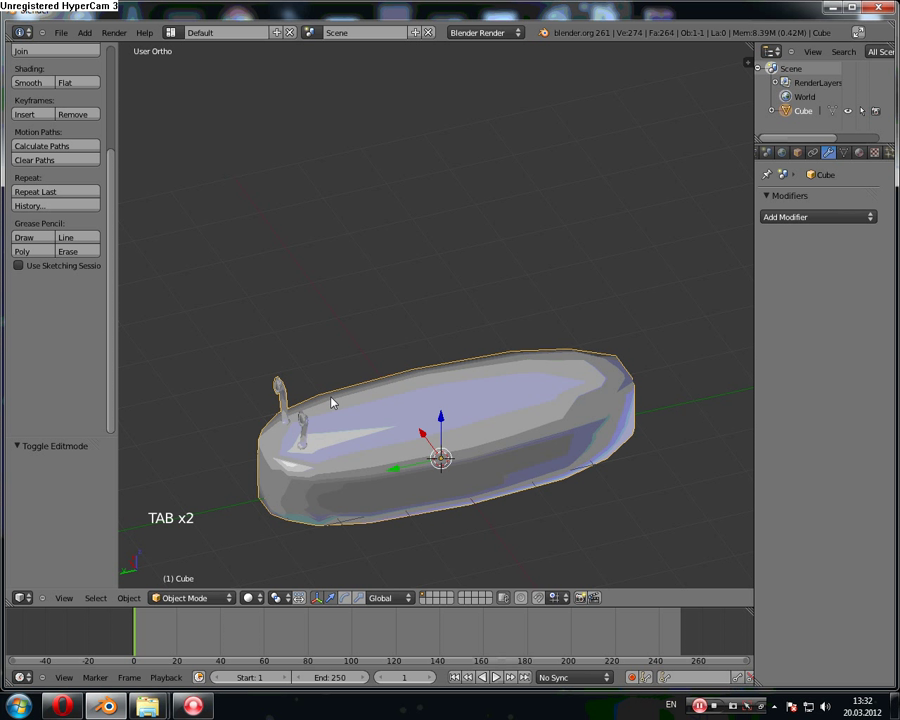
Step: Save the file as slizen.blend in the test folder and return to the scene view
{"action": "left_click", "coordinate": [74, 39]}
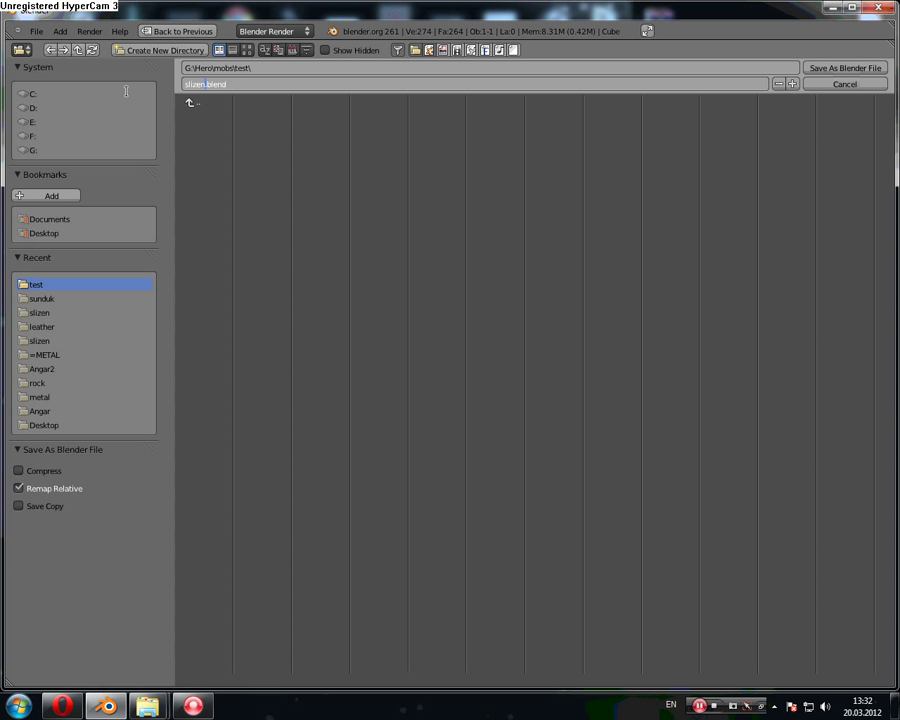
{"action": "left_click", "coordinate": [324, 364]}
{"action": "scroll", "scroll_direction": "down", "scroll_amount": 3}
{"action": "middle_click", "coordinate": [377, 405]}
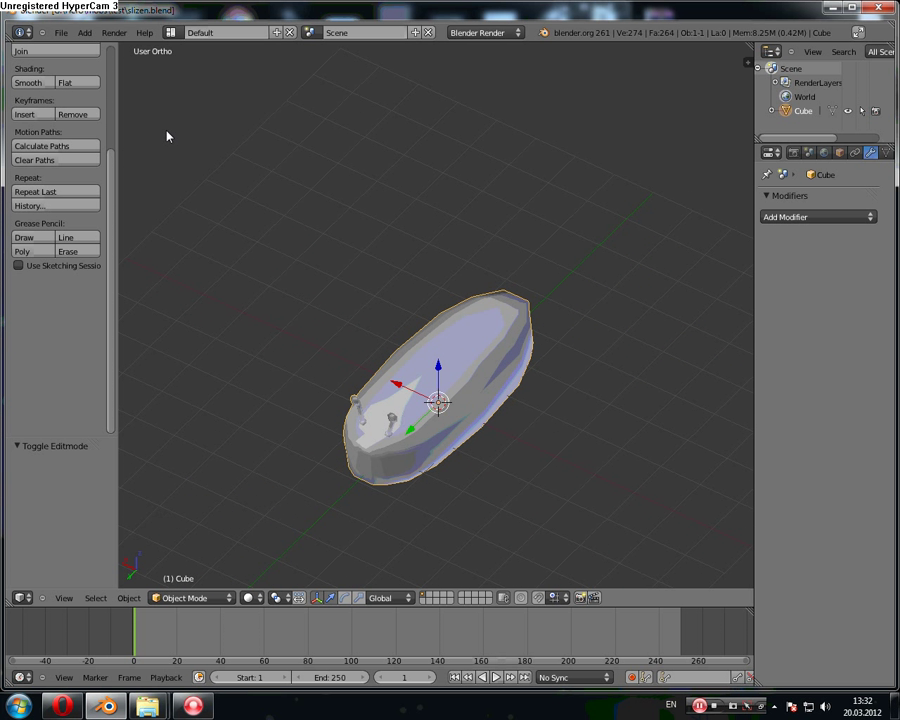
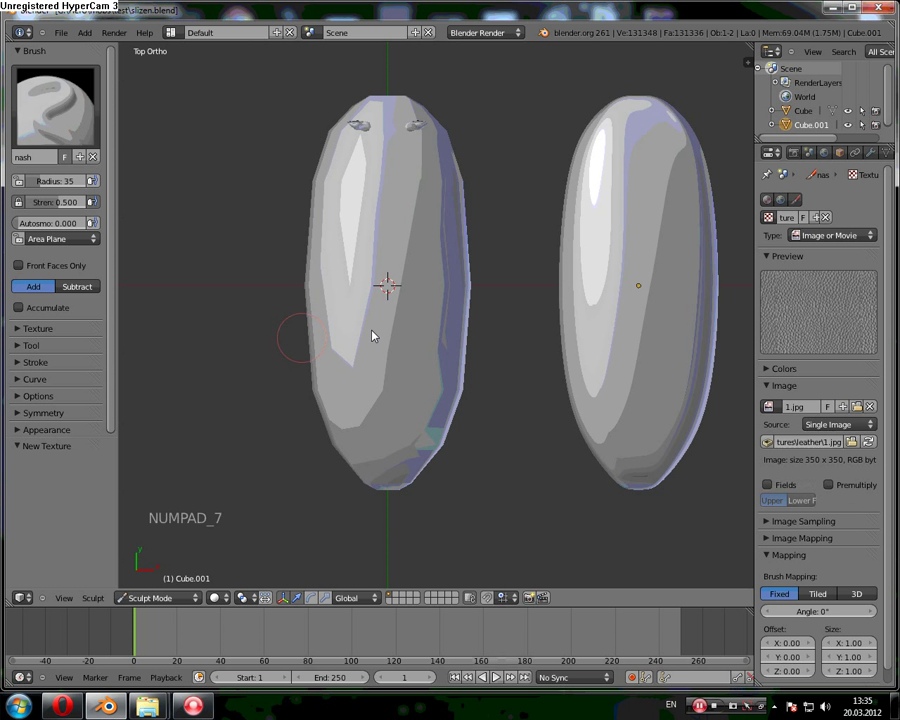
Step: Pan to frame both bodies, reach the brush Texture panel with the leather texture, and save
{"action": "middle_click", "coordinate": [506, 337]}
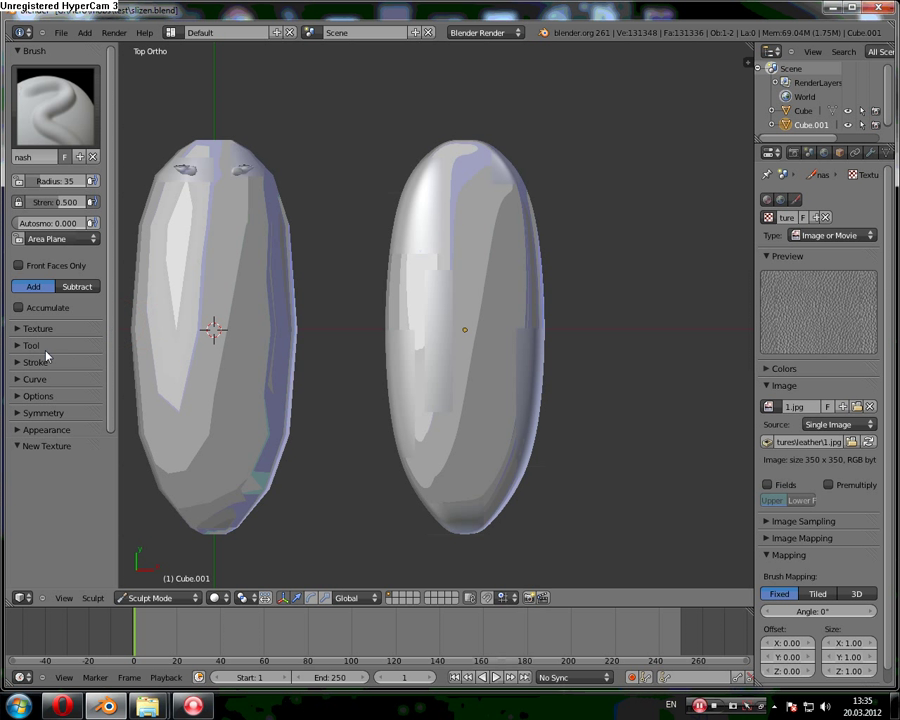
{"action": "left_click", "coordinate": [54, 332]}
{"action": "scroll", "scroll_direction": "down", "scroll_amount": 3}
{"action": "scroll", "scroll_direction": "down", "scroll_amount": 3}
{"action": "left_click", "coordinate": [438, 346]}
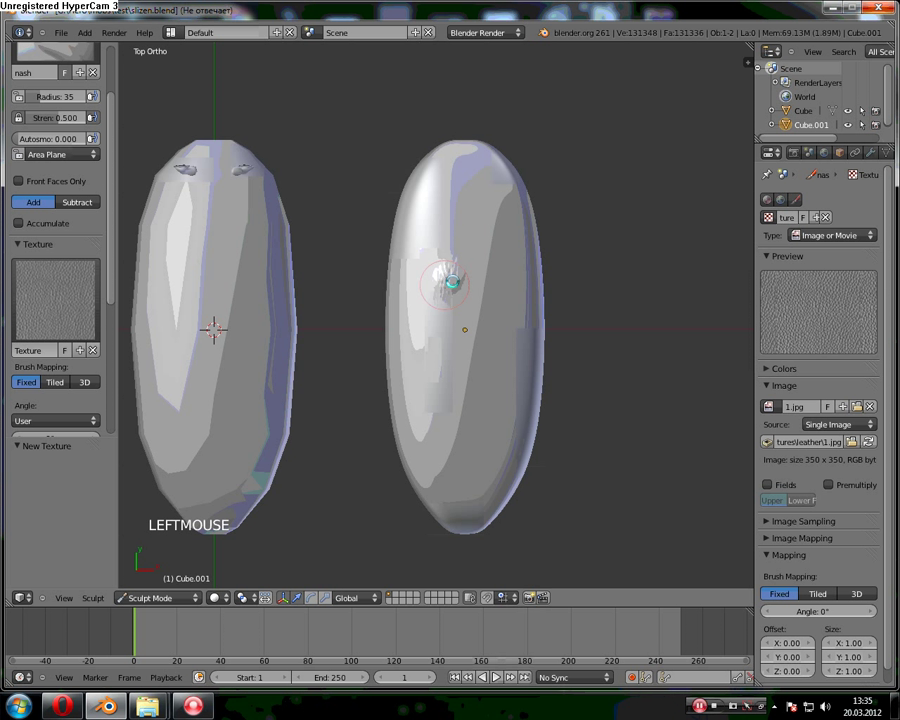
{"action": "key", "text": "ctrl+z"}
{"action": "key", "text": "ctrl+s"}
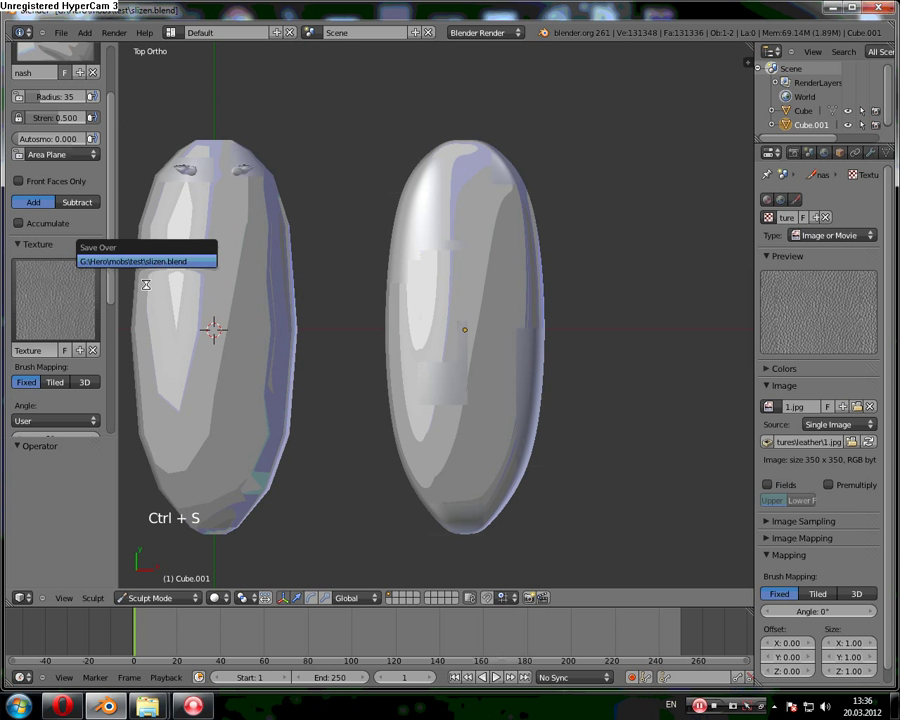
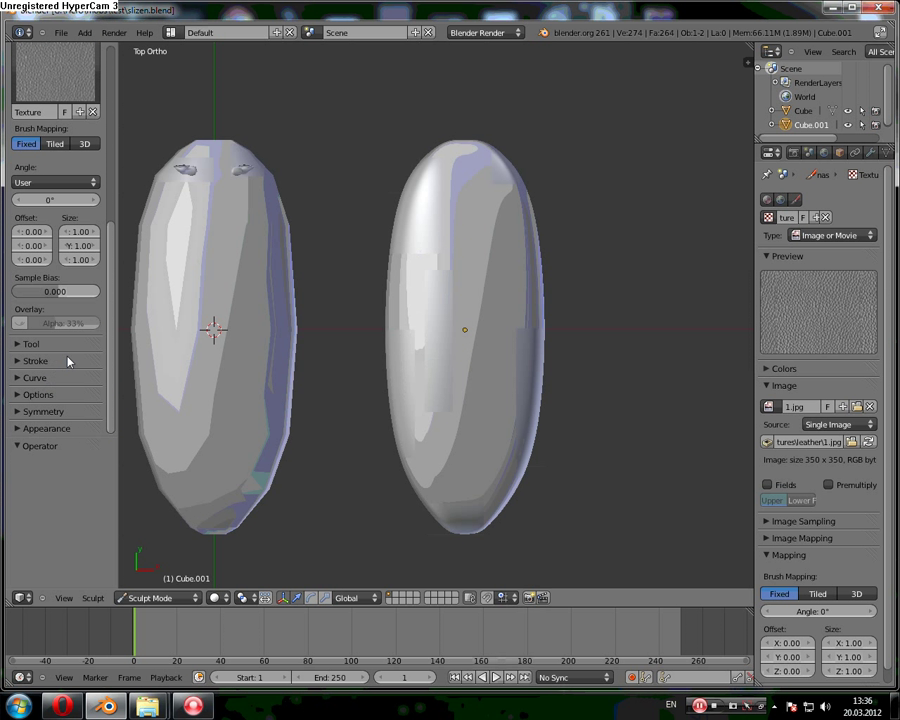
Step: Choose a sculpt tool from the brush list, keeping the leather texture
{"action": "left_click", "coordinate": [117, 383]}
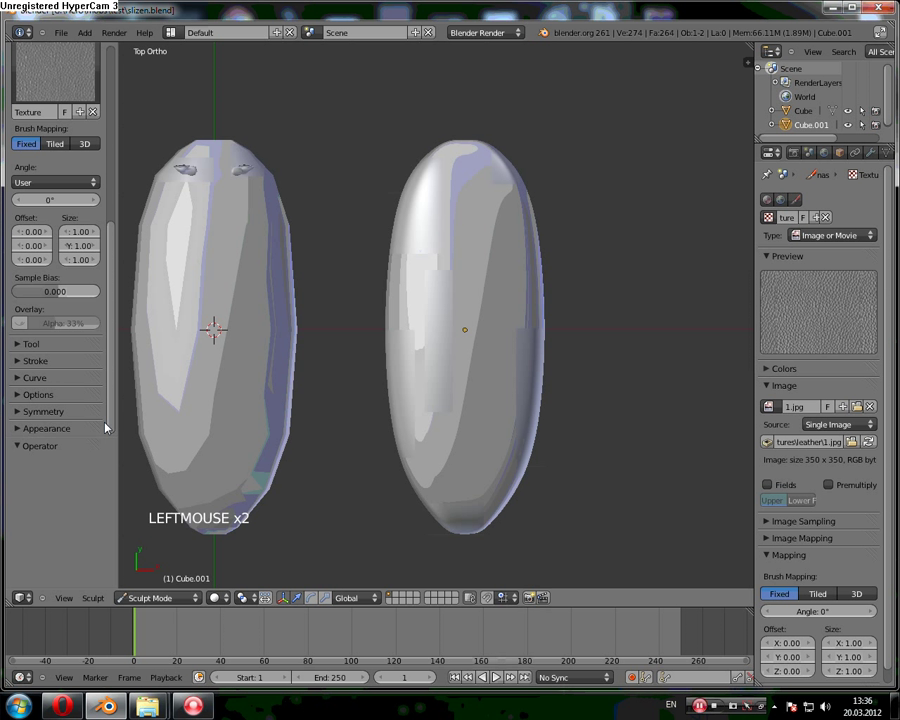
{"action": "left_click", "coordinate": [34, 344]}
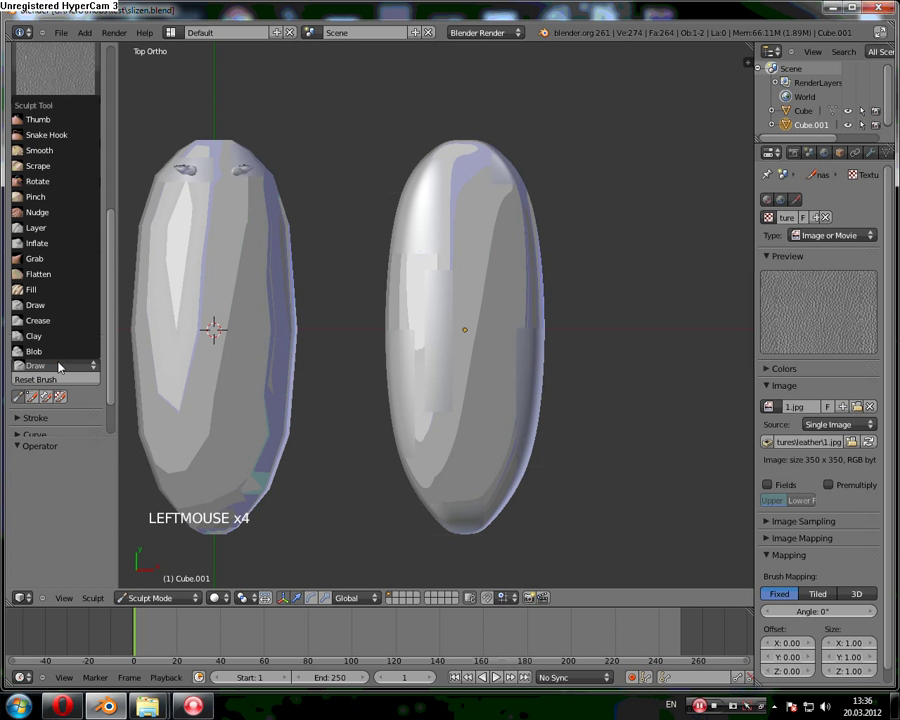
{"action": "left_click", "coordinate": [63, 366]}
{"action": "left_click", "coordinate": [46, 348]}
{"action": "left_click", "coordinate": [47, 367]}
{"action": "left_click", "coordinate": [52, 371]}
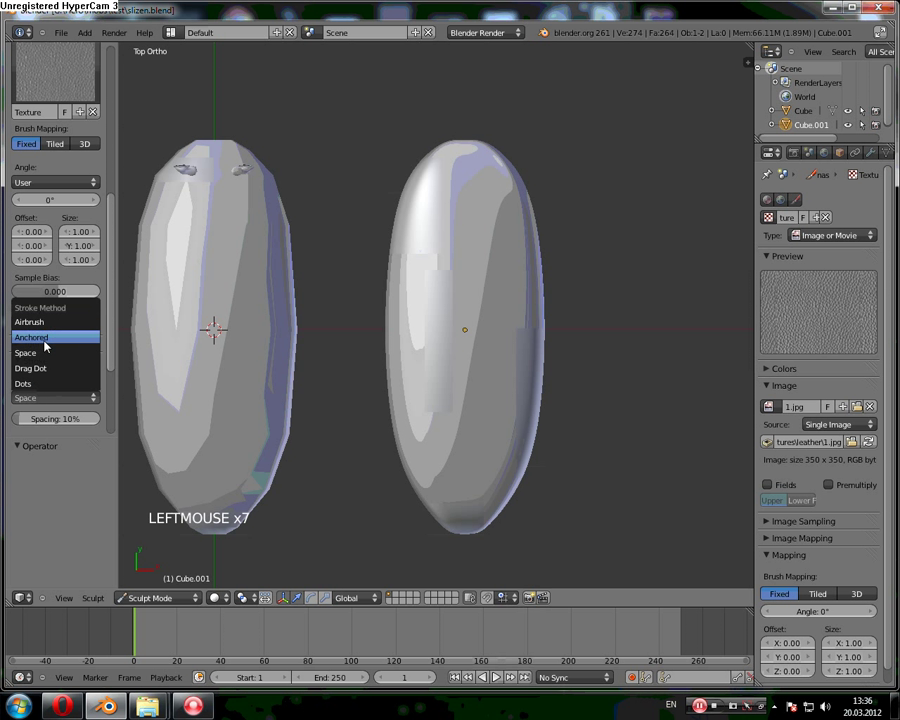
Step: Make a trial leather stroke on top of Cube.001 and undo it
{"action": "left_click", "coordinate": [480, 337]}
{"action": "key", "text": "ctrl+z"}
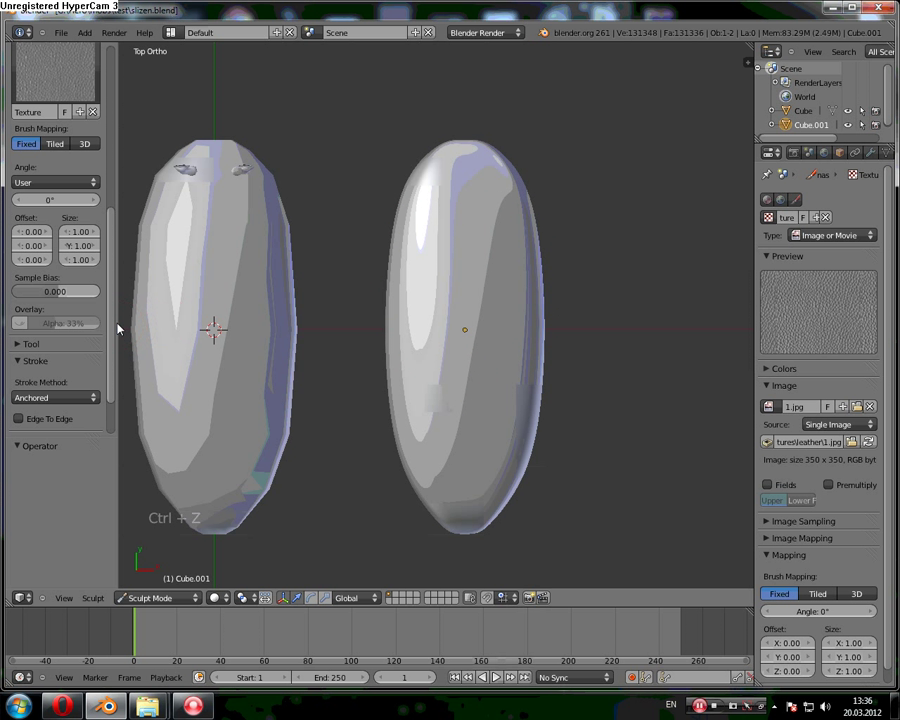
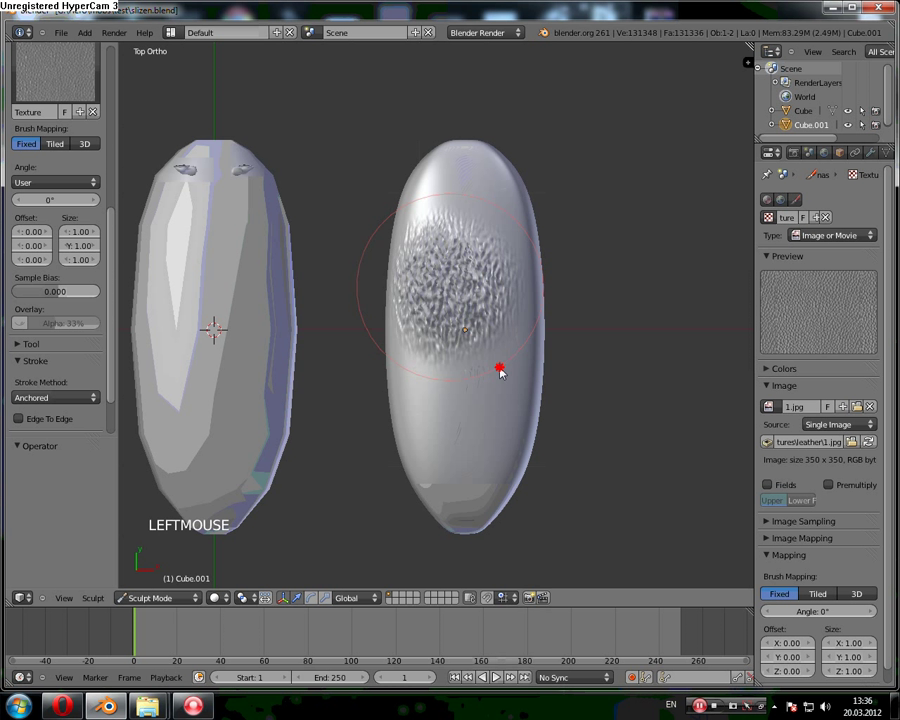
{"action": "key", "text": "ctrl+z"}
{"action": "left_click", "coordinate": [119, 262]}
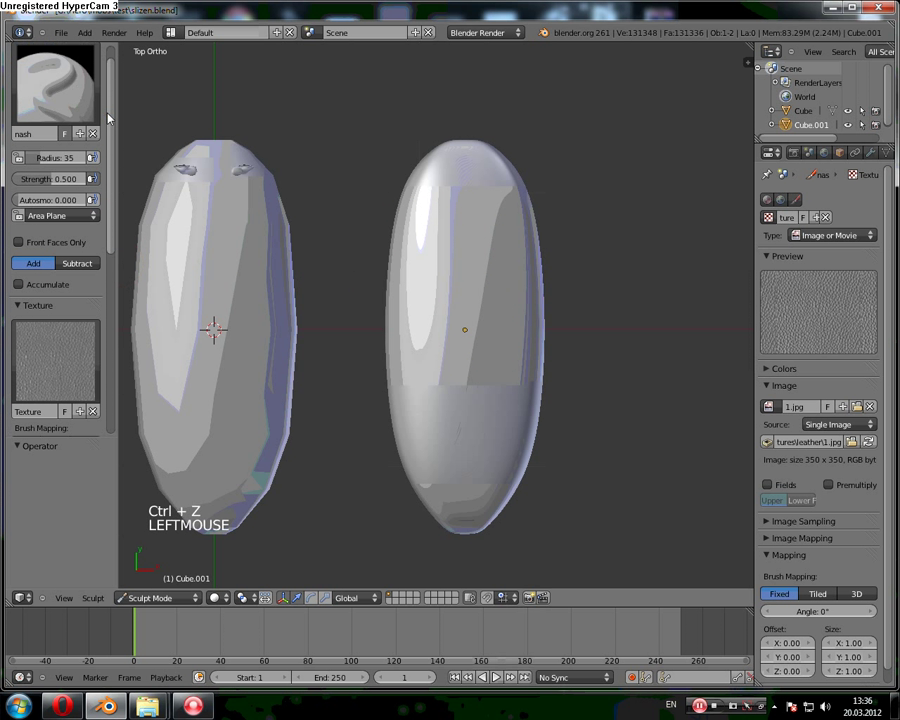
Step: Adjust brush strength and try textured strokes on the egg mesh, undoing failures
{"action": "left_click", "coordinate": [60, 185]}
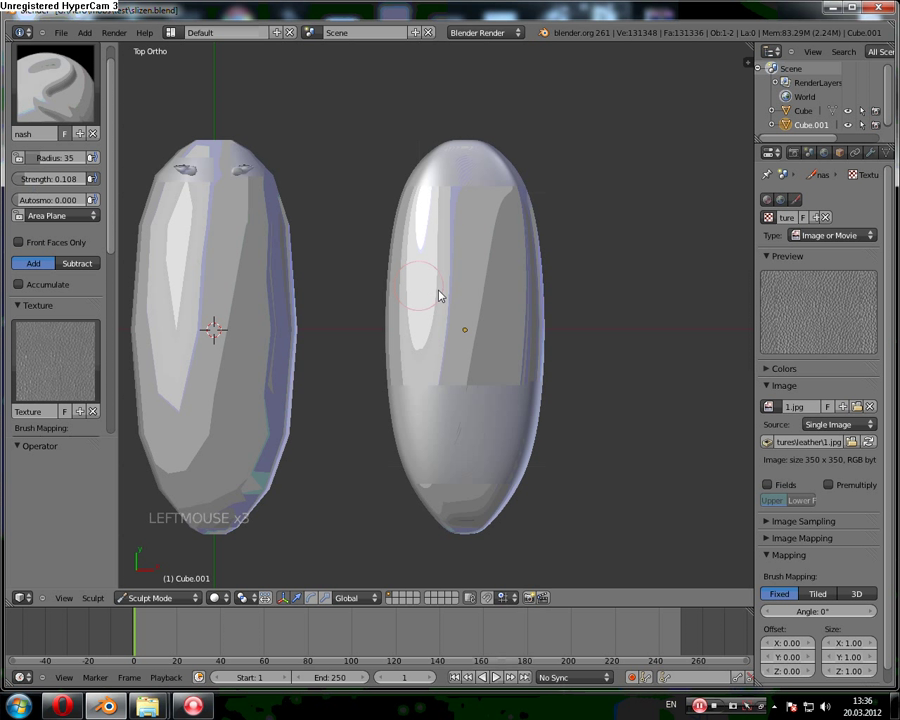
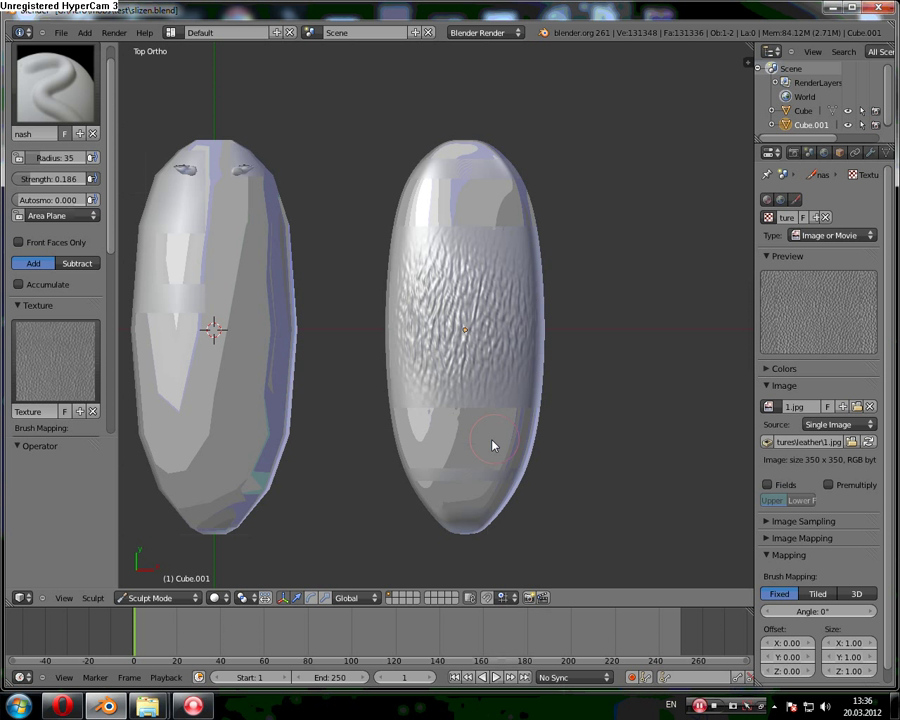
{"action": "key", "text": "ctrl+z"}
{"action": "left_click", "coordinate": [66, 186]}
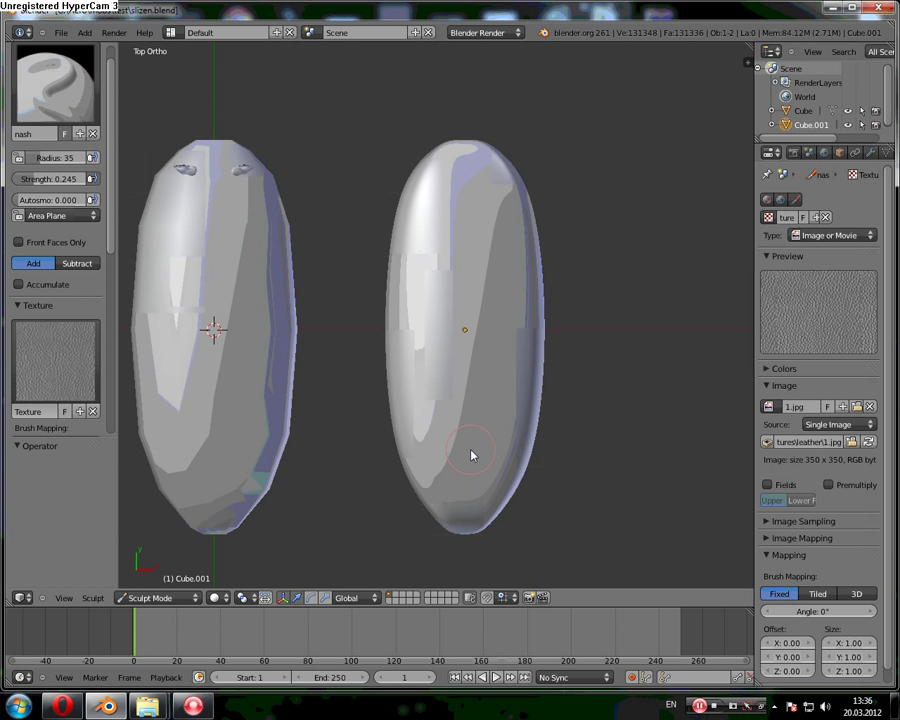
{"action": "left_click", "coordinate": [478, 468]}
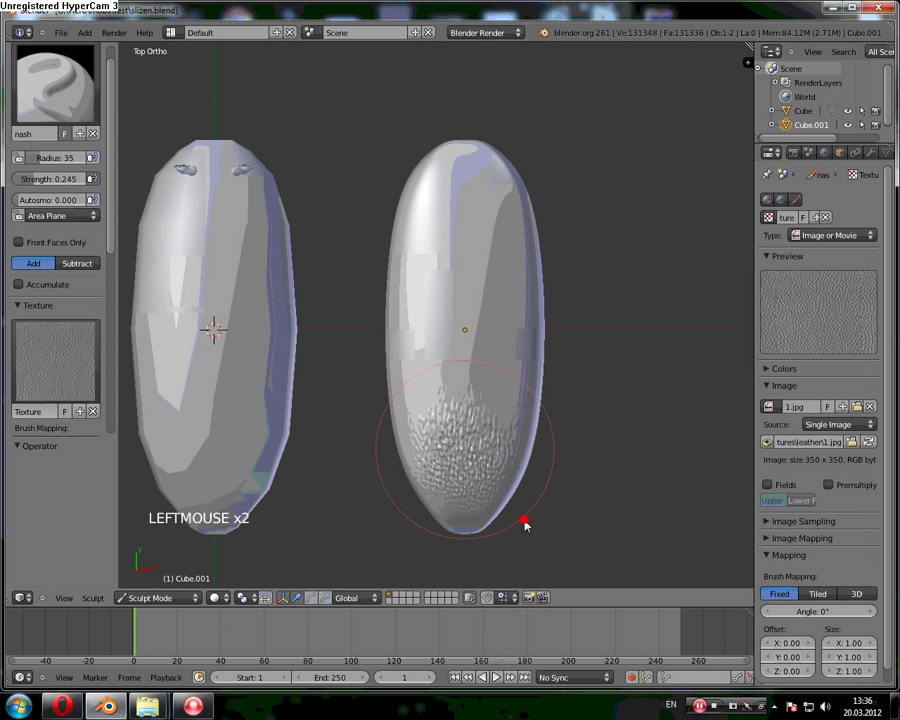
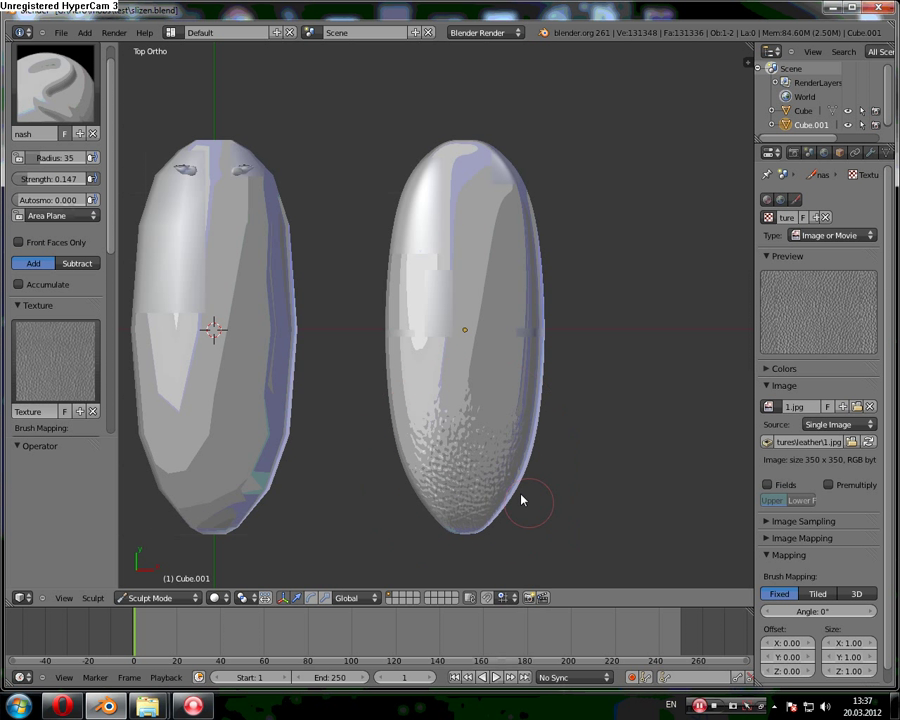
{"action": "key", "text": "ctrl+z"}
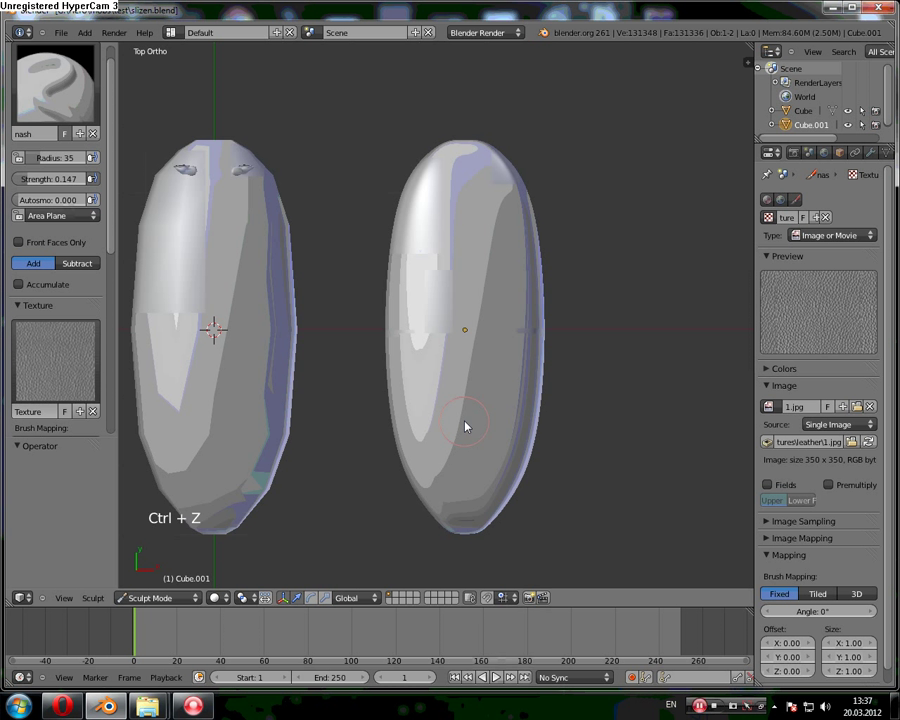
Step: Stamp the leather texture across the right-hand mesh with several strokes
{"action": "left_click", "coordinate": [475, 426]}
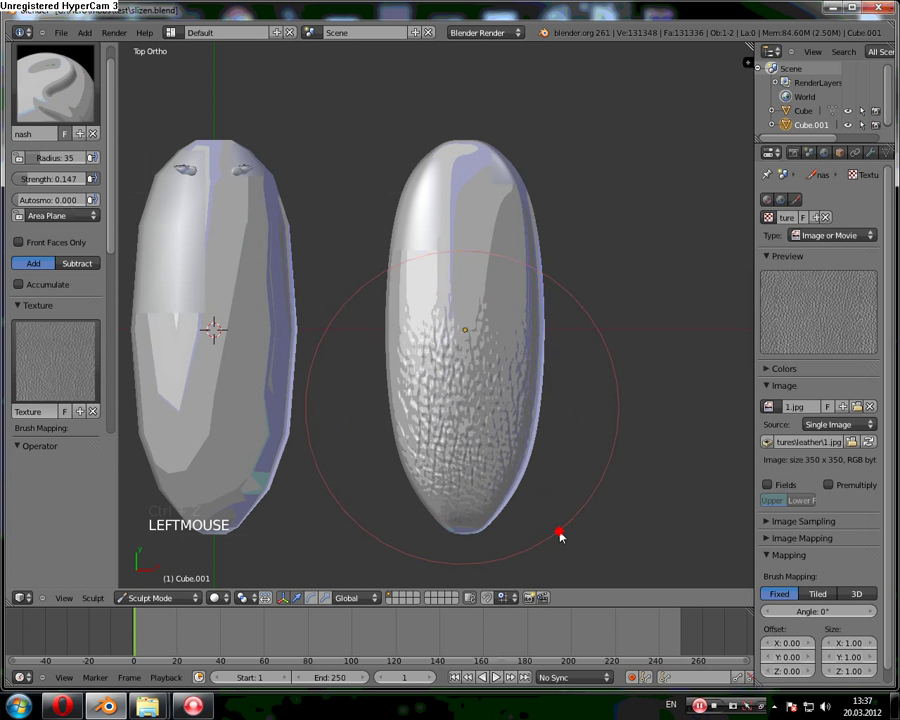
{"action": "left_click", "coordinate": [470, 197]}
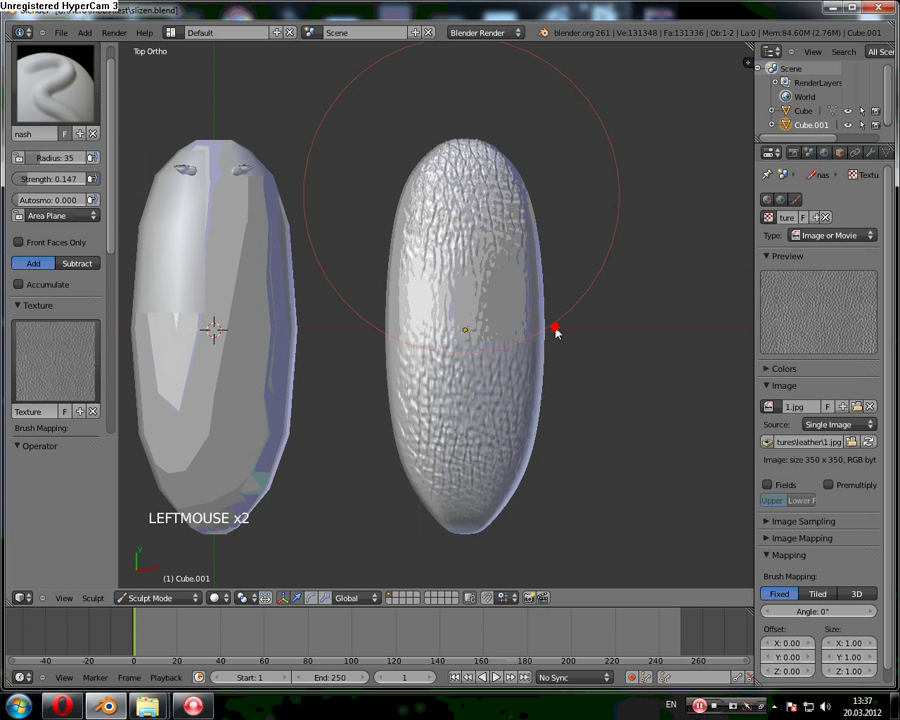
{"action": "key", "text": "ctrl+z"}
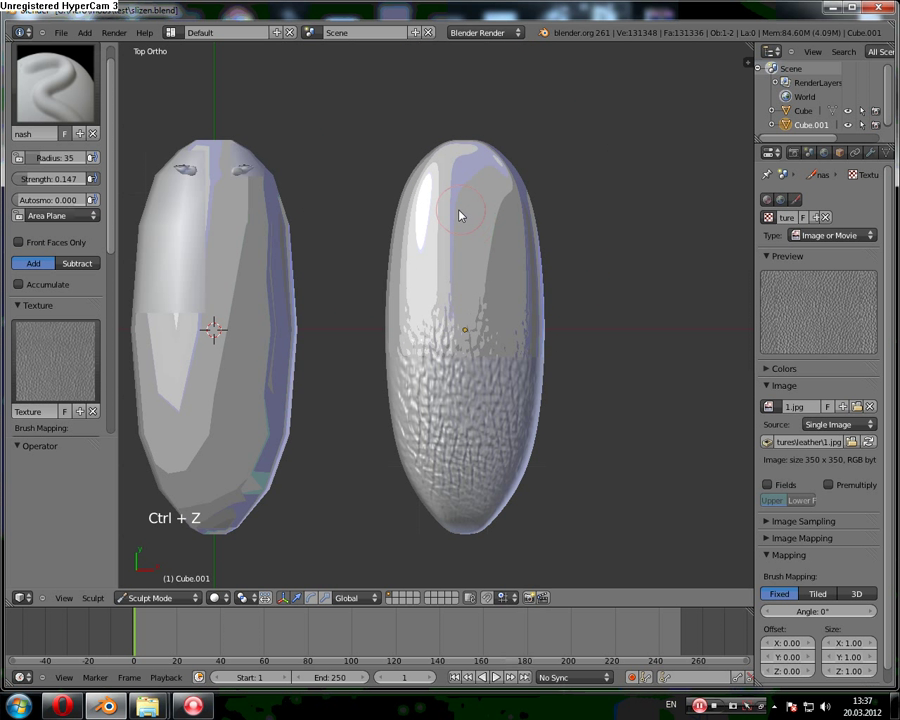
{"action": "left_click", "coordinate": [465, 223]}
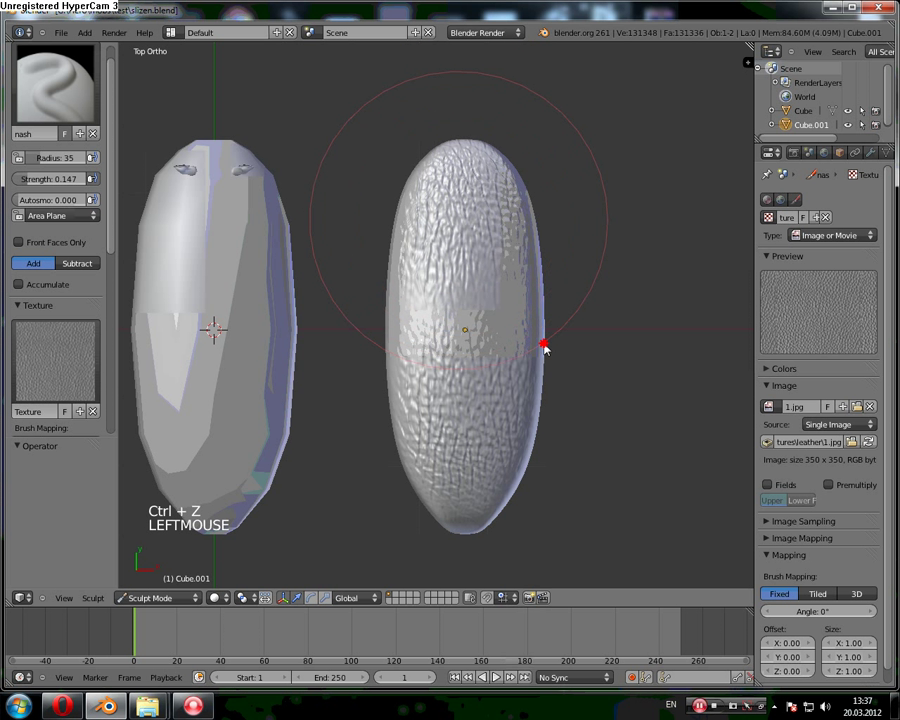
{"action": "left_click", "coordinate": [470, 310]}
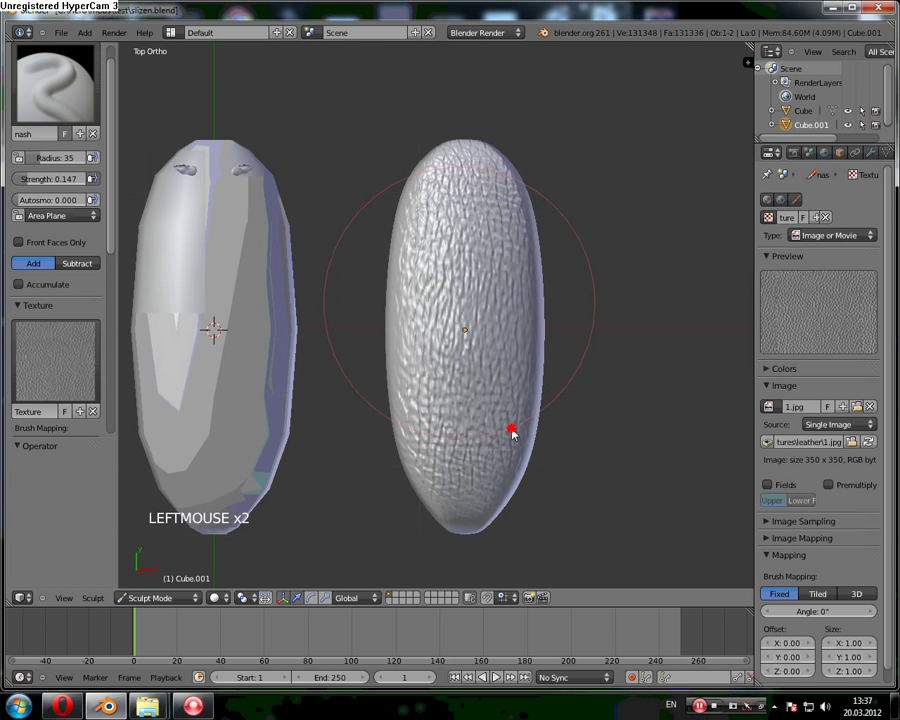
Step: Inspect from an angle, undo earlier strokes, and re-stamp the leather grain over the mesh at strength 0.176
{"action": "middle_click", "coordinate": [498, 449]}
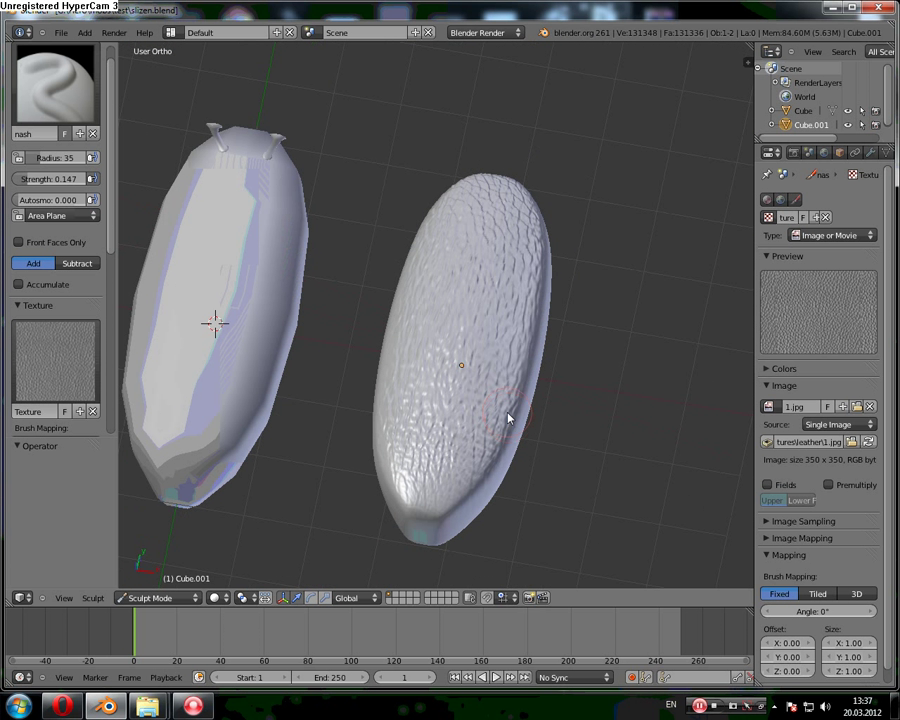
{"action": "key", "text": "ctrl+z"}
{"action": "key", "text": "ctrl+z"}
{"action": "key", "text": "ctrl+z"}
{"action": "key", "text": "KP_7"}
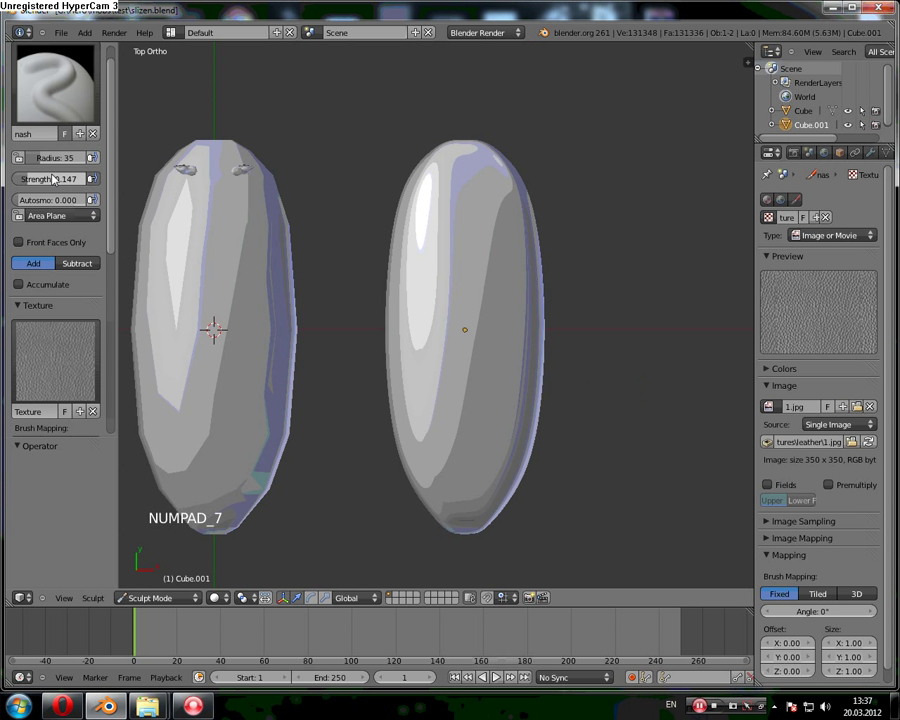
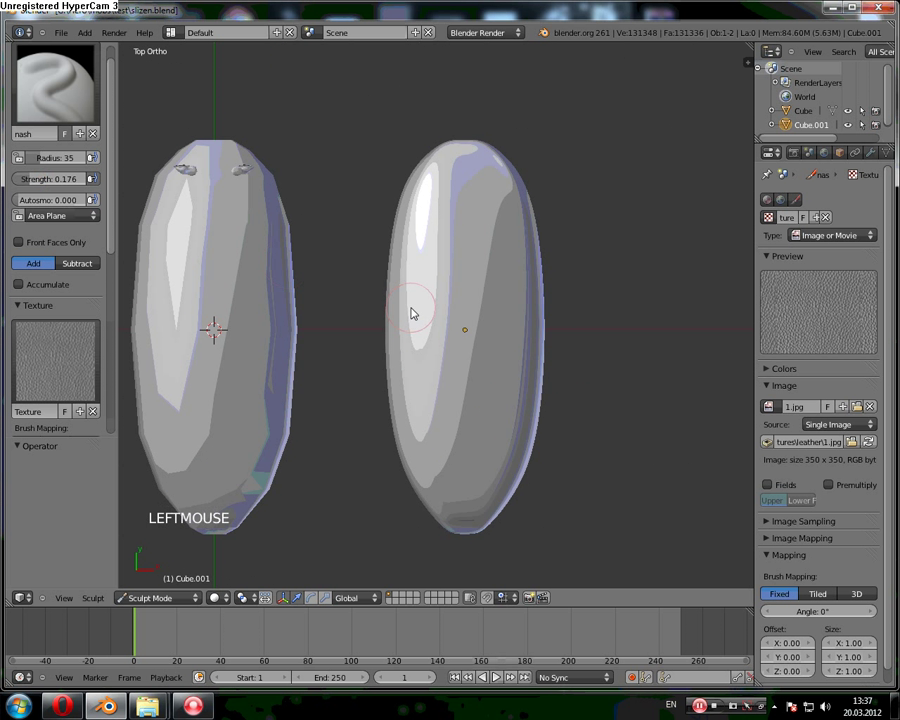
{"action": "left_click", "coordinate": [464, 236]}
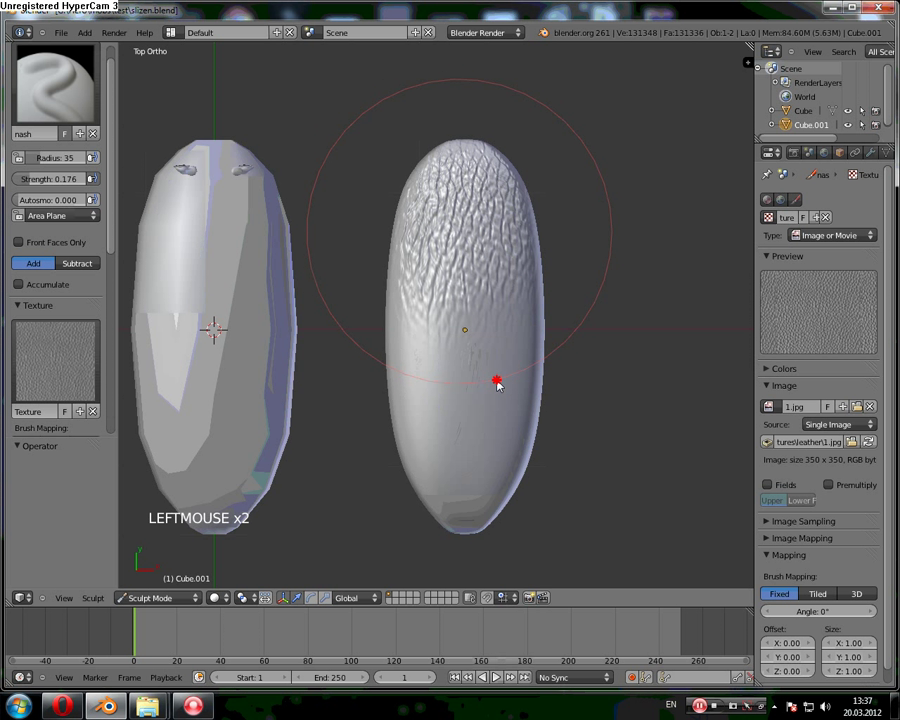
{"action": "left_click", "coordinate": [484, 465]}
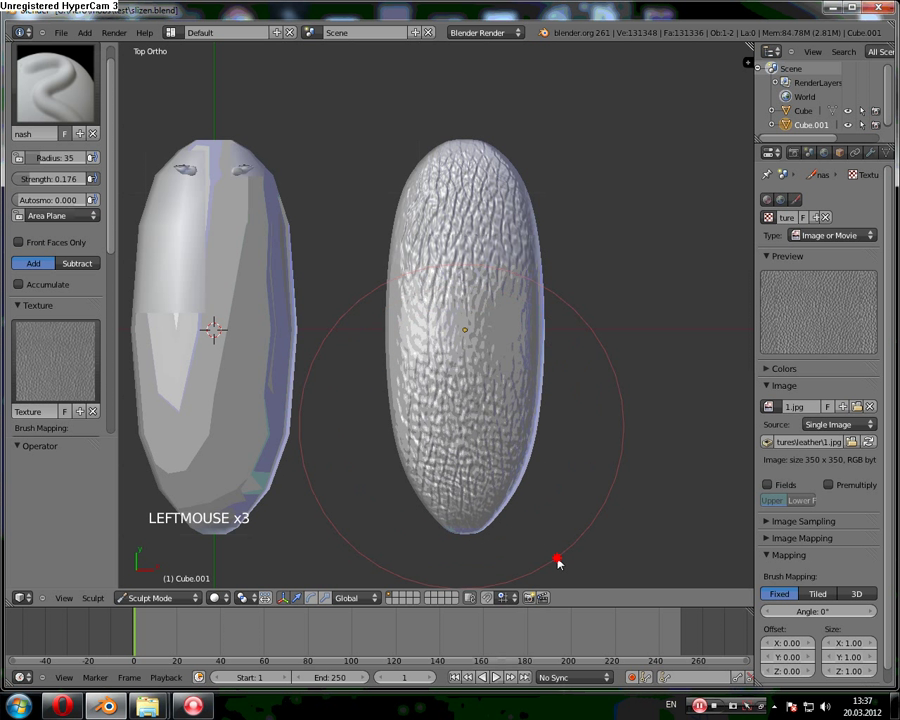
{"action": "left_click", "coordinate": [483, 353]}
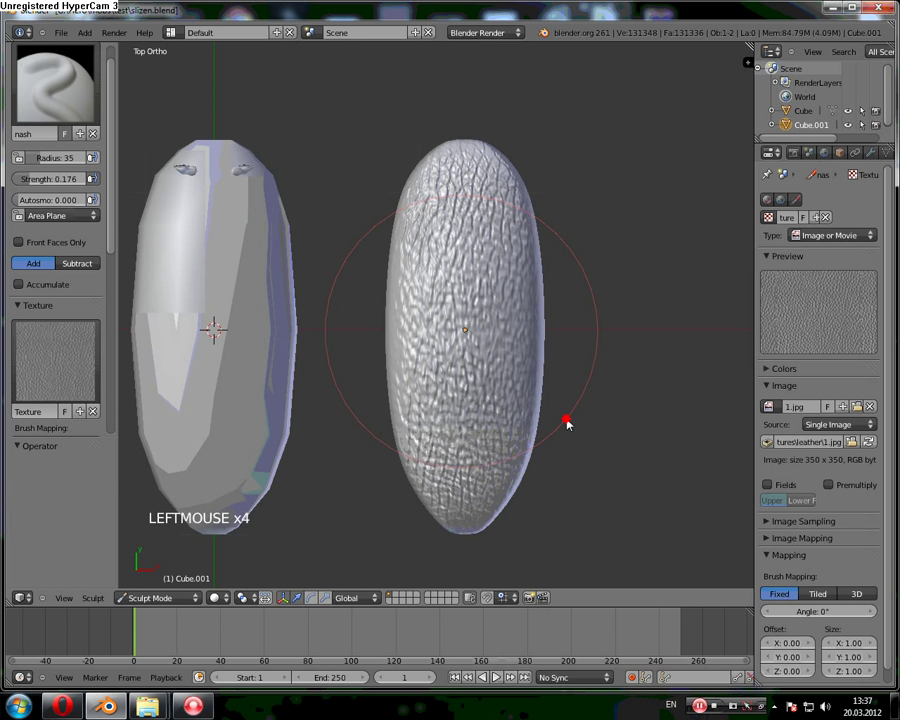
Step: Orbit to view the textured egg from the side and switch back to Object Mode
{"action": "middle_click", "coordinate": [542, 436]}
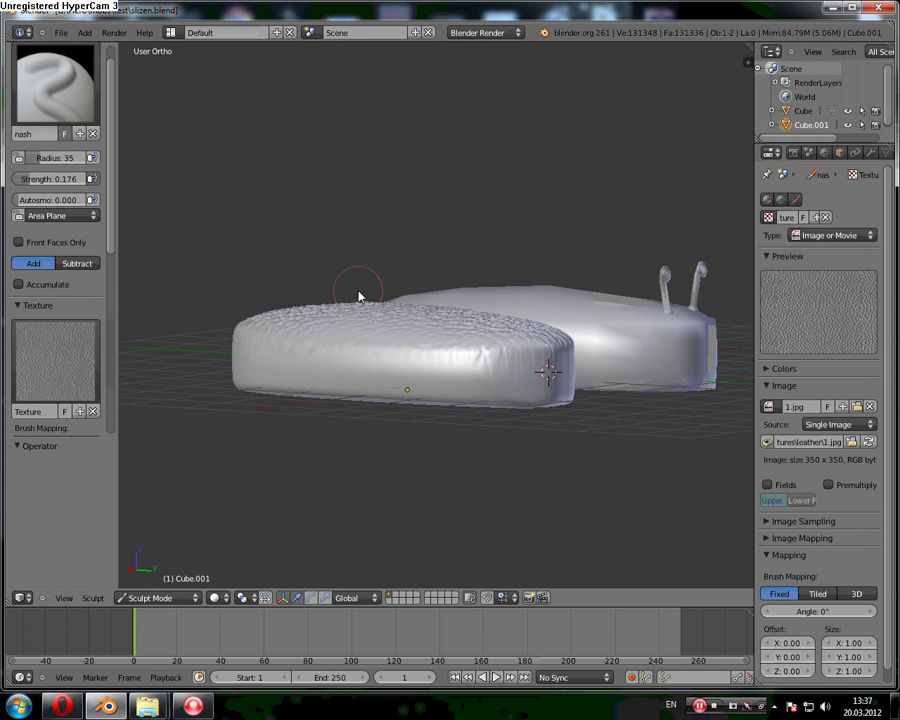
{"action": "middle_click", "coordinate": [284, 383]}
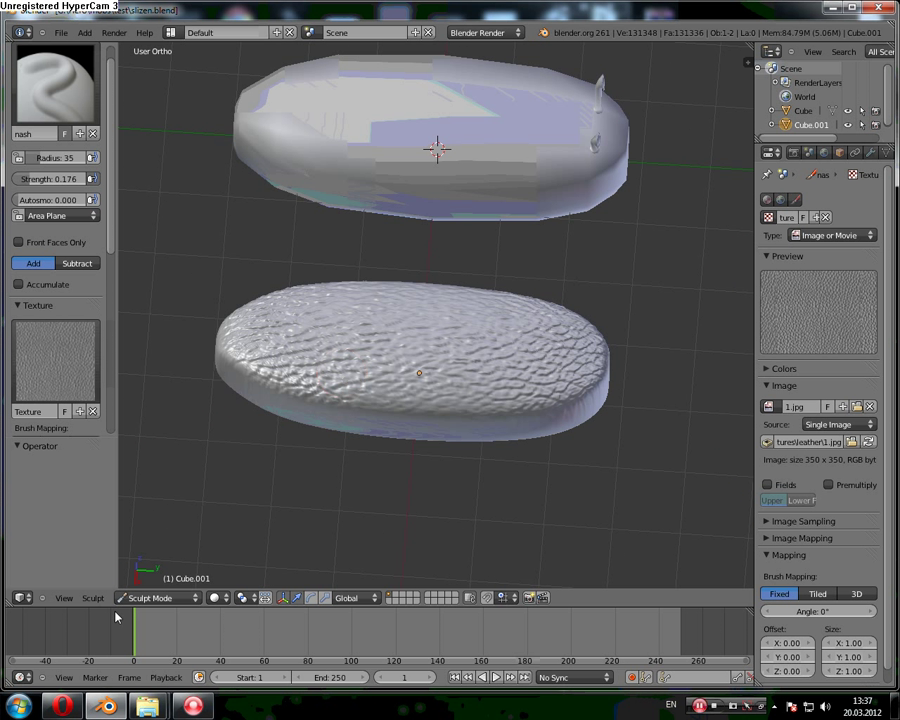
{"action": "left_click", "coordinate": [150, 601]}
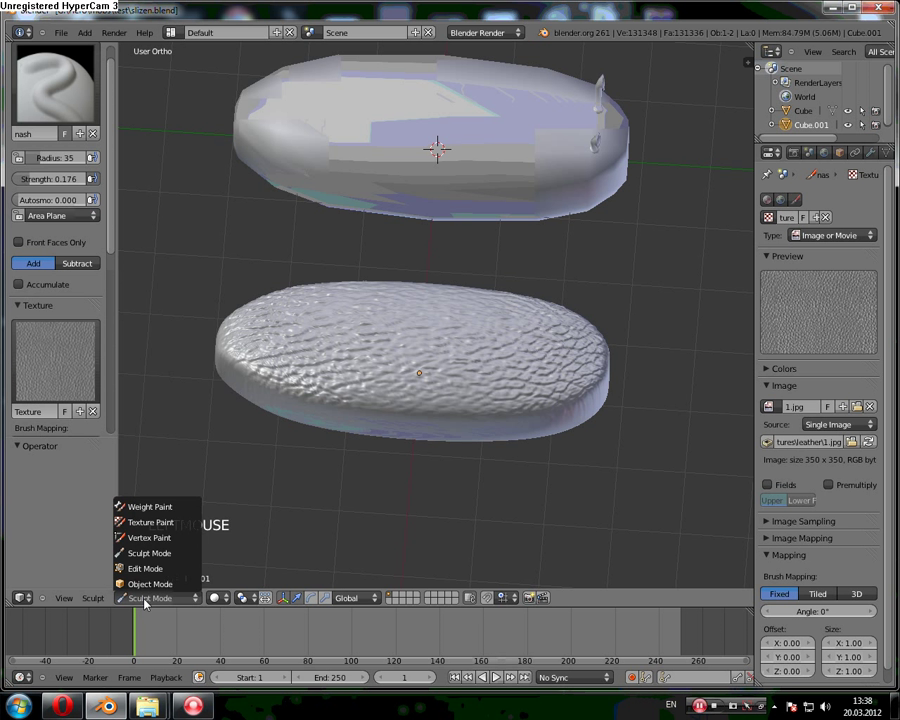
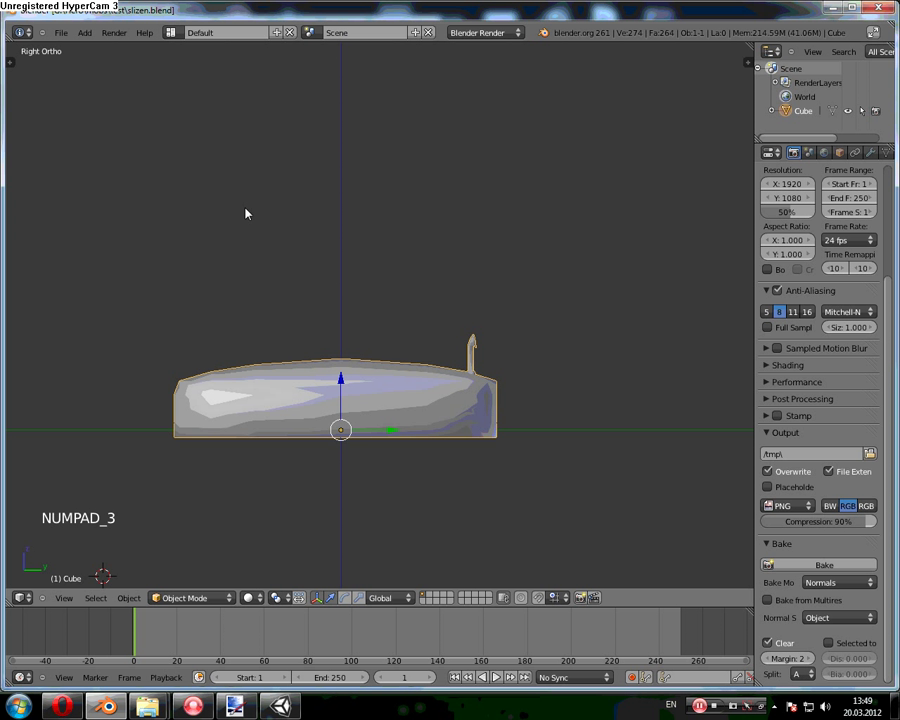
Step: Add an Armature with a Single Bone beside the creature mesh
{"action": "middle_click", "coordinate": [276, 271]}
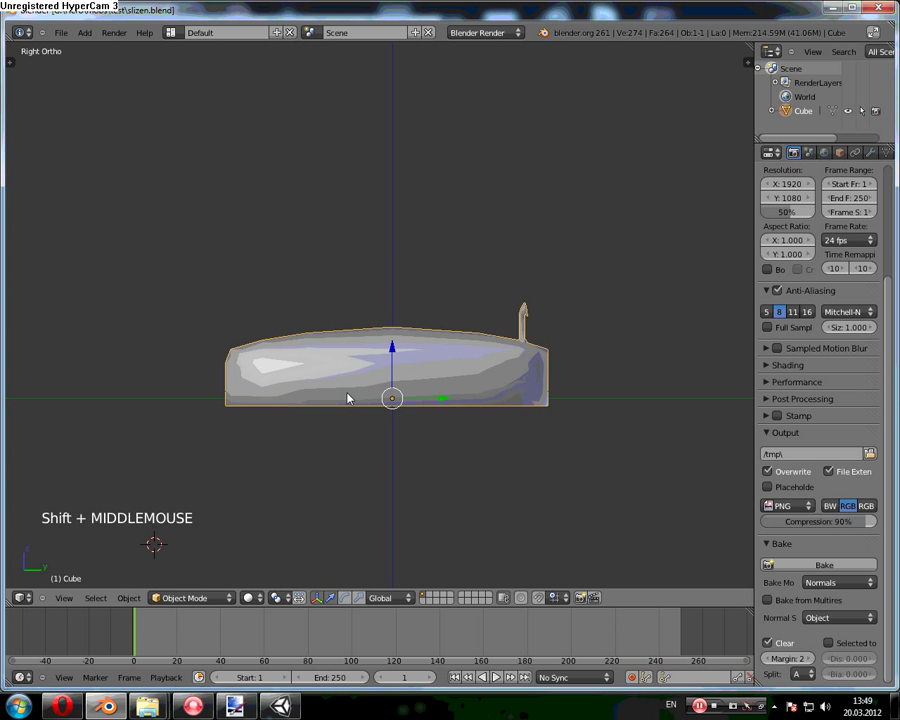
{"action": "left_click", "coordinate": [84, 33]}
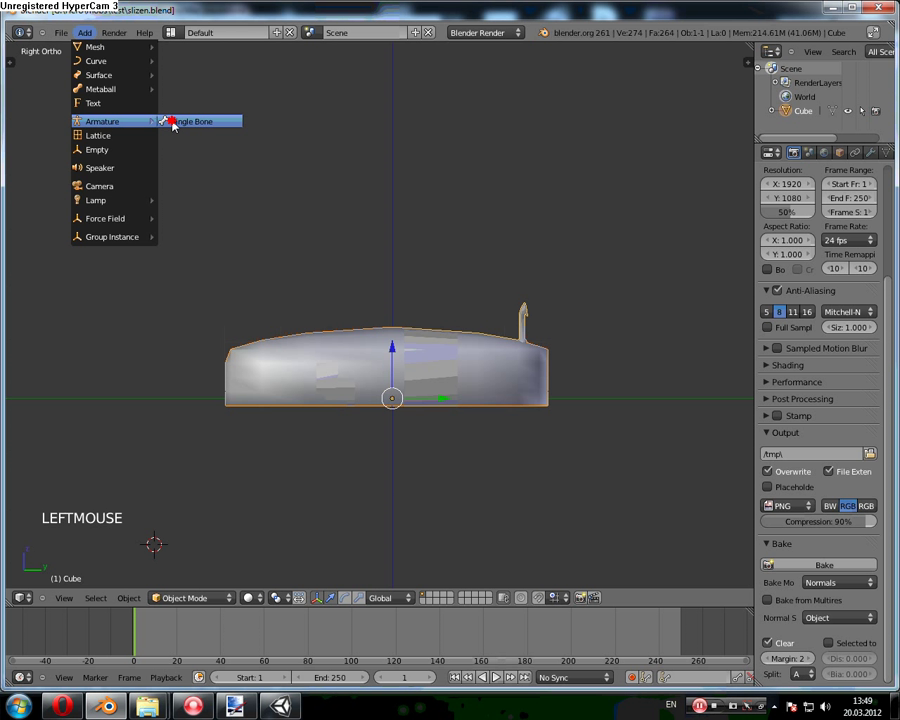
{"action": "left_click", "coordinate": [157, 507]}
{"action": "left_click", "coordinate": [190, 598]}
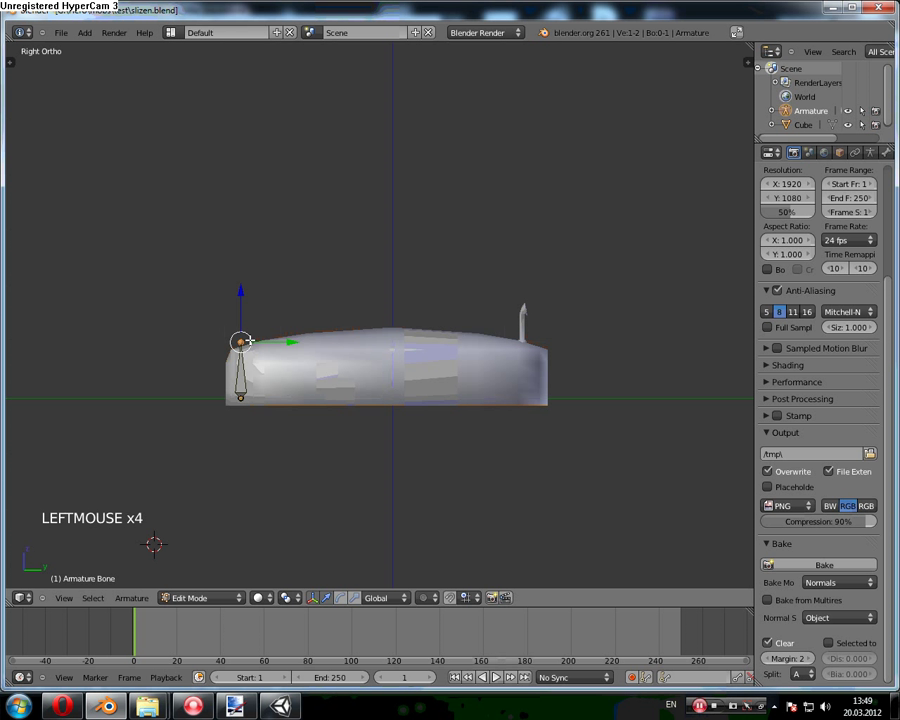
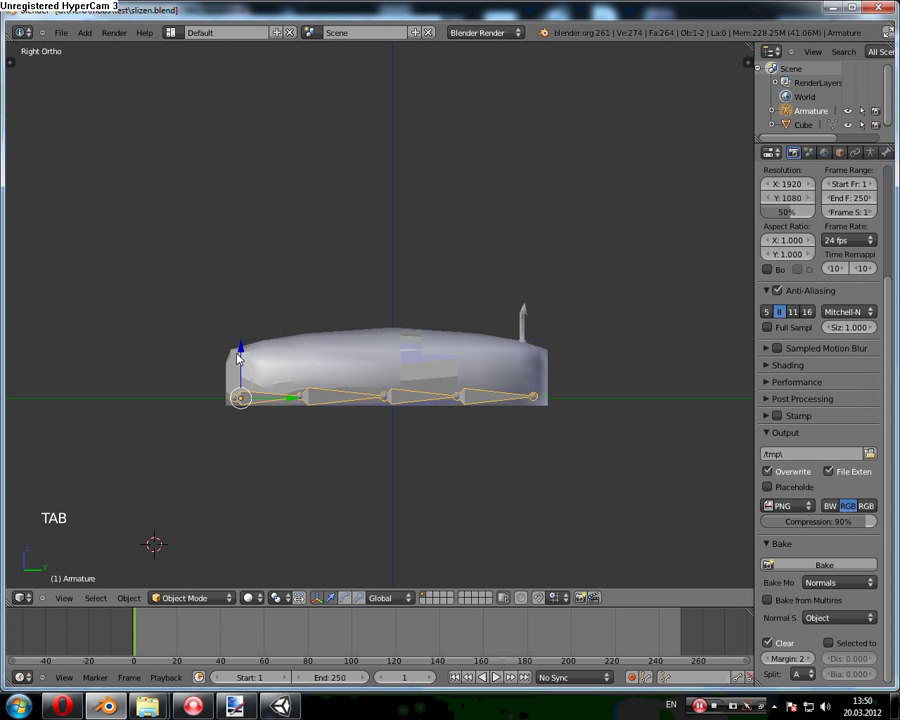
Step: Enable X-Ray display in the Armature data properties and view the creature from the top (Numpad 7)
{"action": "key", "text": "Tab"}
{"action": "left_click", "coordinate": [248, 337]}
{"action": "middle_click", "coordinate": [277, 388]}
{"action": "scroll", "scroll_direction": "down", "scroll_amount": 3}
{"action": "left_click", "coordinate": [542, 555]}
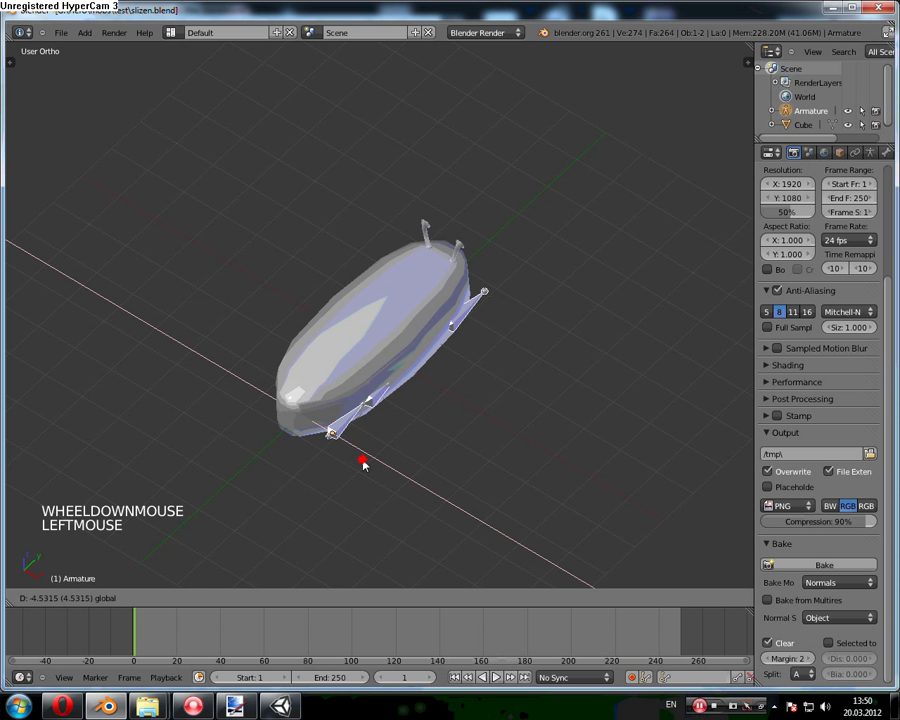
{"action": "left_click", "coordinate": [341, 434]}
{"action": "middle_click", "coordinate": [342, 448]}
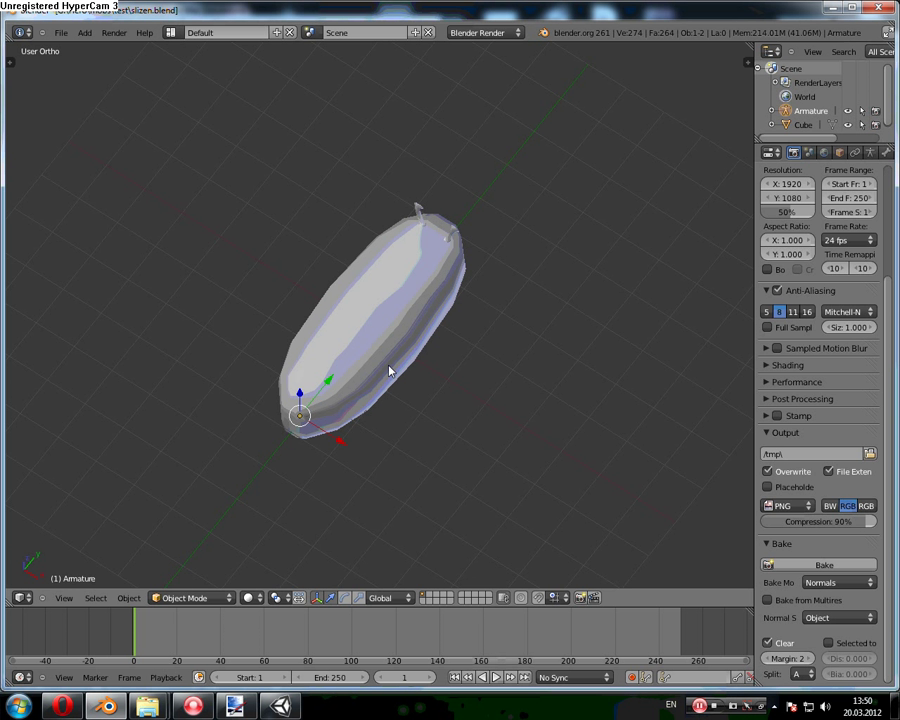
{"action": "left_click", "coordinate": [875, 155]}
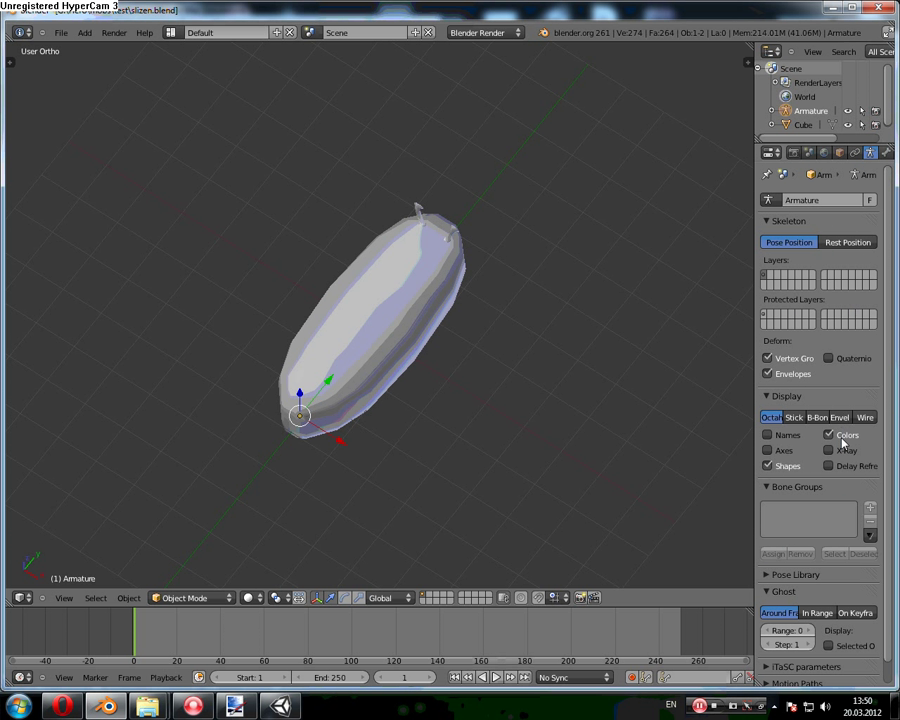
{"action": "left_click", "coordinate": [836, 456]}
{"action": "middle_click", "coordinate": [513, 394]}
{"action": "key", "text": "KP_7"}
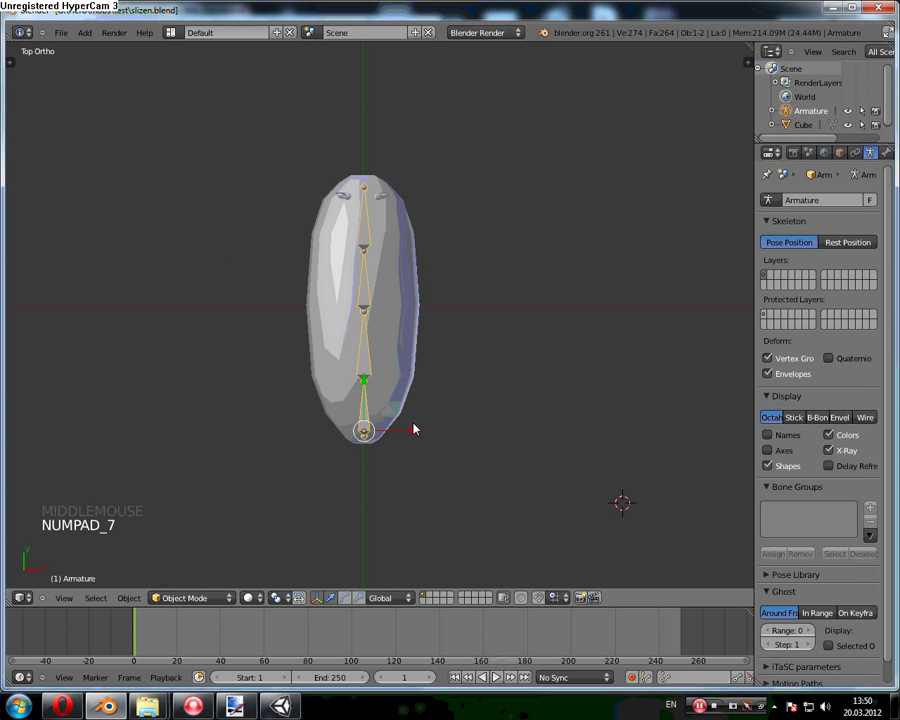
{"action": "left_click", "coordinate": [412, 426]}
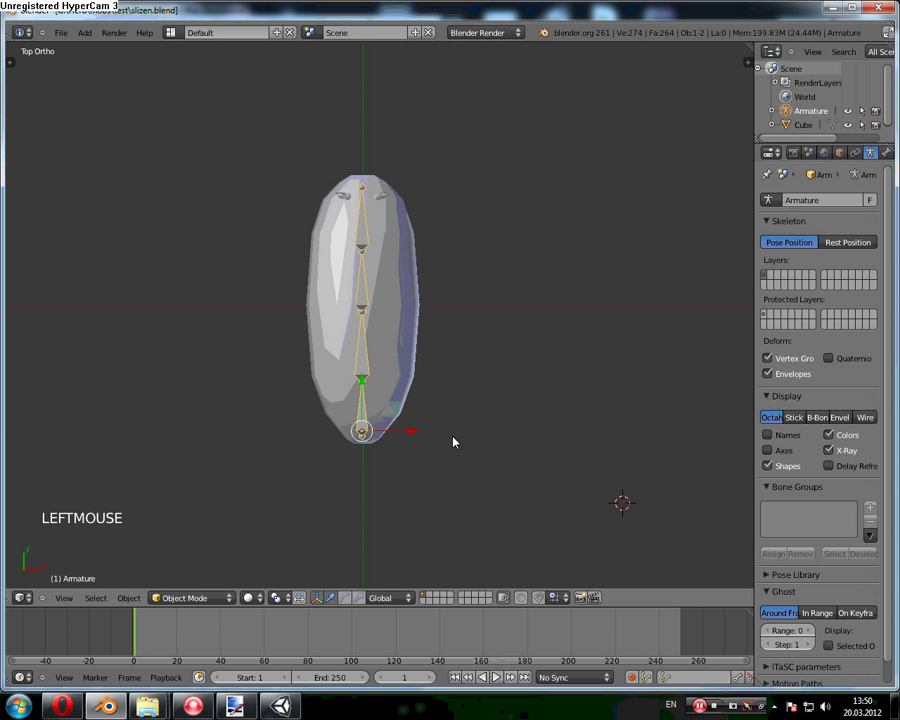
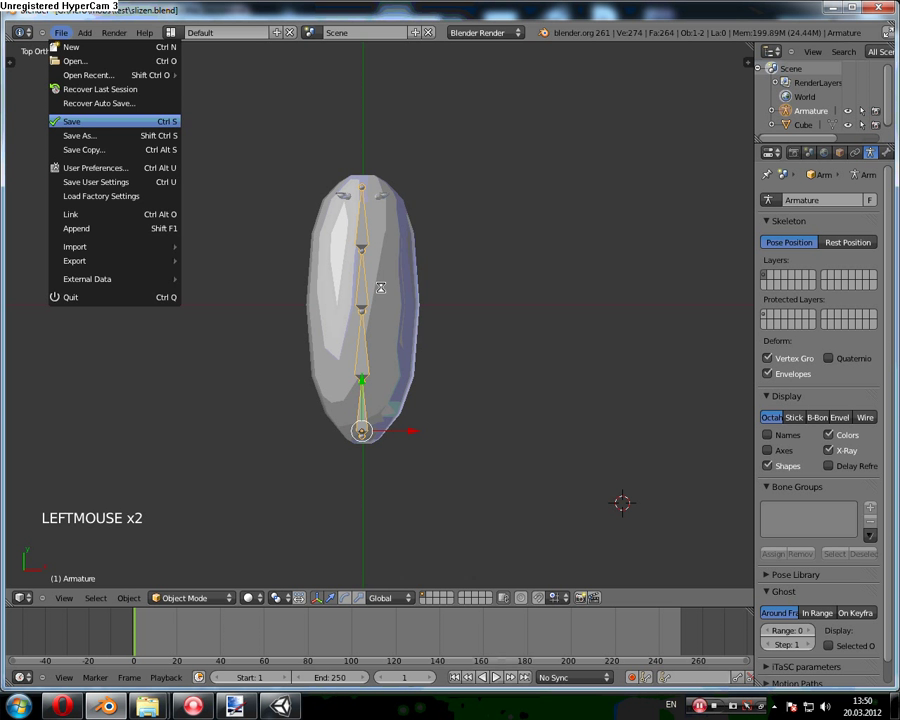
Step: Select the Cube then the Armature and parent with Ctrl+P
{"action": "middle_click", "coordinate": [404, 501]}
{"action": "scroll", "scroll_direction": "up", "scroll_amount": 3}
{"action": "scroll", "scroll_direction": "down", "scroll_amount": 3}
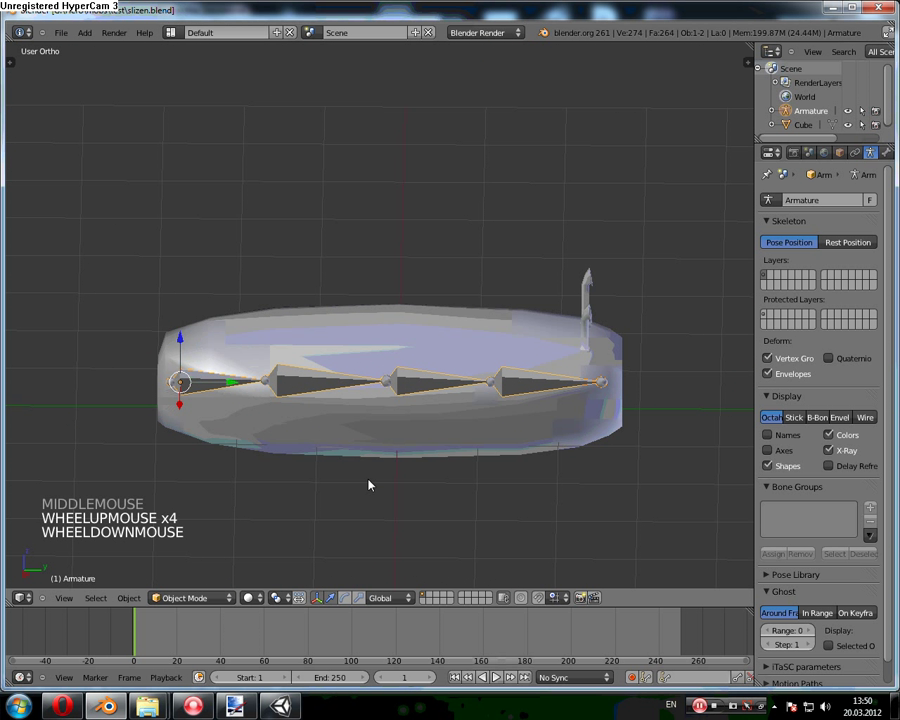
{"action": "scroll", "scroll_direction": "down", "scroll_amount": 3}
{"action": "right_click", "coordinate": [385, 391]}
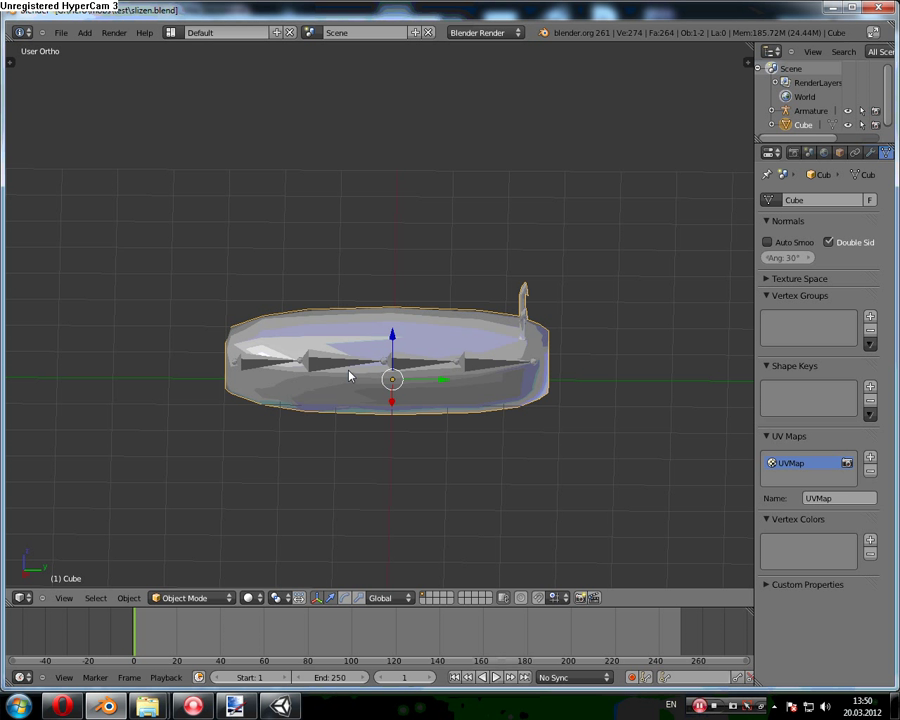
{"action": "right_click", "coordinate": [332, 362]}
{"action": "key", "text": "ctrl+p"}
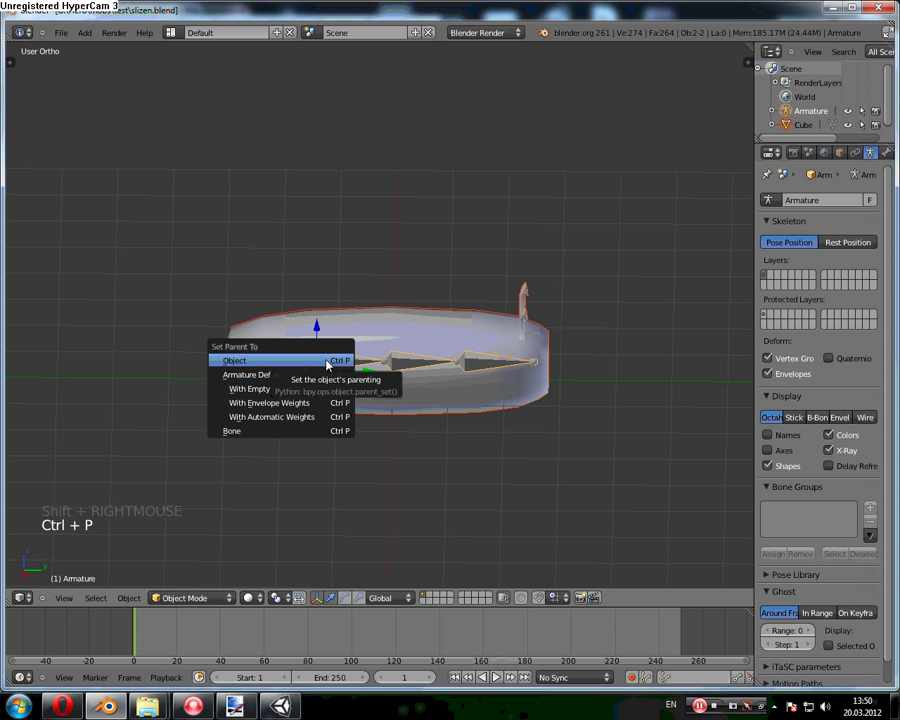
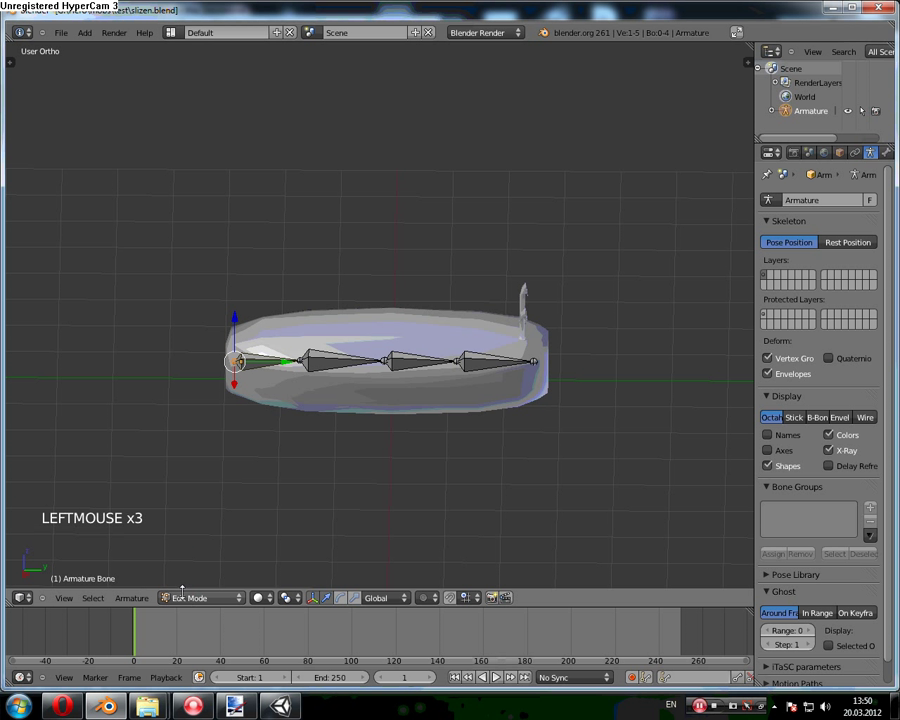
Step: Parent with Automatic Weights and select bones on the armature
{"action": "left_click", "coordinate": [188, 565]}
{"action": "right_click", "coordinate": [494, 362]}
{"action": "right_click", "coordinate": [542, 369]}
{"action": "right_click", "coordinate": [542, 364]}
{"action": "left_click", "coordinate": [458, 306]}
{"action": "right_click", "coordinate": [533, 362]}
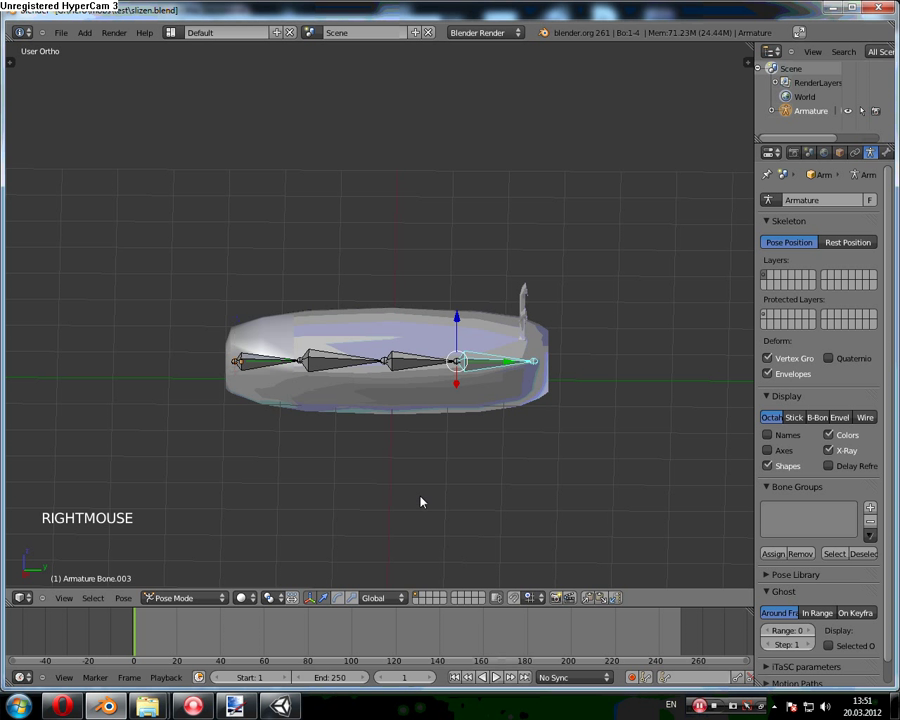
Step: Rotate individual bones in Pose Mode to test the mesh deformation, returning to Object Mode
{"action": "key", "text": "r"}
{"action": "right_click", "coordinate": [465, 392]}
{"action": "right_click", "coordinate": [430, 361]}
{"action": "key", "text": "r"}
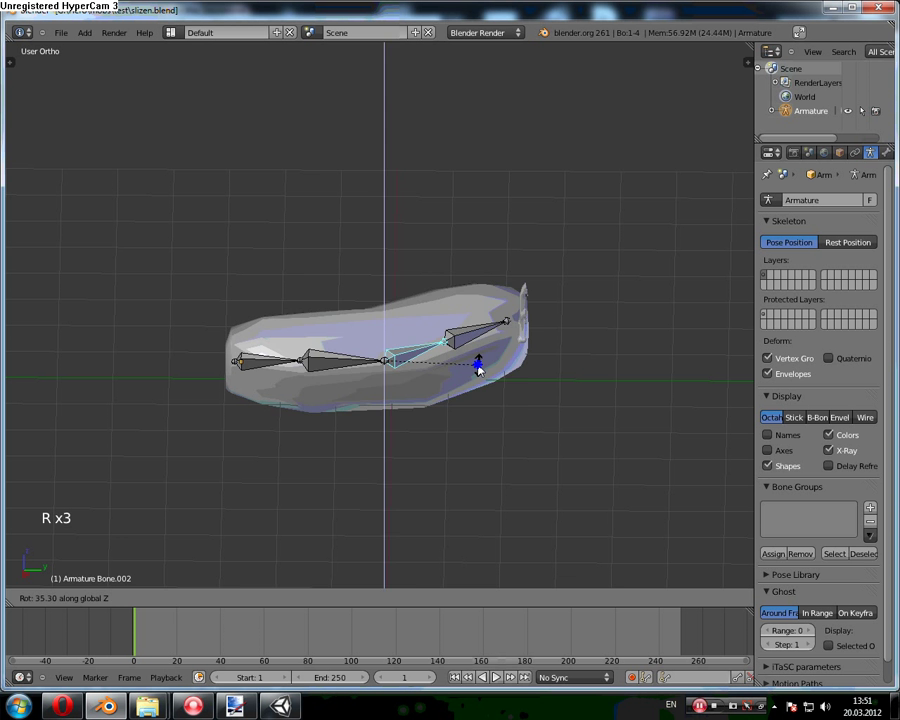
{"action": "right_click", "coordinate": [335, 360]}
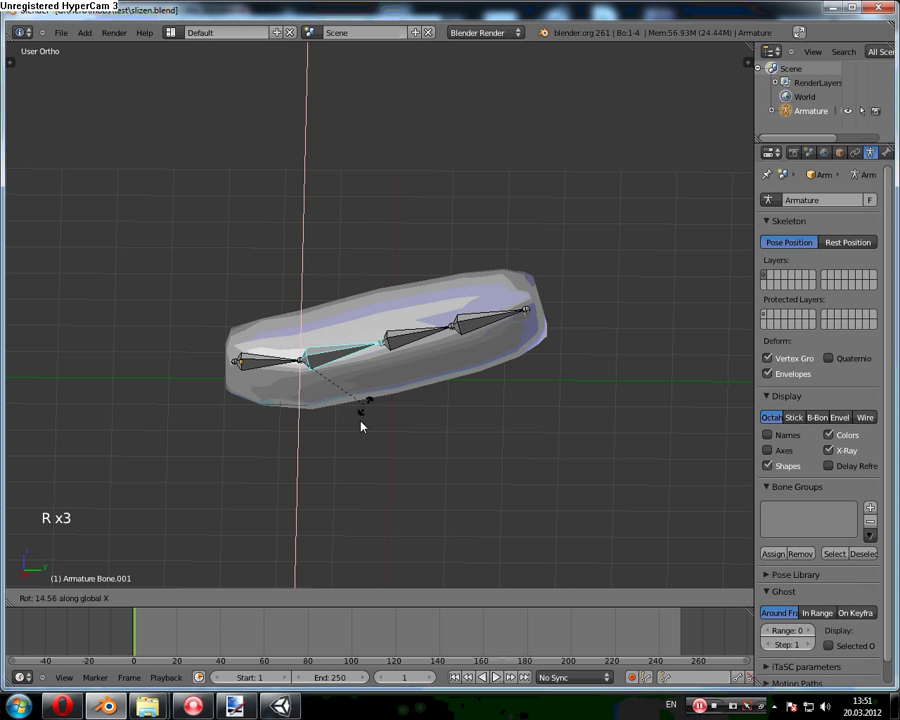
{"action": "right_click", "coordinate": [384, 417]}
{"action": "key", "text": "r"}
{"action": "key", "text": "r"}
{"action": "key", "text": "r"}
{"action": "right_click", "coordinate": [252, 554]}
{"action": "left_click", "coordinate": [187, 598]}
{"action": "left_click", "coordinate": [185, 591]}
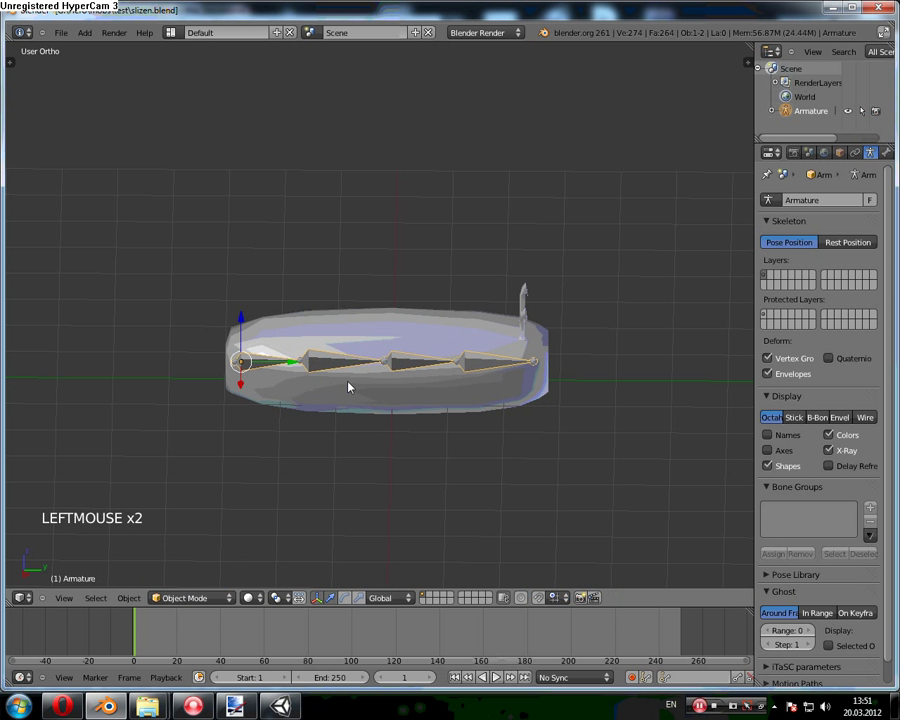
Step: Check the Cube's vertex groups Bone to Bone.003 in Object Data and view the armature's settings
{"action": "right_click", "coordinate": [425, 396]}
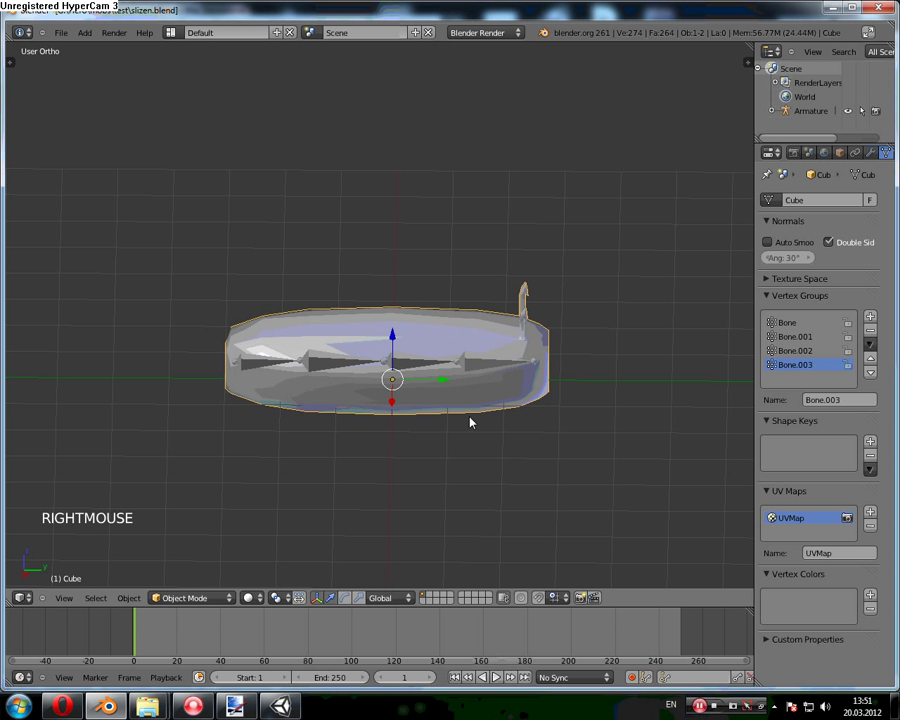
{"action": "left_click", "coordinate": [880, 157]}
{"action": "left_click", "coordinate": [877, 243]}
{"action": "right_click", "coordinate": [426, 370]}
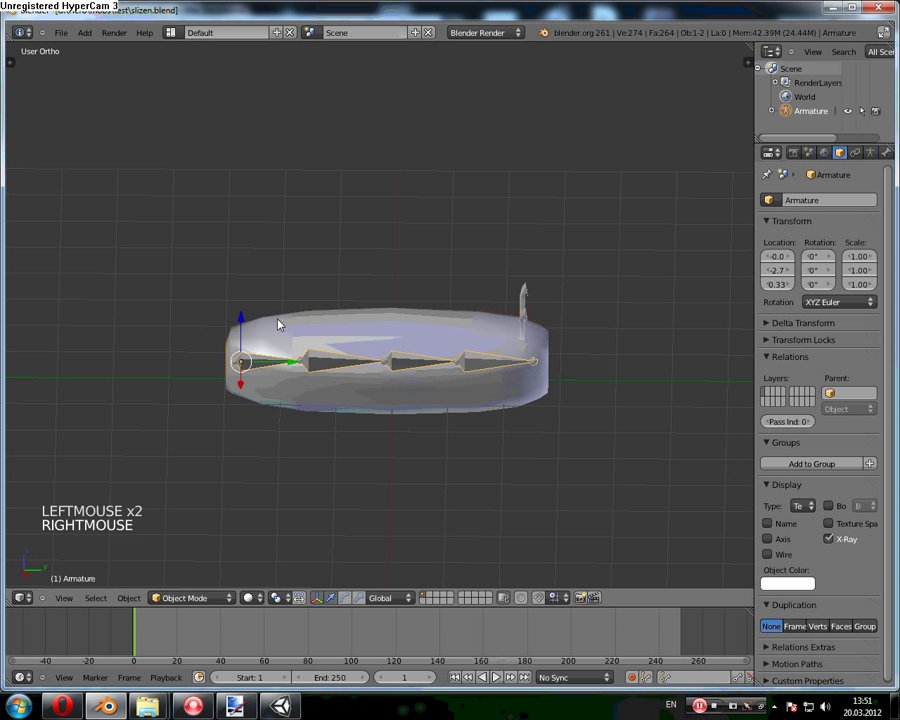
{"action": "left_click", "coordinate": [248, 306]}
{"action": "key", "text": "ctrl+z"}
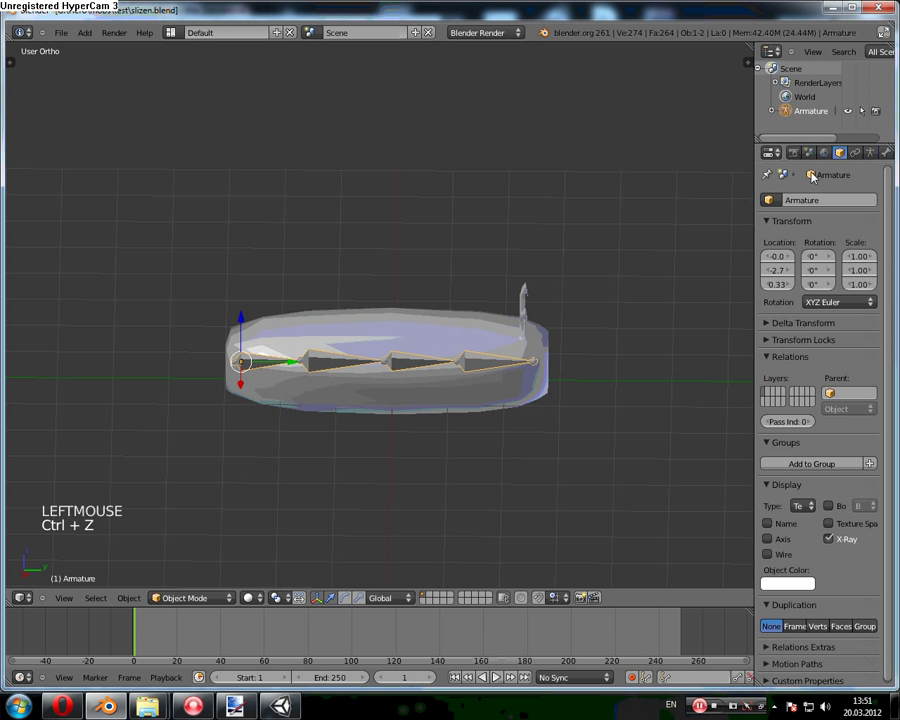
{"action": "left_click", "coordinate": [859, 177]}
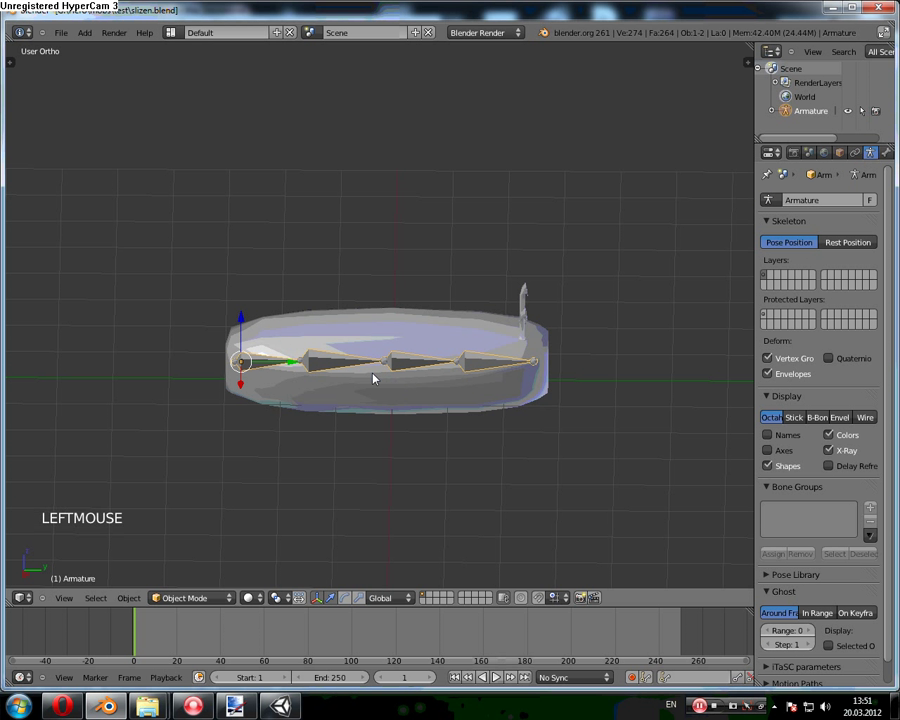
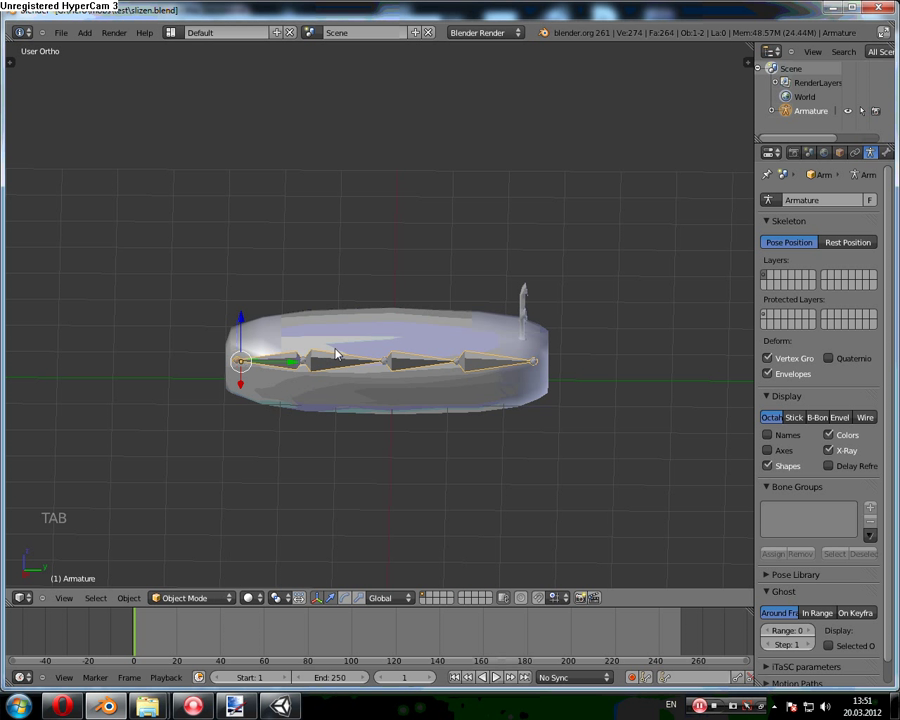
Step: Try parenting the creature mesh to the armature with Ctrl+P, selecting mesh then armature
{"action": "scroll", "scroll_direction": "down", "scroll_amount": 3}
{"action": "right_click", "coordinate": [369, 384]}
{"action": "key", "text": "ctrl+p"}
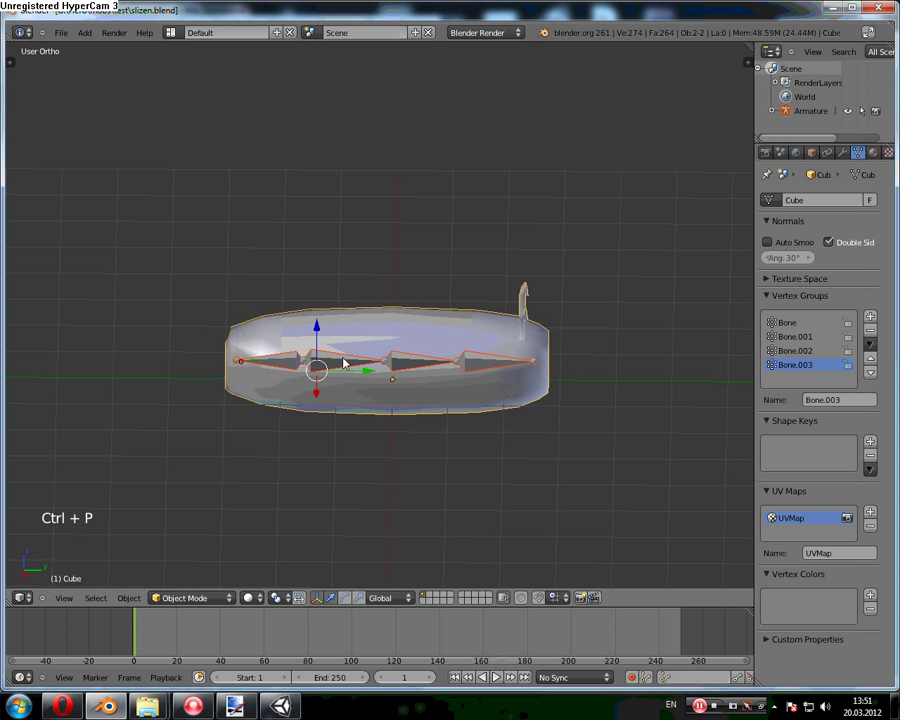
{"action": "right_click", "coordinate": [353, 385]}
{"action": "right_click", "coordinate": [352, 368]}
{"action": "key", "text": "ctrl+p"}
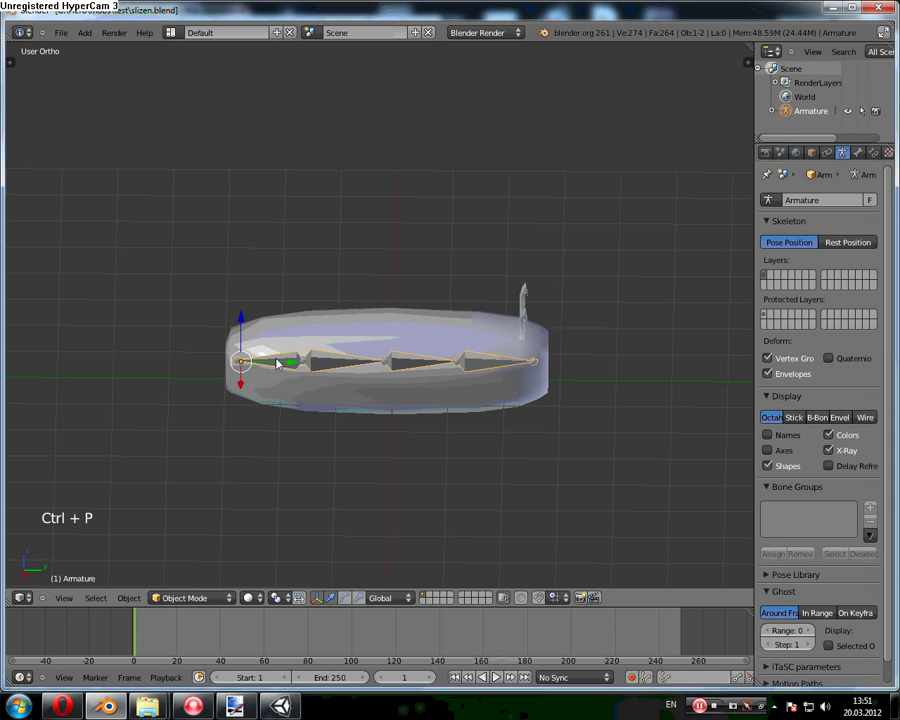
{"action": "right_click", "coordinate": [293, 363]}
Step: Test-rotate a bone of the armature, then return the creature mesh to object editing
{"action": "right_click", "coordinate": [175, 591]}
{"action": "left_click", "coordinate": [175, 591]}
{"action": "left_click", "coordinate": [177, 599]}
{"action": "right_click", "coordinate": [286, 360]}
{"action": "key", "text": "r"}
{"action": "right_click", "coordinate": [364, 375]}
{"action": "key", "text": "Tab"}
{"action": "left_click", "coordinate": [222, 604]}
Step: Show the Cube's Modifiers settings in the Properties editor, which list no modifiers
{"action": "right_click", "coordinate": [777, 202]}
{"action": "left_click", "coordinate": [875, 333]}
{"action": "left_click", "coordinate": [879, 157]}
{"action": "scroll", "scroll_direction": "down", "scroll_amount": 3}
{"action": "left_click", "coordinate": [809, 158]}
{"action": "scroll", "scroll_direction": "down", "scroll_amount": 3}
Step: Undo a stray mode change and reselect the creature mesh with its empty modifier stack
{"action": "right_click", "coordinate": [391, 315]}
{"action": "right_click", "coordinate": [361, 358]}
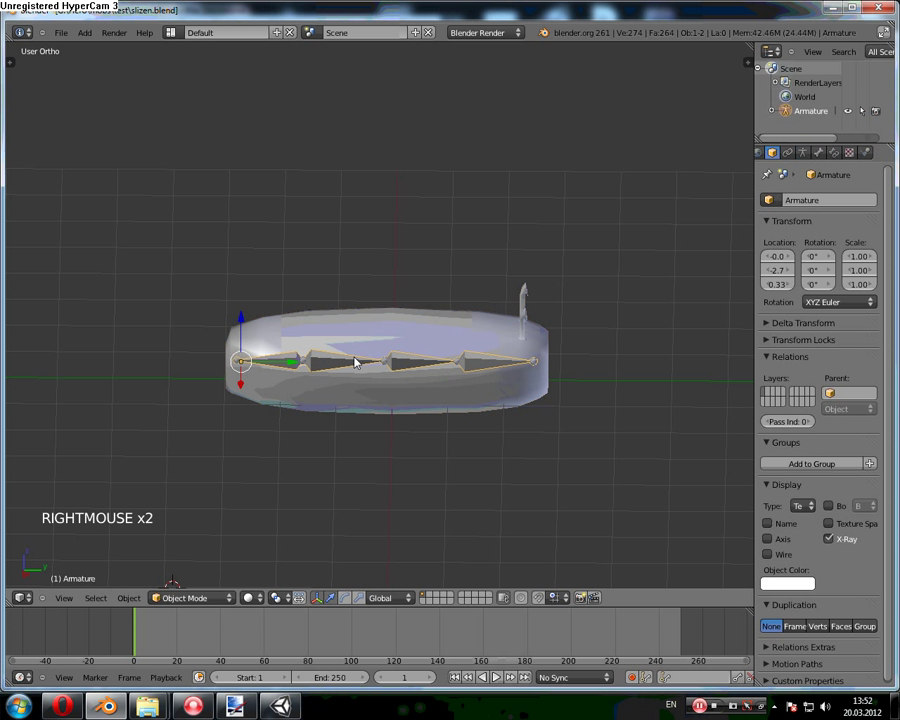
{"action": "right_click", "coordinate": [364, 365]}
{"action": "left_click", "coordinate": [238, 318]}
{"action": "left_click", "coordinate": [249, 303]}
{"action": "key", "text": "ctrl+z"}
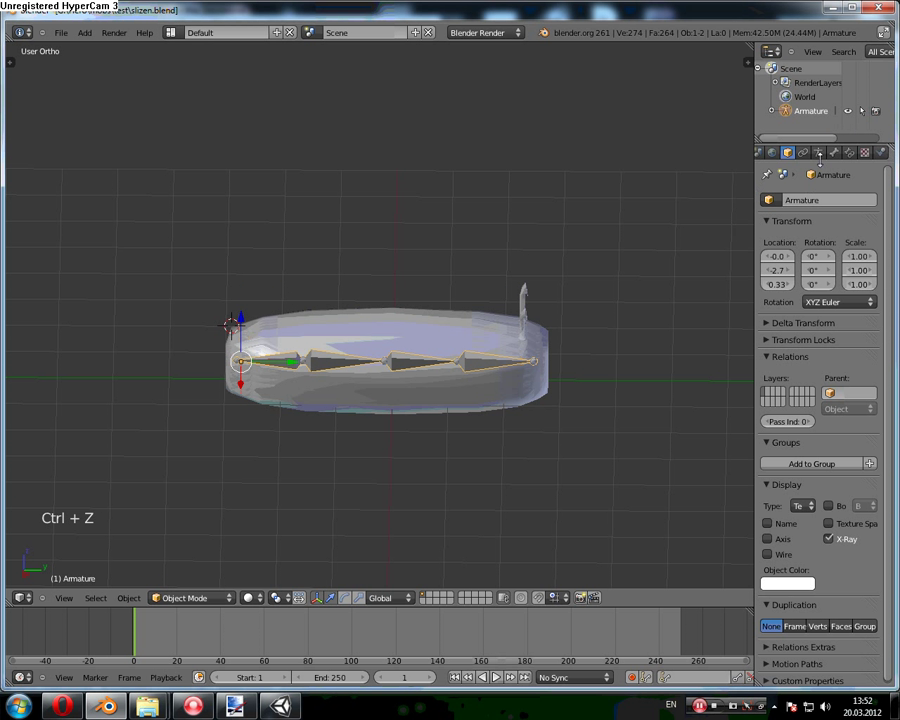
{"action": "right_click", "coordinate": [408, 395]}
Step: Inspect the old armature's bones in edit mode and rotate one to confirm it no longer drives the mesh
{"action": "left_click", "coordinate": [835, 217]}
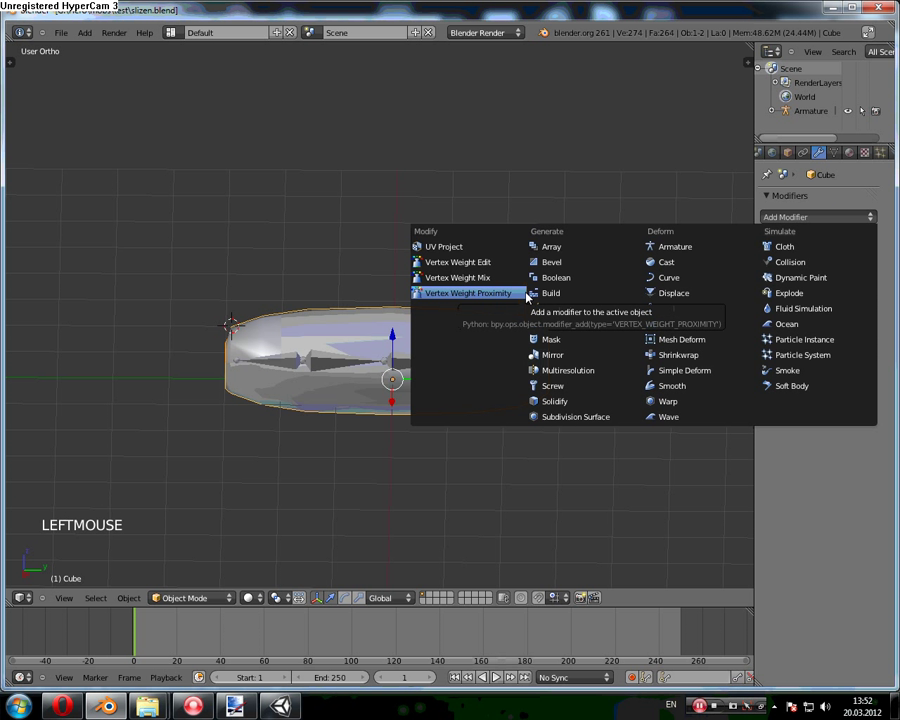
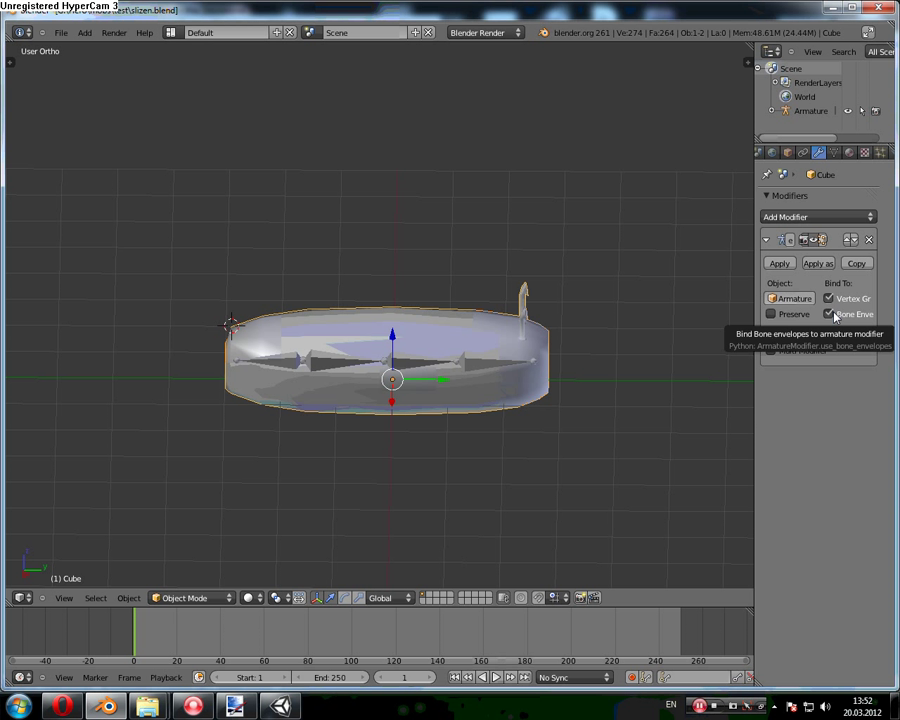
{"action": "right_click", "coordinate": [391, 361]}
{"action": "left_click", "coordinate": [185, 601]}
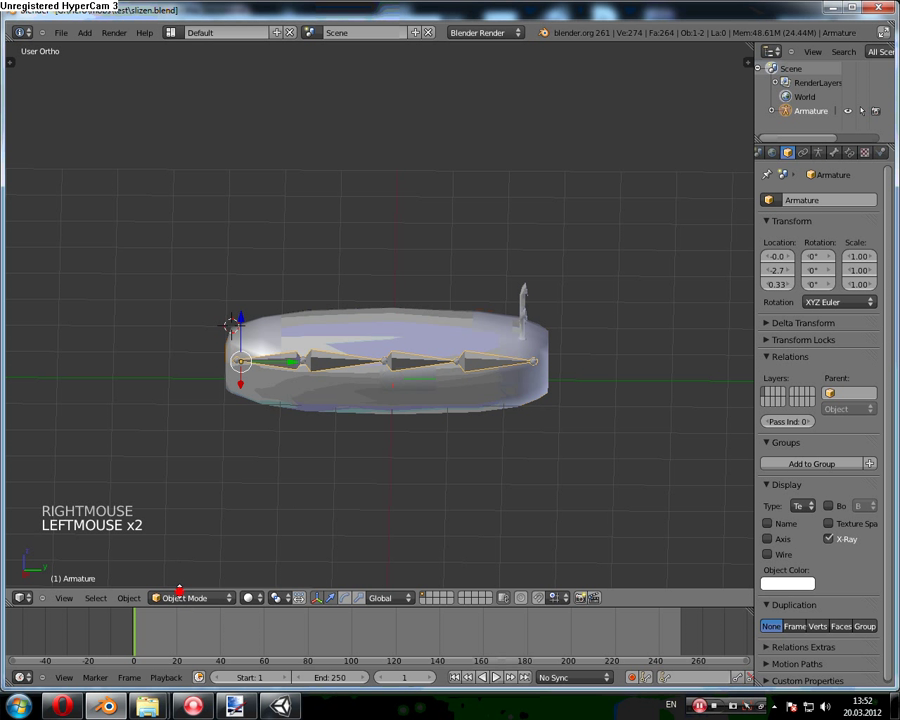
{"action": "left_click", "coordinate": [183, 550]}
{"action": "key", "text": "r"}
{"action": "right_click", "coordinate": [238, 597]}
{"action": "scroll", "scroll_direction": "down", "scroll_amount": 3}
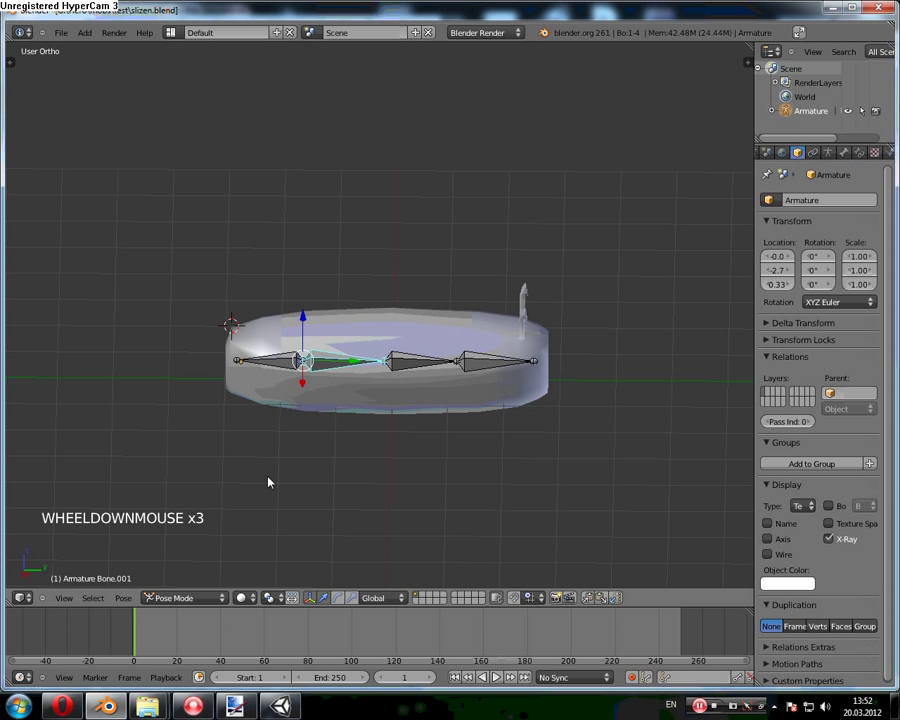
{"action": "left_click", "coordinate": [173, 601]}
Step: Delete the old Armature object and remove its leftover Armature modifier from the Cube
{"action": "right_click", "coordinate": [402, 378]}
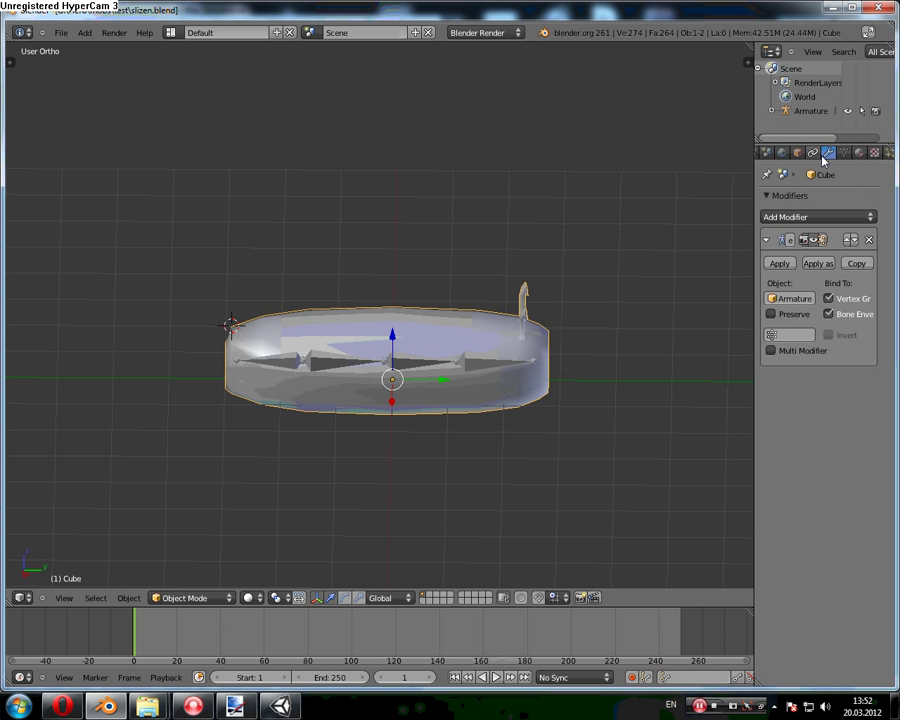
{"action": "right_click", "coordinate": [415, 364]}
{"action": "key", "text": "Delete"}
{"action": "right_click", "coordinate": [424, 374]}
{"action": "left_click", "coordinate": [877, 246]}
{"action": "key", "text": "shift+s"}
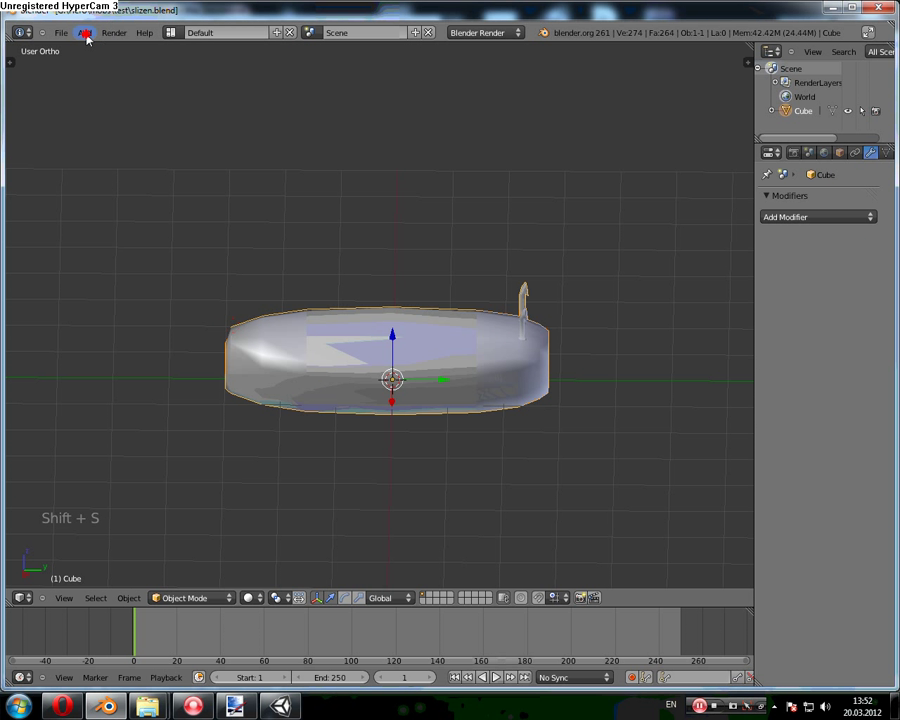
Step: Bring up the Add menu to insert a new Armature beside the creature Cube
{"action": "left_click", "coordinate": [106, 52]}
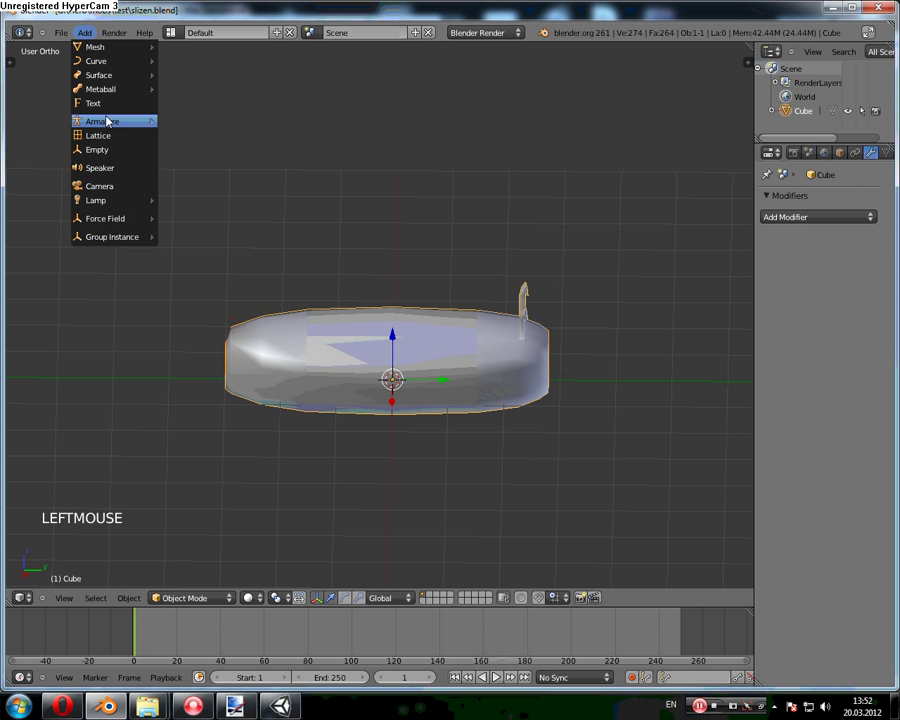
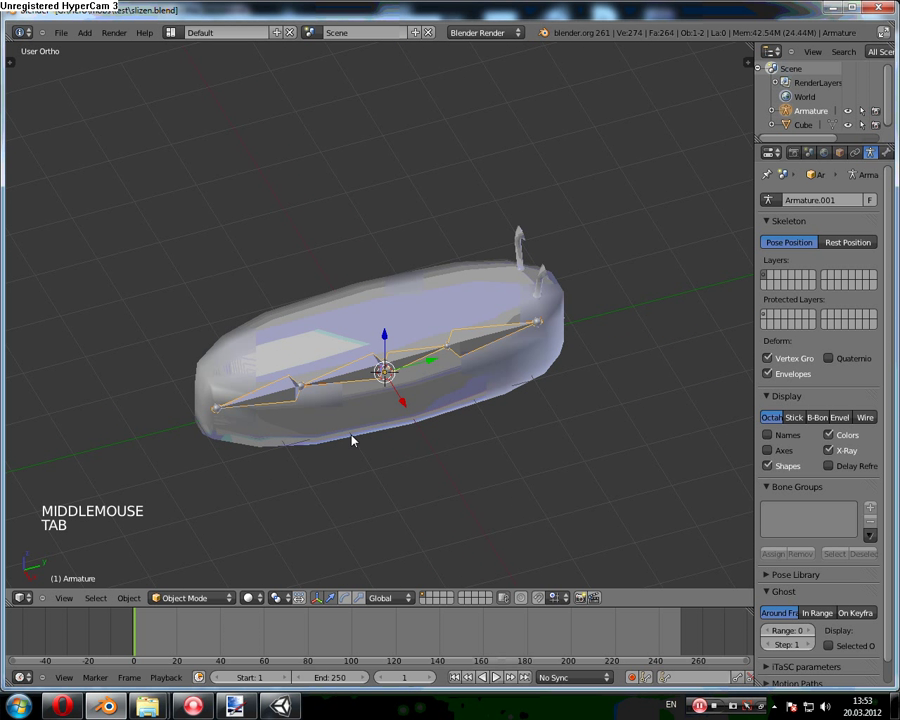
Step: Parent the Cube to the new Armature with automatic weights and check its Bone.001 vertex group
{"action": "right_click", "coordinate": [376, 419]}
{"action": "right_click", "coordinate": [286, 388]}
{"action": "key", "text": "ctrl+p"}
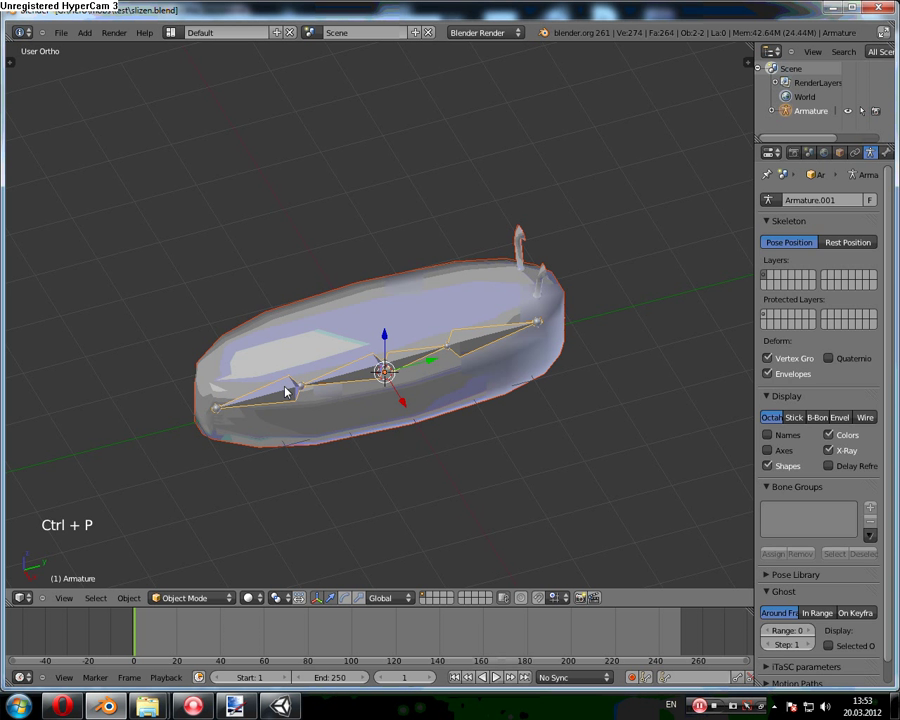
{"action": "right_click", "coordinate": [282, 390]}
{"action": "right_click", "coordinate": [517, 380]}
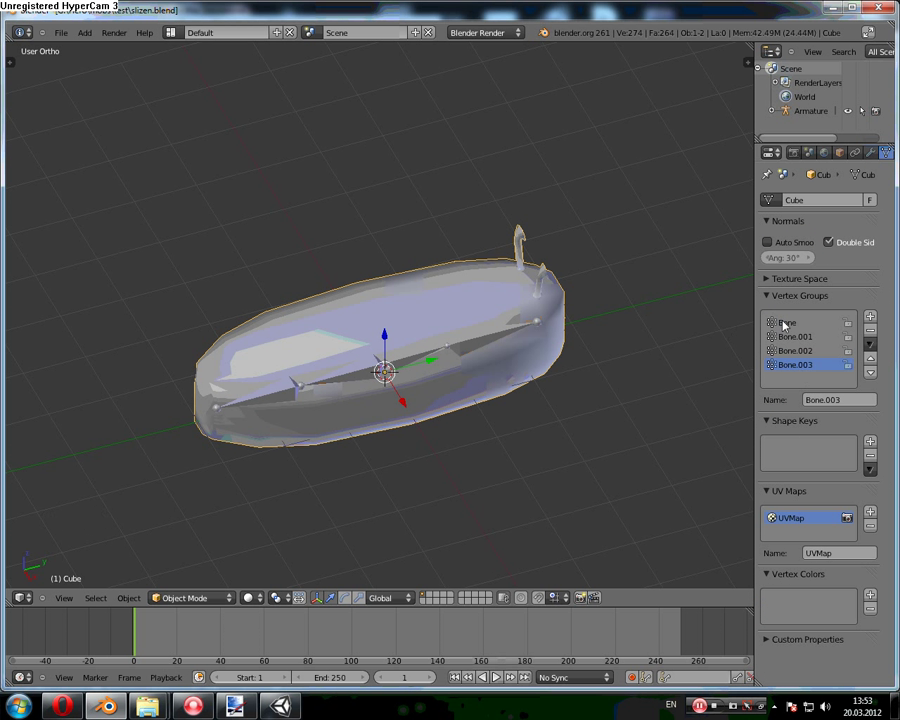
{"action": "left_click", "coordinate": [795, 339]}
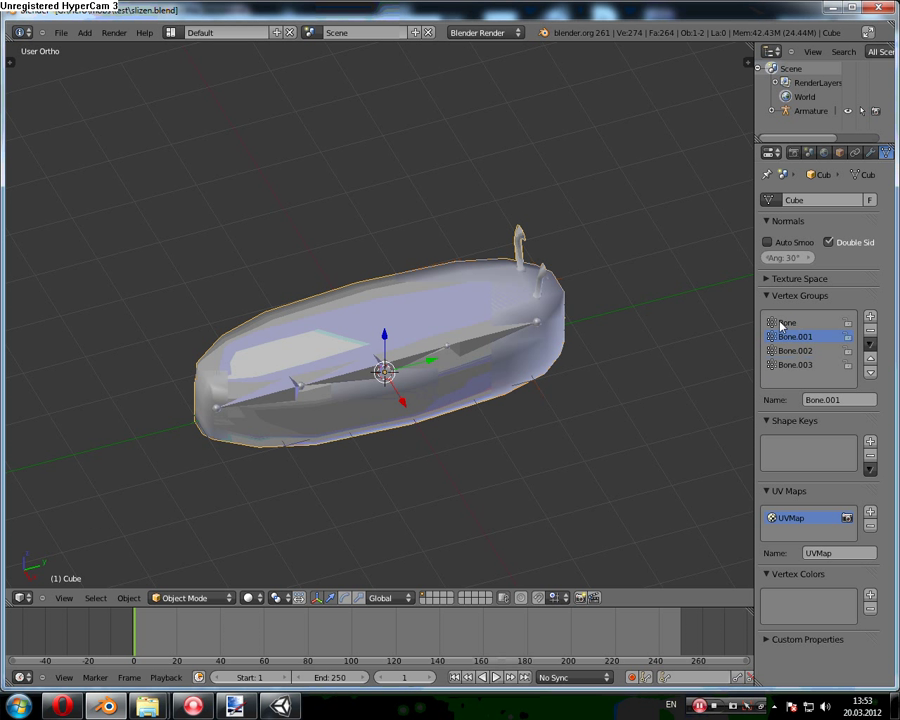
Step: Pose-test the new armature by rotating a bone and confirming the mesh deforms, then cancel the rotation
{"action": "right_click", "coordinate": [390, 386]}
{"action": "right_click", "coordinate": [169, 608]}
{"action": "left_click", "coordinate": [169, 608]}
{"action": "right_click", "coordinate": [224, 477]}
{"action": "key", "text": "r"}
{"action": "right_click", "coordinate": [517, 344]}
{"action": "key", "text": "r"}
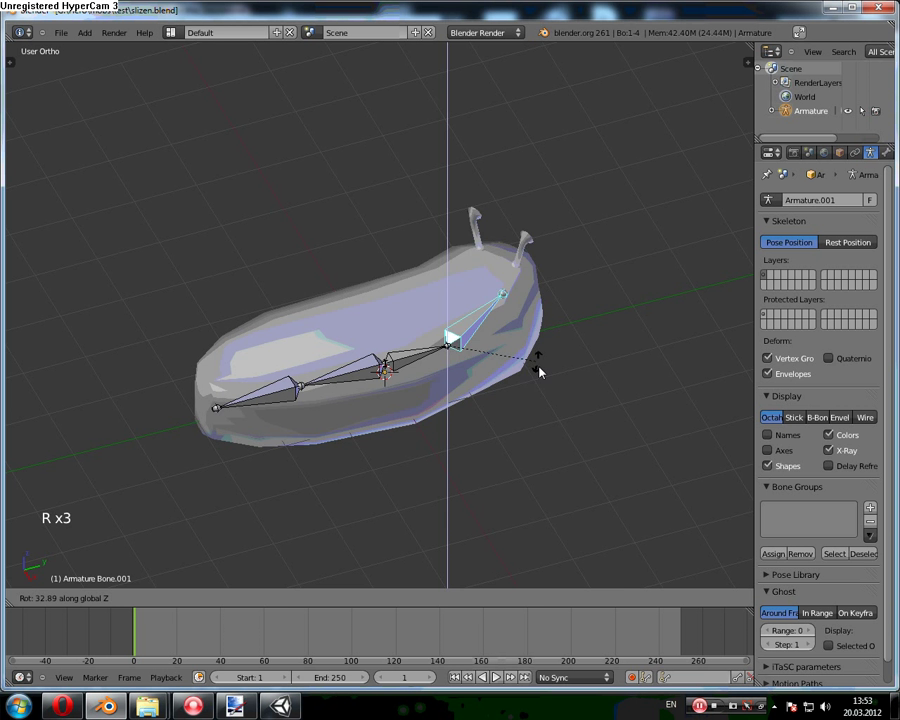
{"action": "right_click", "coordinate": [455, 421]}
{"action": "right_click", "coordinate": [476, 425]}
{"action": "key", "text": "r"}
{"action": "right_click", "coordinate": [396, 441]}
{"action": "middle_click", "coordinate": [396, 441]}
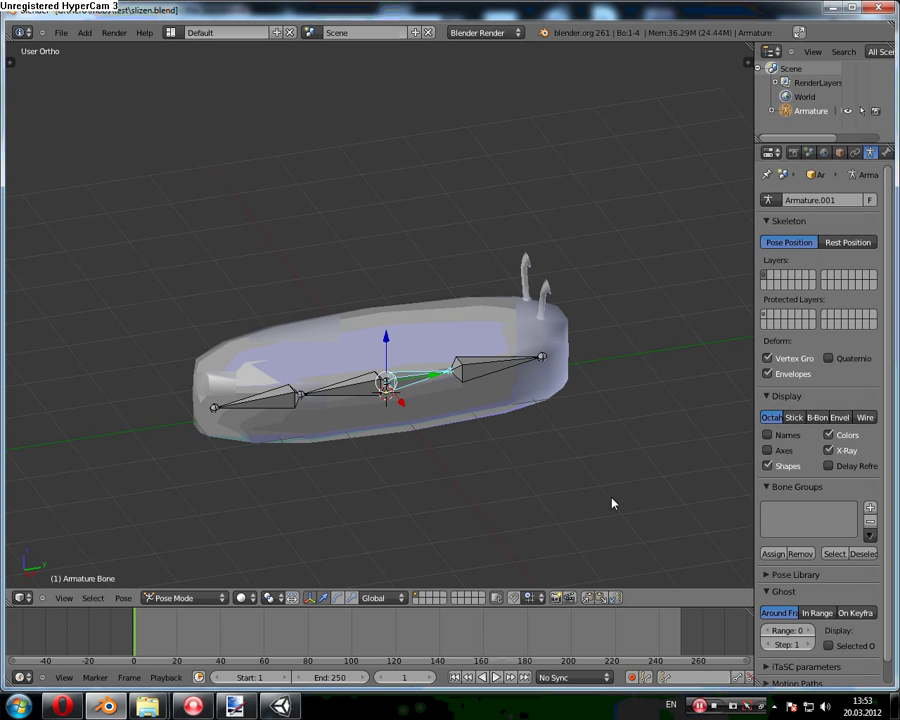
{"action": "left_click", "coordinate": [220, 600]}
Step: Switch the creature Cube into Weight Paint mode to display the Bone.001 weights
{"action": "right_click", "coordinate": [343, 425]}
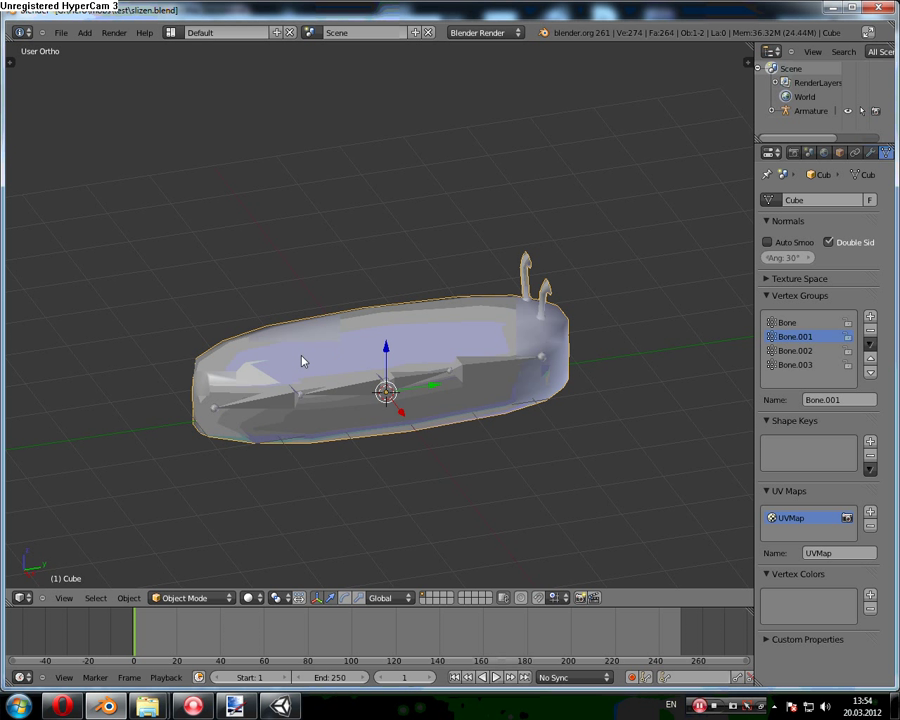
{"action": "left_click", "coordinate": [207, 596]}
{"action": "left_click", "coordinate": [208, 510]}
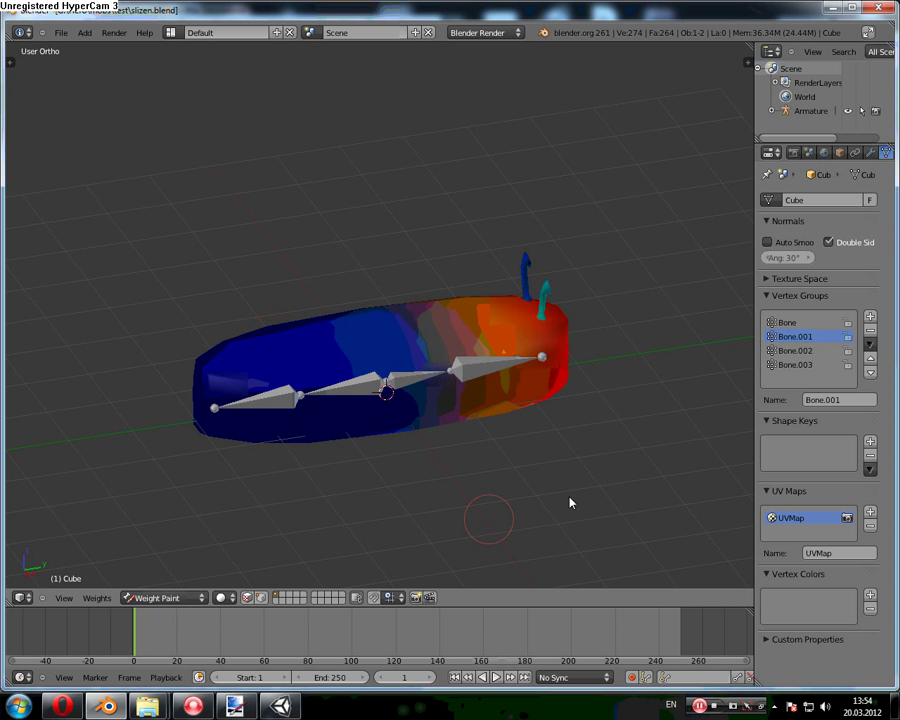
Step: Orbit around the Bone.001 weight colours, then return the mesh to Object Mode
{"action": "middle_click", "coordinate": [604, 416]}
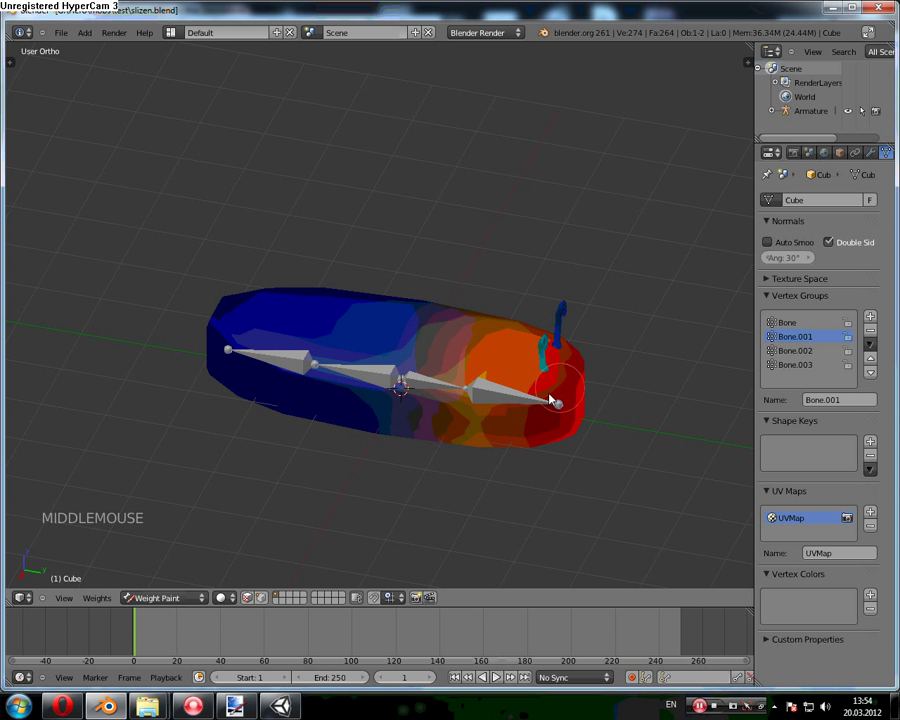
{"action": "middle_click", "coordinate": [523, 397]}
{"action": "middle_click", "coordinate": [573, 394]}
{"action": "middle_click", "coordinate": [528, 398]}
{"action": "middle_click", "coordinate": [579, 391]}
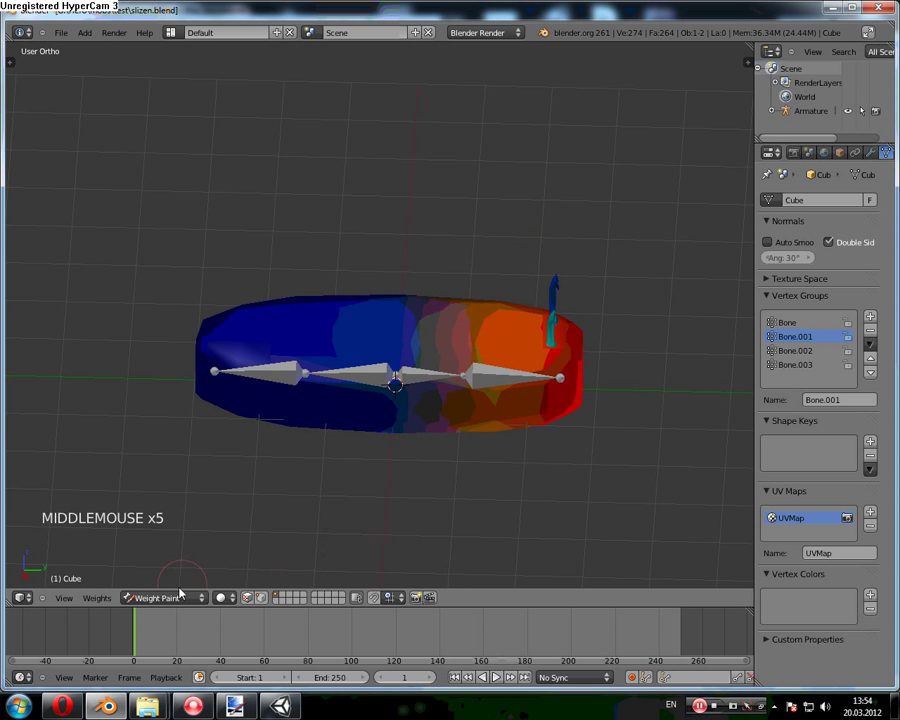
{"action": "left_click", "coordinate": [183, 598]}
{"action": "left_click", "coordinate": [198, 587]}
{"action": "left_click", "coordinate": [203, 599]}
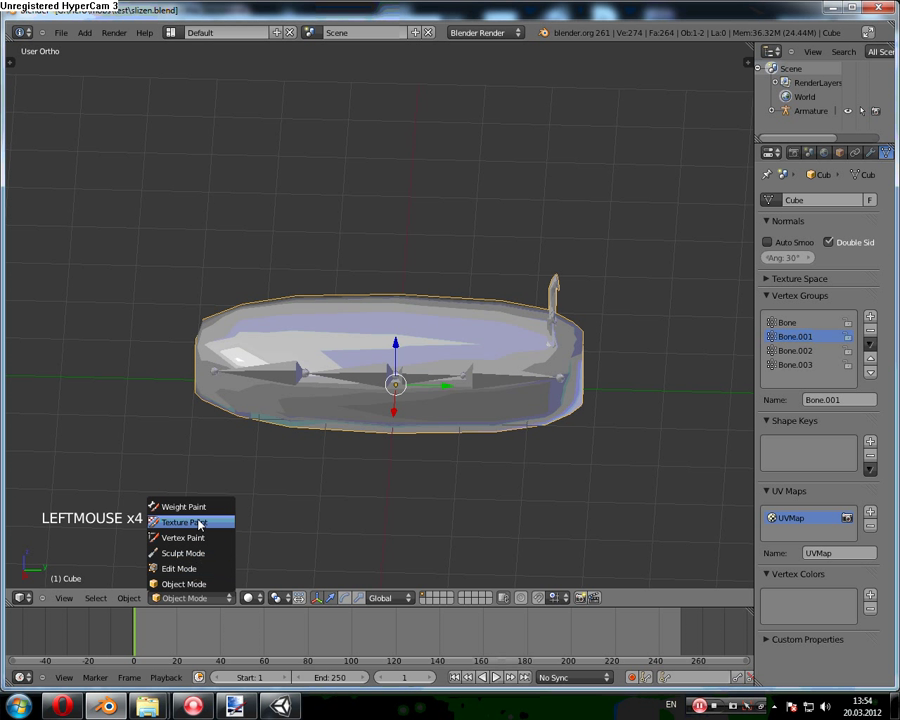
Step: Select the Armature and put it into Pose Mode
{"action": "right_click", "coordinate": [515, 377]}
{"action": "left_click", "coordinate": [185, 595]}
{"action": "left_click", "coordinate": [239, 697]}
Step: Rotate a posed bone briefly, then leave pose mode on the armature
{"action": "right_click", "coordinate": [239, 697]}
{"action": "key", "text": "r"}
{"action": "right_click", "coordinate": [533, 352]}
{"action": "left_click", "coordinate": [189, 598]}
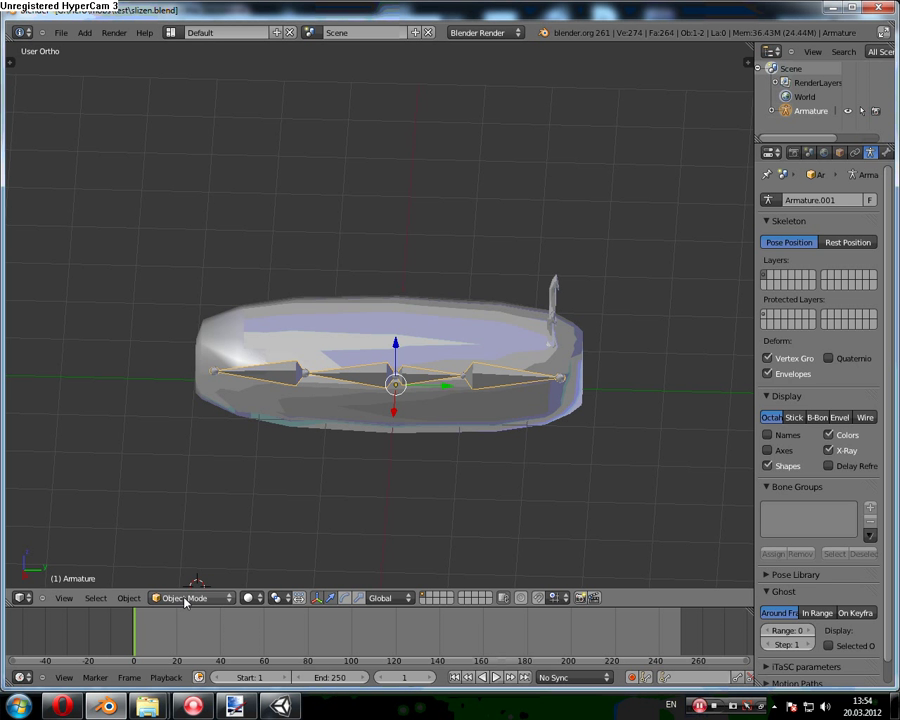
Step: Put the Cube back into Weight Paint mode and zoom in on the Bone.001 weight colours
{"action": "right_click", "coordinate": [385, 443]}
{"action": "left_click", "coordinate": [160, 604]}
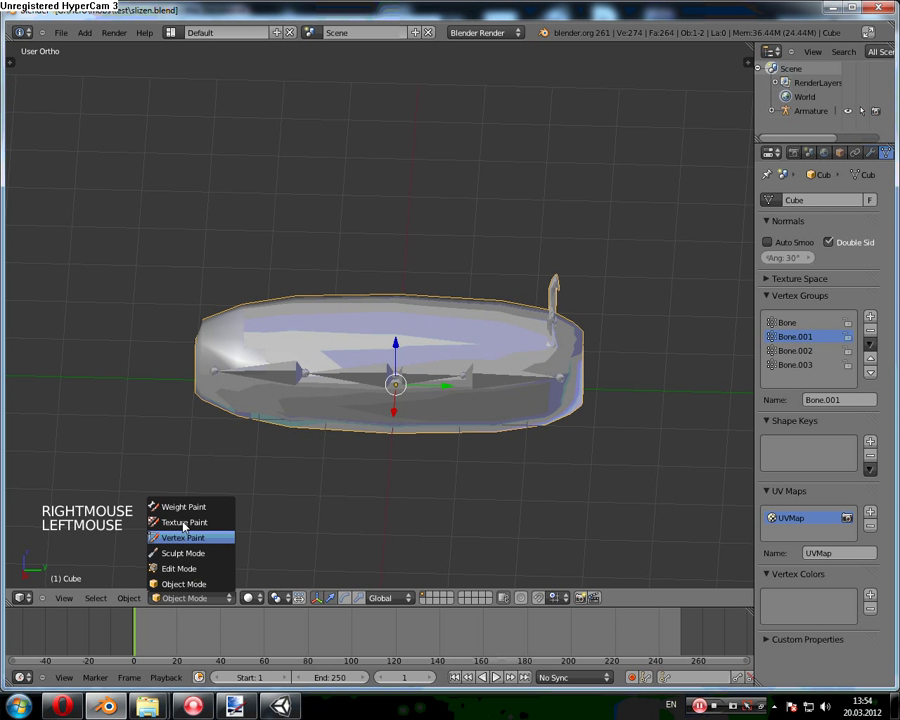
{"action": "middle_click", "coordinate": [489, 413]}
{"action": "middle_click", "coordinate": [311, 343]}
{"action": "middle_click", "coordinate": [363, 450]}
{"action": "middle_click", "coordinate": [356, 443]}
{"action": "scroll", "scroll_direction": "up", "scroll_amount": 3}
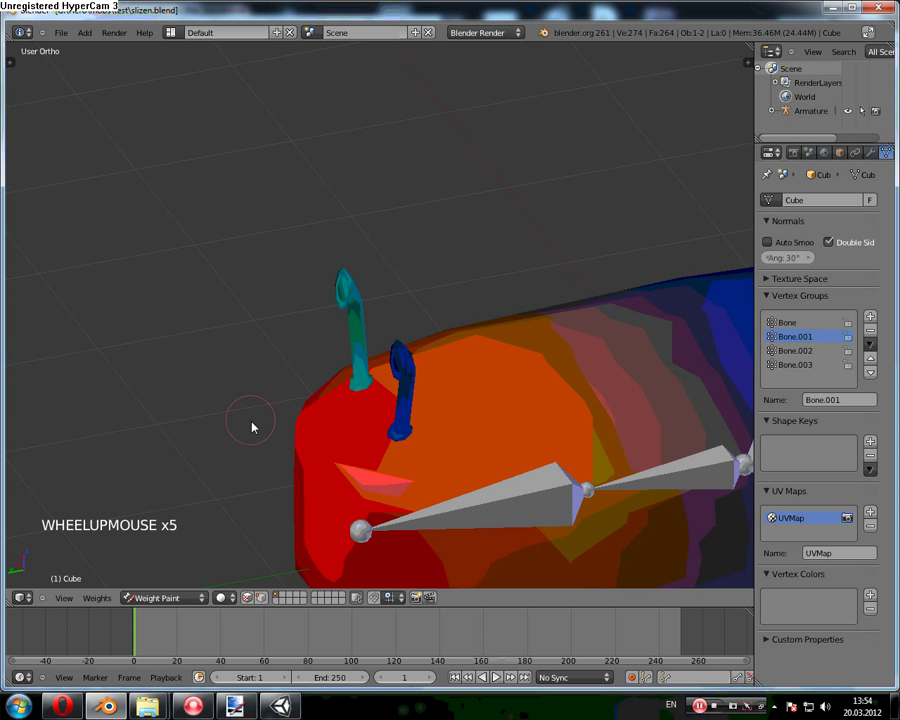
Step: Show the weight-paint tool settings and switch to a different weight brush
{"action": "key", "text": "t"}
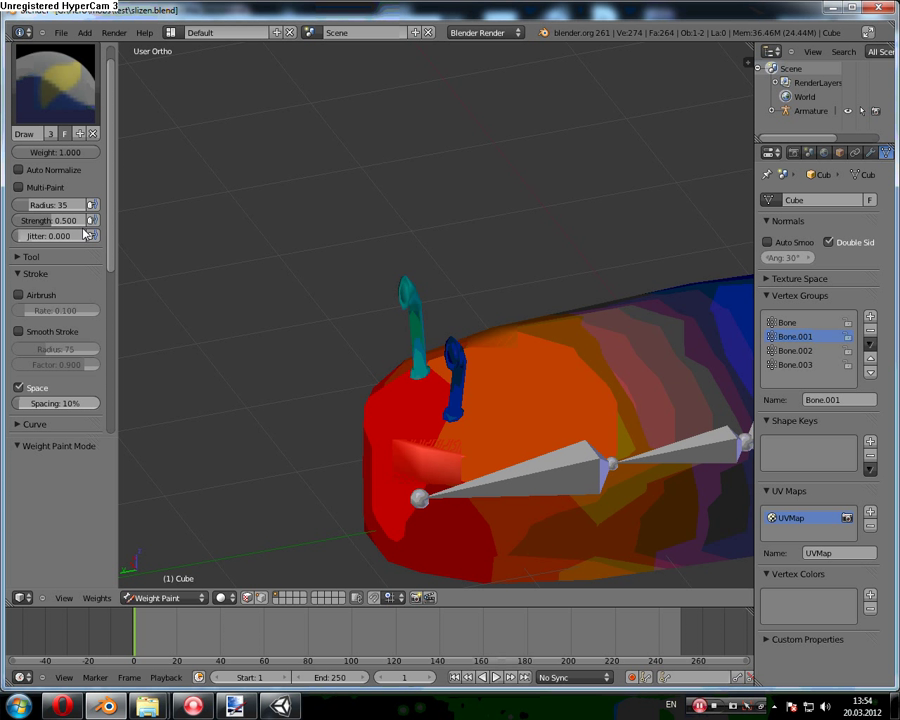
{"action": "left_click", "coordinate": [46, 278]}
{"action": "left_click", "coordinate": [50, 260]}
{"action": "left_click", "coordinate": [52, 275]}
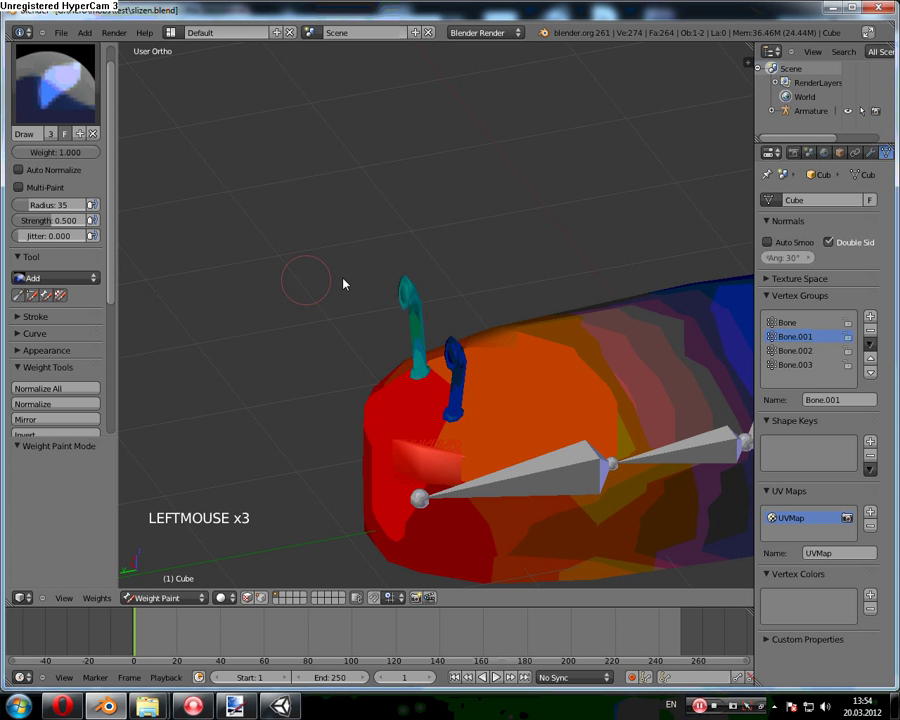
{"action": "left_click", "coordinate": [414, 296]}
{"action": "left_click", "coordinate": [395, 307]}
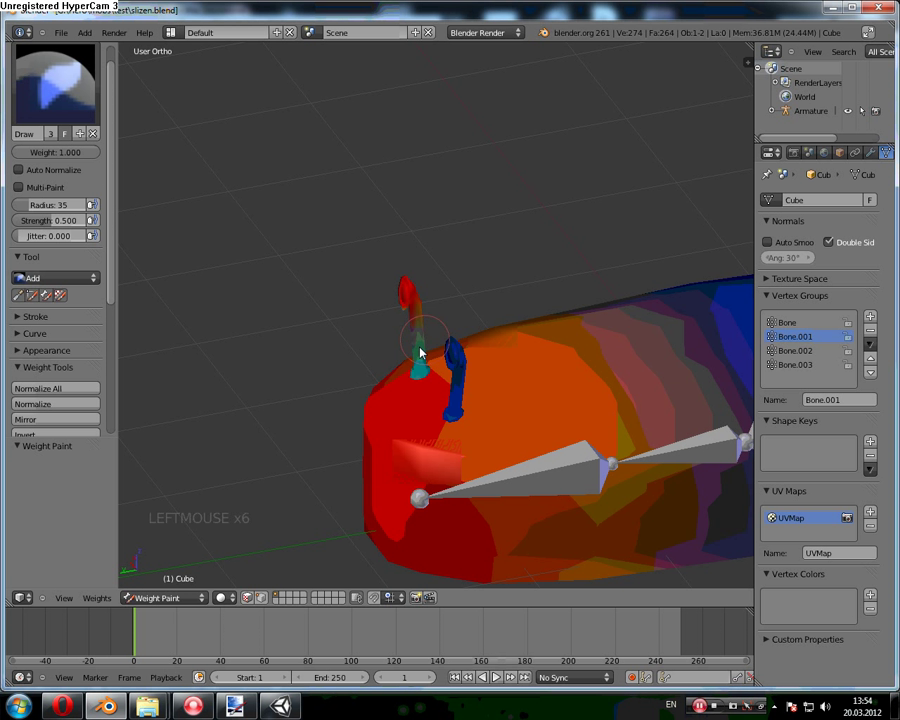
{"action": "left_click", "coordinate": [426, 324]}
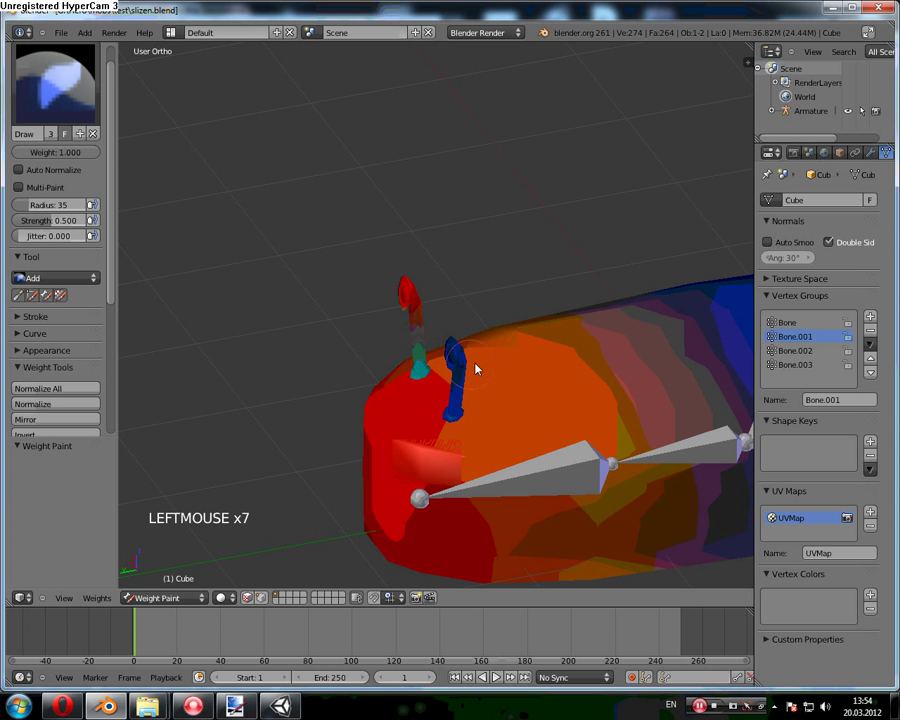
{"action": "left_click", "coordinate": [403, 310]}
Step: Brush Bone.001 influence onto the mesh around its bone from several viewing angles
{"action": "middle_click", "coordinate": [456, 305]}
{"action": "scroll", "scroll_direction": "up", "scroll_amount": 3}
{"action": "middle_click", "coordinate": [311, 319]}
{"action": "middle_click", "coordinate": [447, 292]}
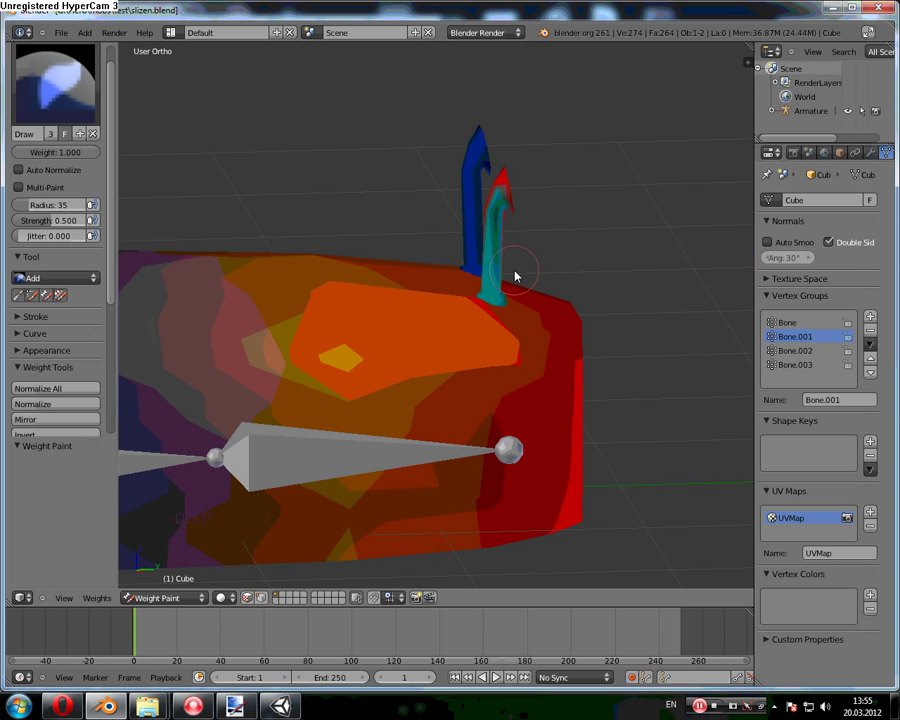
{"action": "middle_click", "coordinate": [459, 249]}
{"action": "left_click", "coordinate": [437, 220]}
{"action": "left_click", "coordinate": [439, 226]}
{"action": "left_click", "coordinate": [440, 234]}
{"action": "left_click", "coordinate": [432, 258]}
{"action": "middle_click", "coordinate": [466, 266]}
{"action": "middle_click", "coordinate": [533, 274]}
{"action": "left_click", "coordinate": [504, 265]}
{"action": "left_click", "coordinate": [504, 269]}
{"action": "left_click", "coordinate": [507, 269]}
{"action": "left_click", "coordinate": [499, 264]}
{"action": "left_click", "coordinate": [550, 269]}
{"action": "middle_click", "coordinate": [550, 269]}
{"action": "left_click", "coordinate": [516, 425]}
{"action": "double_click", "coordinate": [520, 422]}
{"action": "left_click", "coordinate": [519, 430]}
{"action": "left_click", "coordinate": [531, 424]}
{"action": "middle_click", "coordinate": [478, 396]}
{"action": "middle_click", "coordinate": [551, 313]}
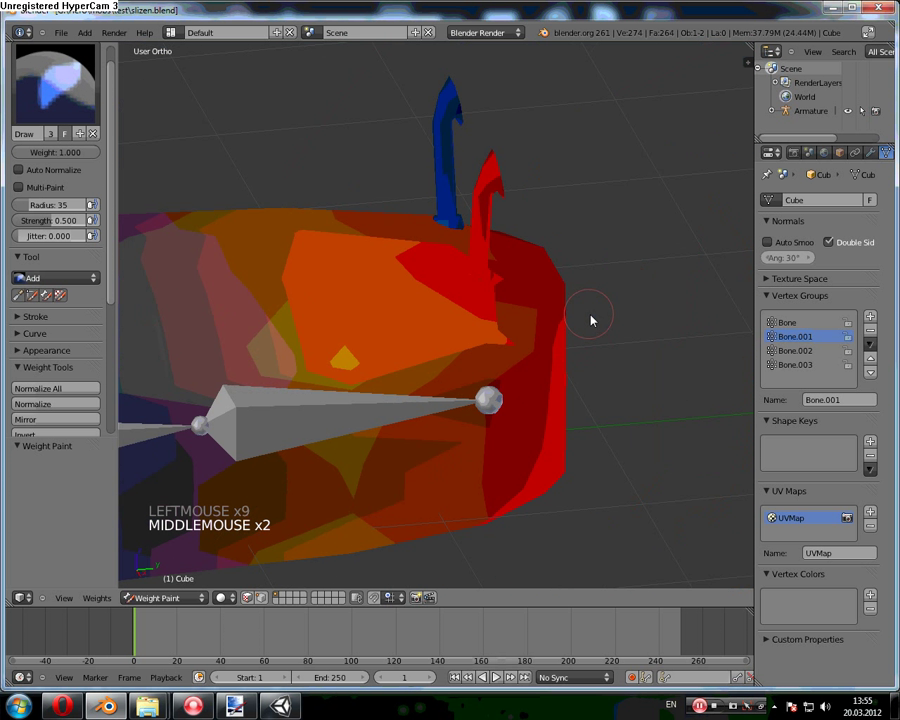
{"action": "scroll", "scroll_direction": "down", "scroll_amount": 3}
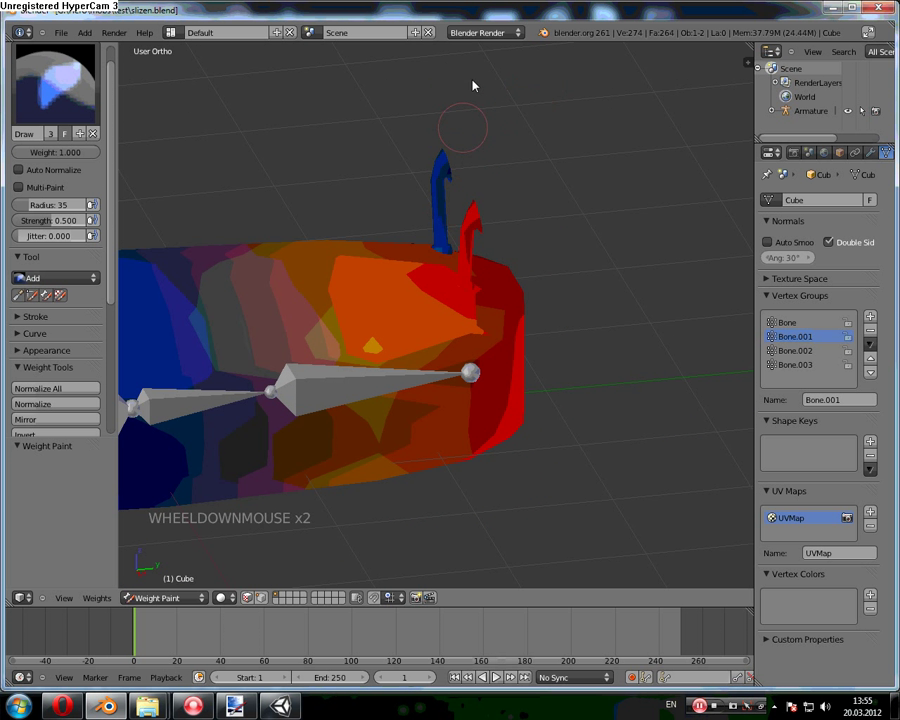
{"action": "middle_click", "coordinate": [565, 226]}
{"action": "middle_click", "coordinate": [509, 339]}
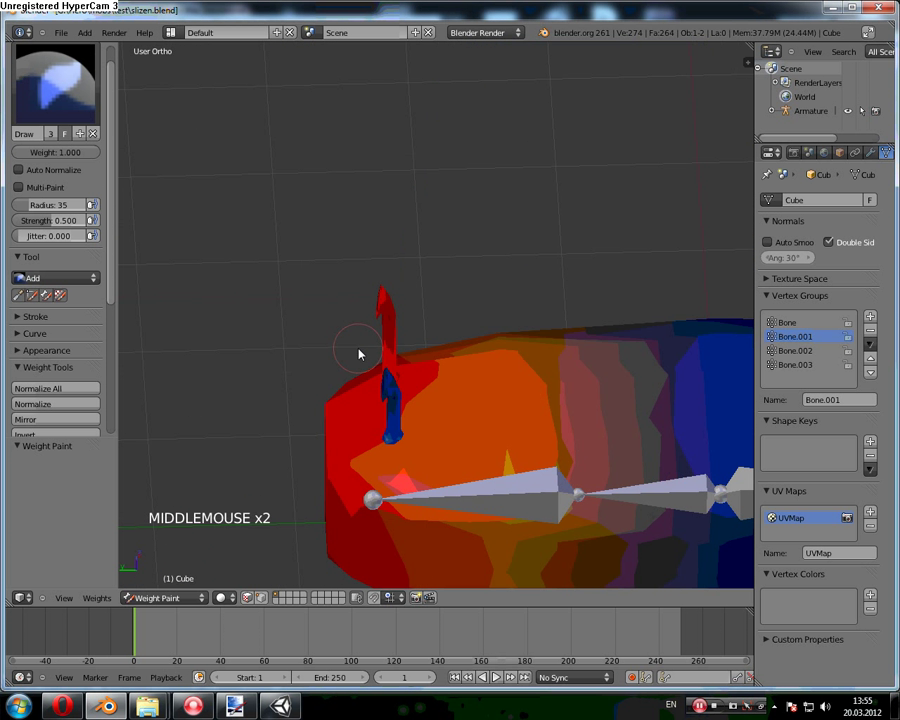
Step: Continue painting weight along the creature's limb on both sides of the bone
{"action": "left_click", "coordinate": [399, 444]}
{"action": "left_click", "coordinate": [392, 434]}
{"action": "double_click", "coordinate": [394, 390]}
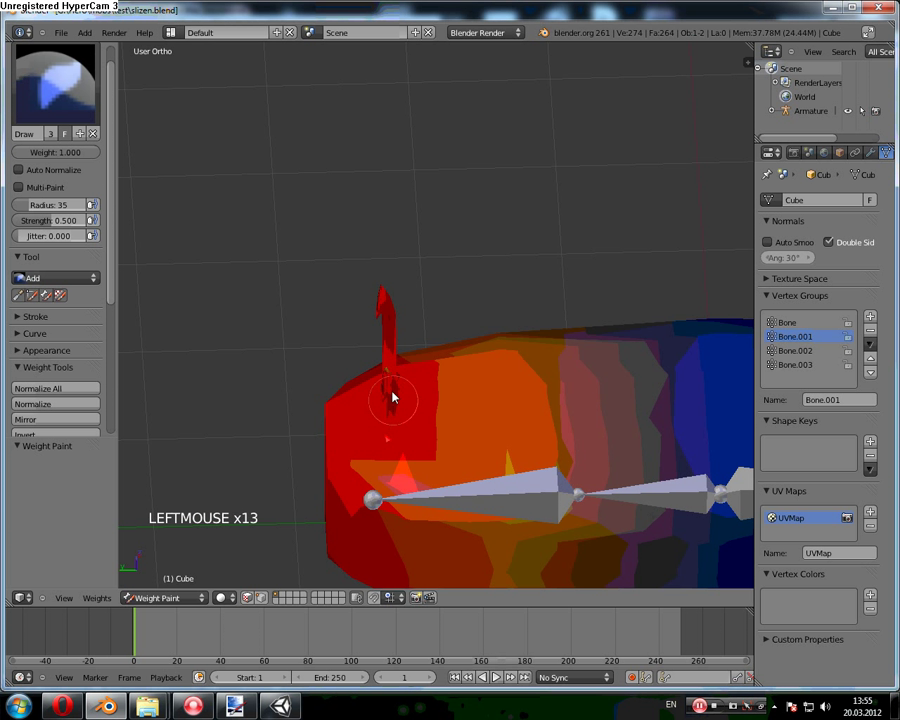
{"action": "left_click", "coordinate": [418, 389]}
{"action": "middle_click", "coordinate": [418, 389]}
{"action": "middle_click", "coordinate": [622, 248]}
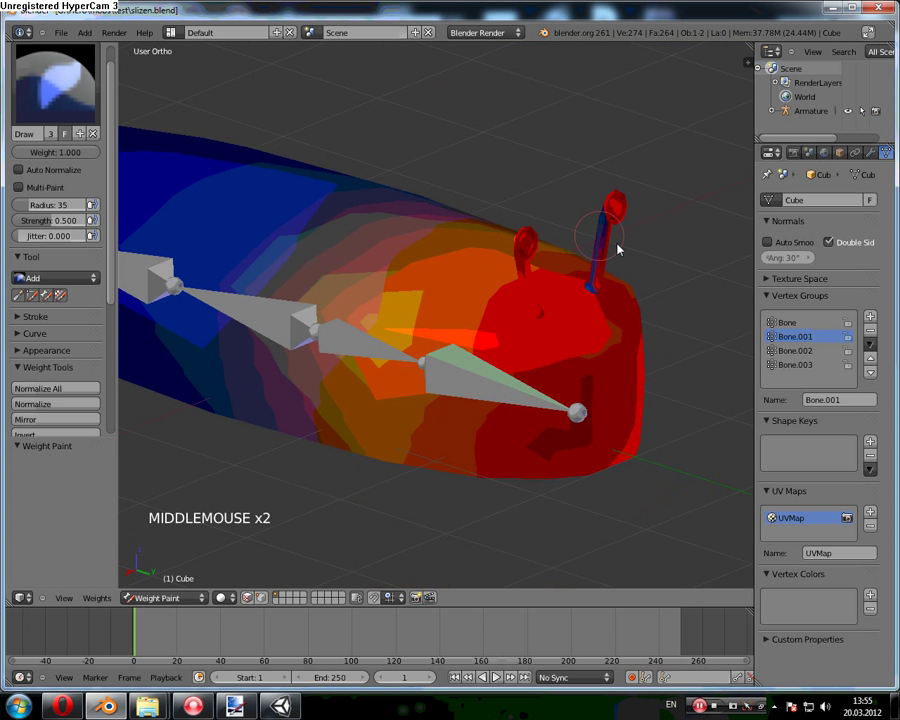
{"action": "left_click", "coordinate": [569, 218]}
{"action": "double_click", "coordinate": [563, 226]}
{"action": "left_click", "coordinate": [565, 227]}
{"action": "left_click", "coordinate": [569, 215]}
{"action": "left_click", "coordinate": [601, 147]}
{"action": "left_click", "coordinate": [566, 163]}
{"action": "left_click", "coordinate": [596, 137]}
{"action": "middle_click", "coordinate": [596, 137]}
{"action": "left_click", "coordinate": [586, 232]}
{"action": "left_click", "coordinate": [558, 241]}
Step: Orbit and zoom around the model to check the painted weight coverage
{"action": "middle_click", "coordinate": [558, 241]}
{"action": "middle_click", "coordinate": [515, 277]}
{"action": "scroll", "scroll_direction": "up", "scroll_amount": 3}
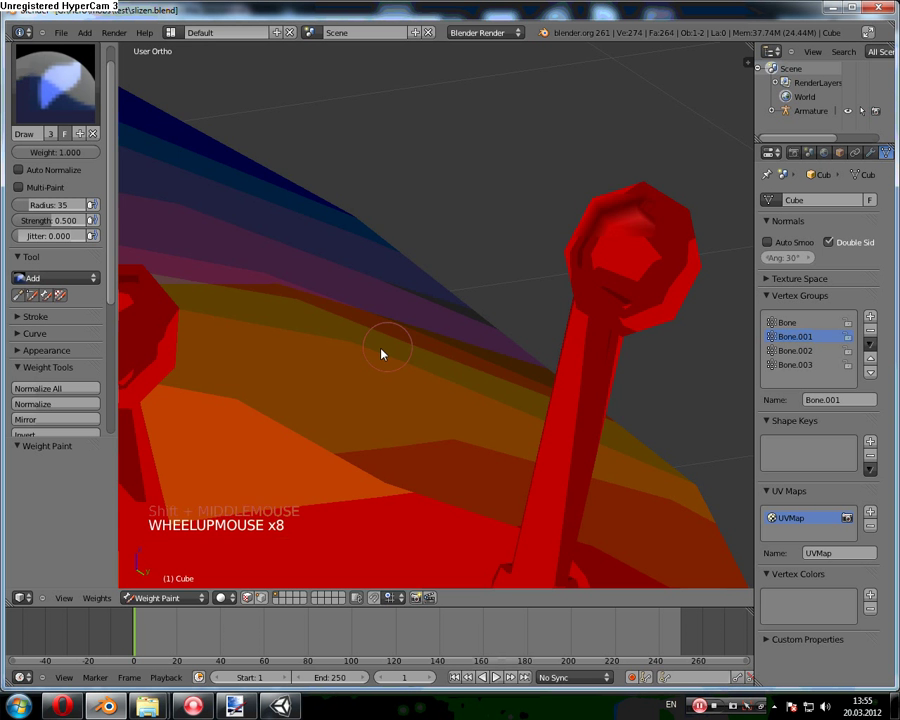
{"action": "scroll", "scroll_direction": "down", "scroll_amount": 3}
{"action": "middle_click", "coordinate": [475, 373]}
{"action": "scroll", "scroll_direction": "down", "scroll_amount": 3}
{"action": "middle_click", "coordinate": [381, 311]}
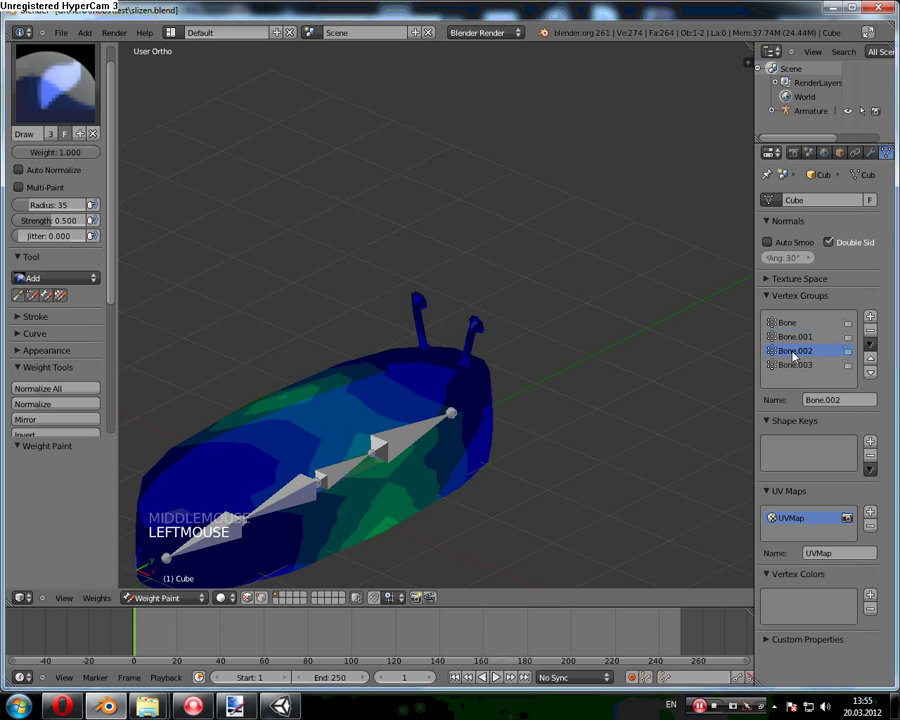
Step: Flip between the Bone.002 and Bone.003 vertex groups to compare their weights on the mesh
{"action": "left_click", "coordinate": [783, 366]}
{"action": "left_click", "coordinate": [794, 368]}
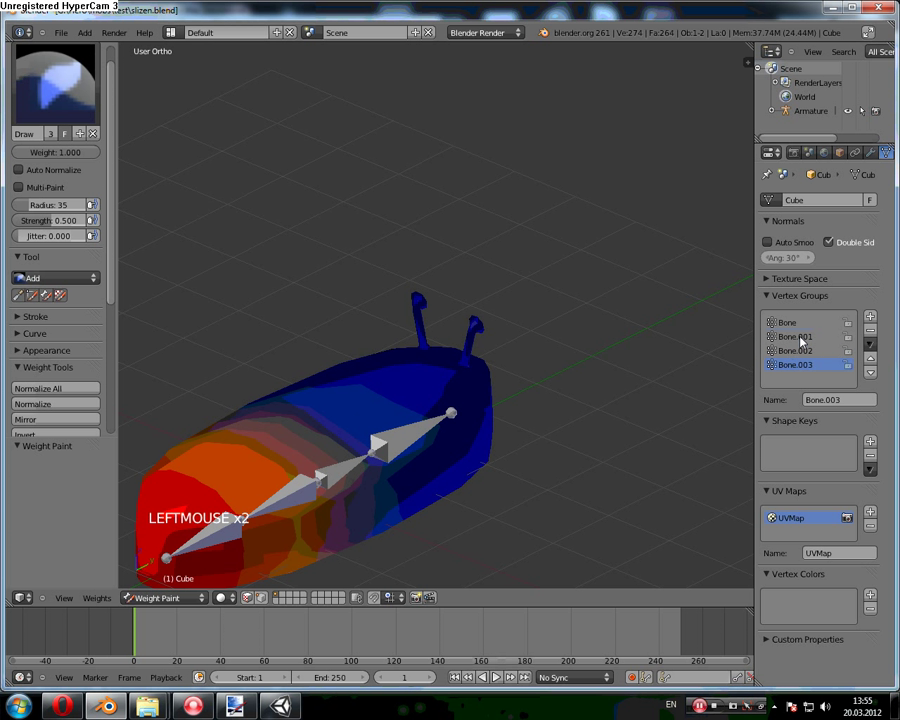
{"action": "left_click", "coordinate": [454, 418]}
{"action": "middle_click", "coordinate": [454, 418]}
{"action": "left_click", "coordinate": [796, 341]}
{"action": "left_click", "coordinate": [162, 597]}
{"action": "left_click", "coordinate": [164, 605]}
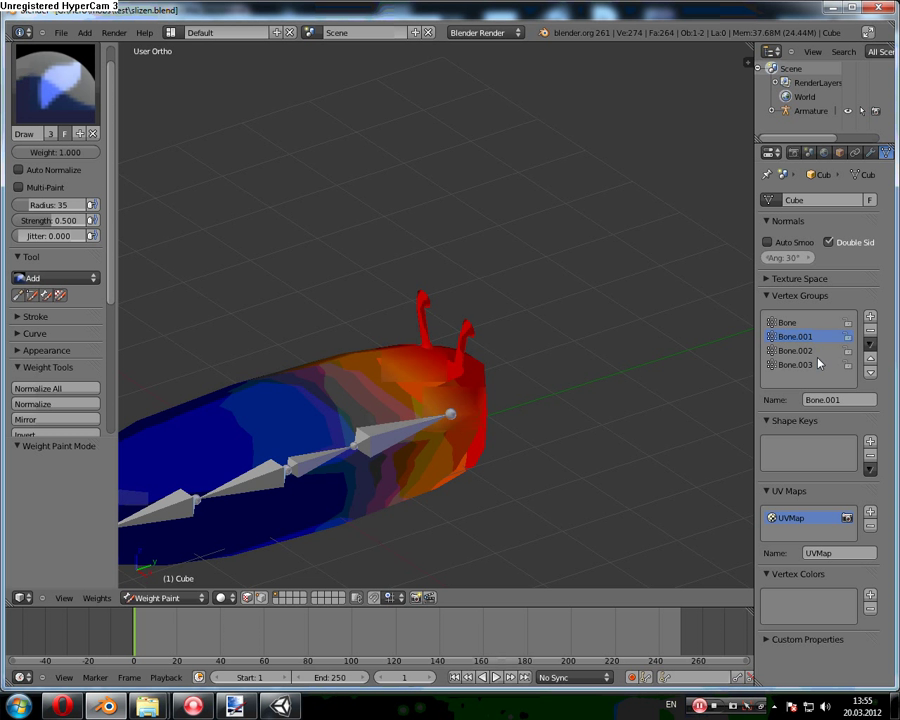
Step: Review the Bone.001–Bone.003 group weights once more and switch the mode back to Object Mode
{"action": "left_click", "coordinate": [789, 328]}
{"action": "left_click", "coordinate": [811, 339]}
{"action": "left_click", "coordinate": [807, 352]}
{"action": "left_click", "coordinate": [811, 367]}
{"action": "left_click", "coordinate": [812, 355]}
{"action": "left_click", "coordinate": [808, 338]}
{"action": "left_click", "coordinate": [808, 346]}
{"action": "left_click", "coordinate": [804, 326]}
{"action": "left_click", "coordinate": [804, 353]}
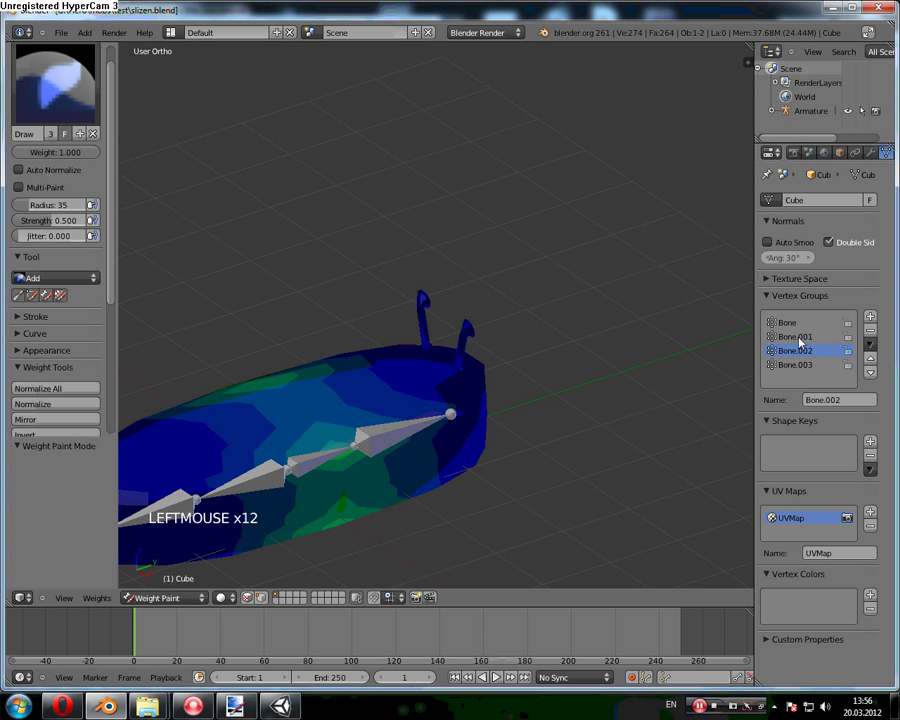
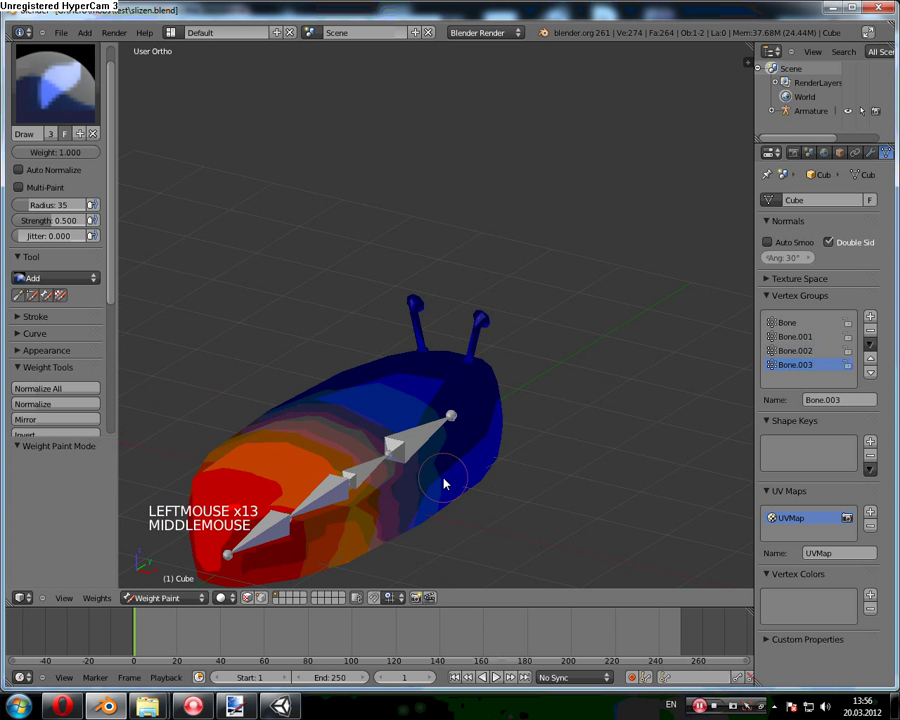
{"action": "middle_click", "coordinate": [301, 542]}
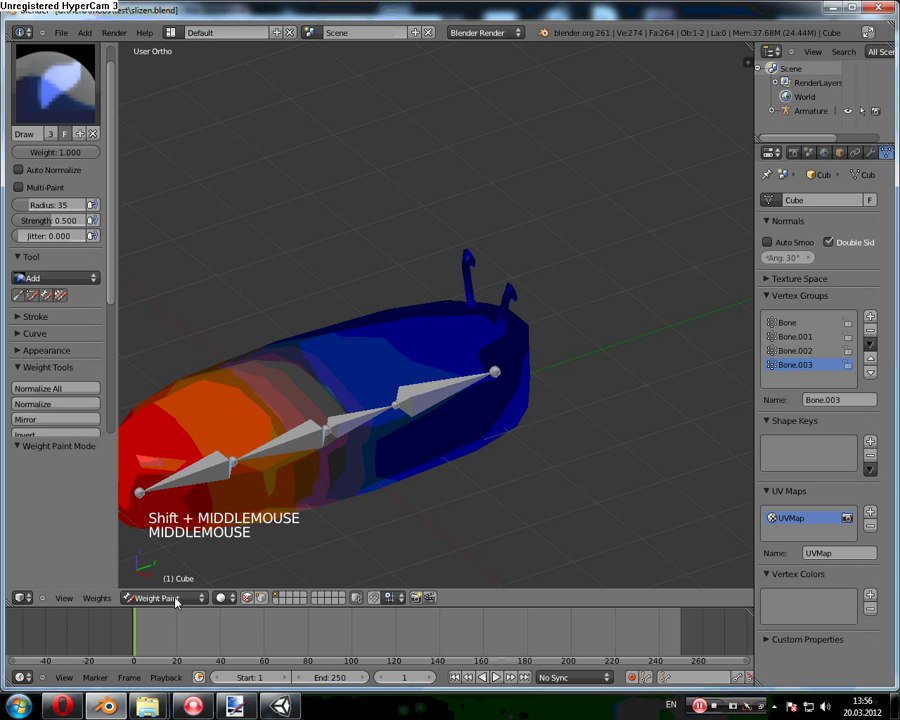
{"action": "left_click", "coordinate": [180, 592]}
Step: Select the armature in Pose Mode, select all bones and insert a LocRotScale keyframe
{"action": "right_click", "coordinate": [307, 435]}
{"action": "left_click", "coordinate": [178, 599]}
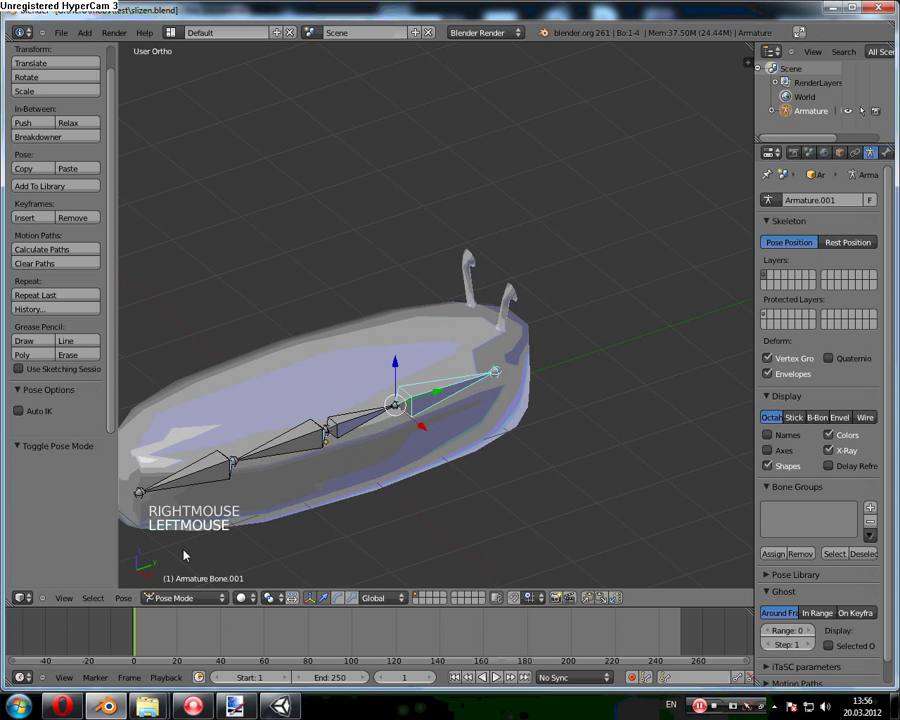
{"action": "key", "text": "r"}
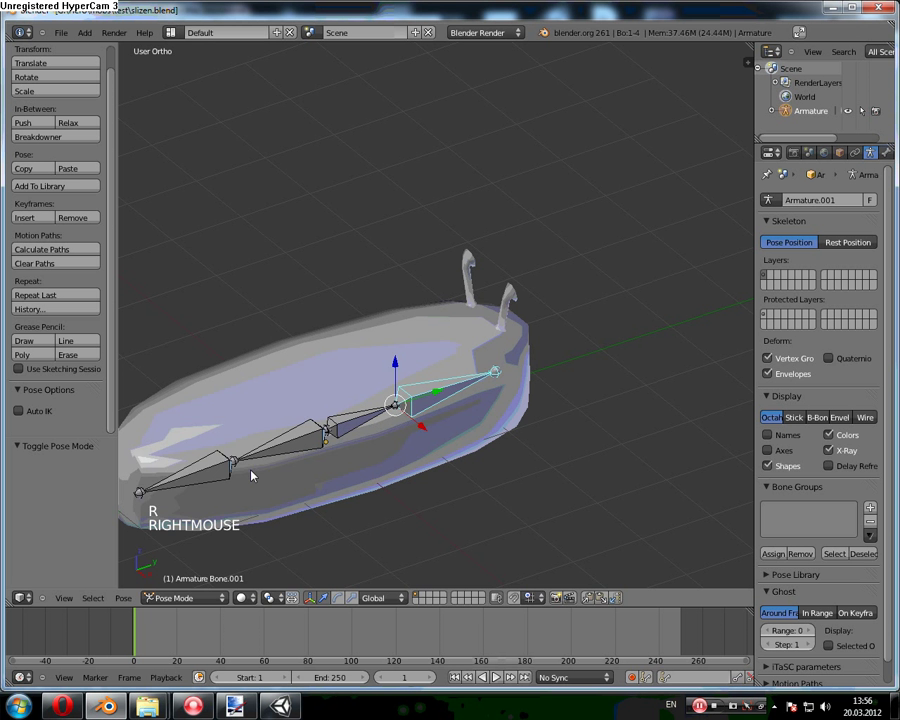
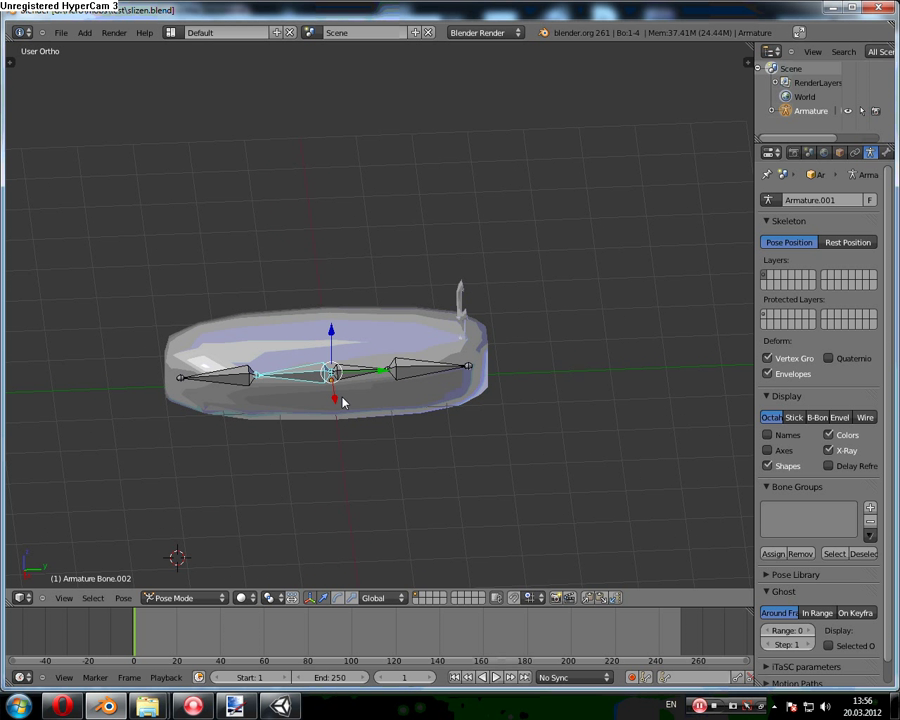
{"action": "right_click", "coordinate": [418, 372]}
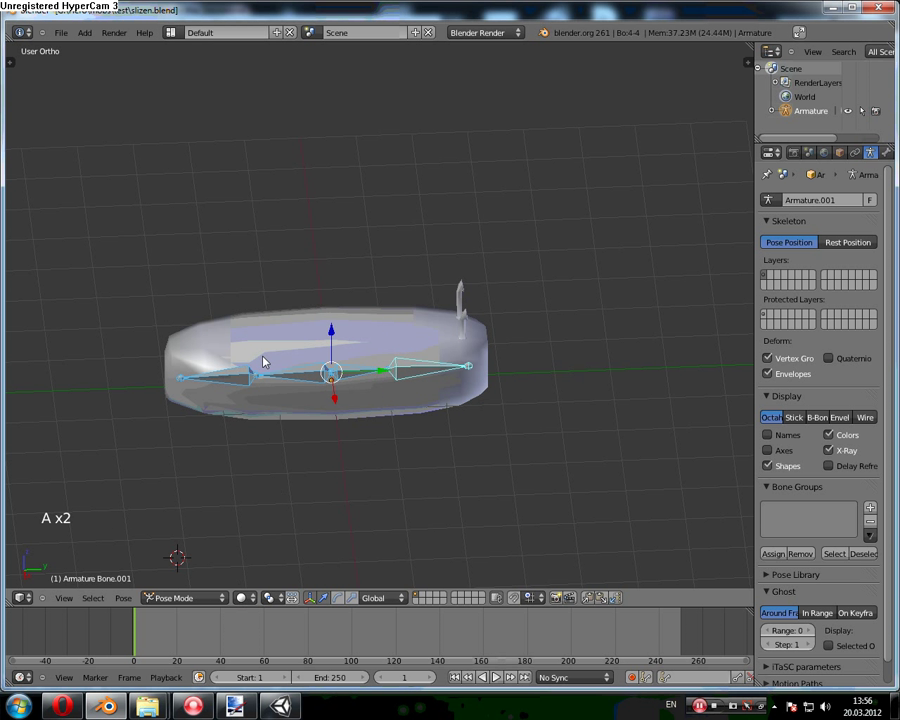
{"action": "key", "text": "a"}
{"action": "key", "text": "i"}
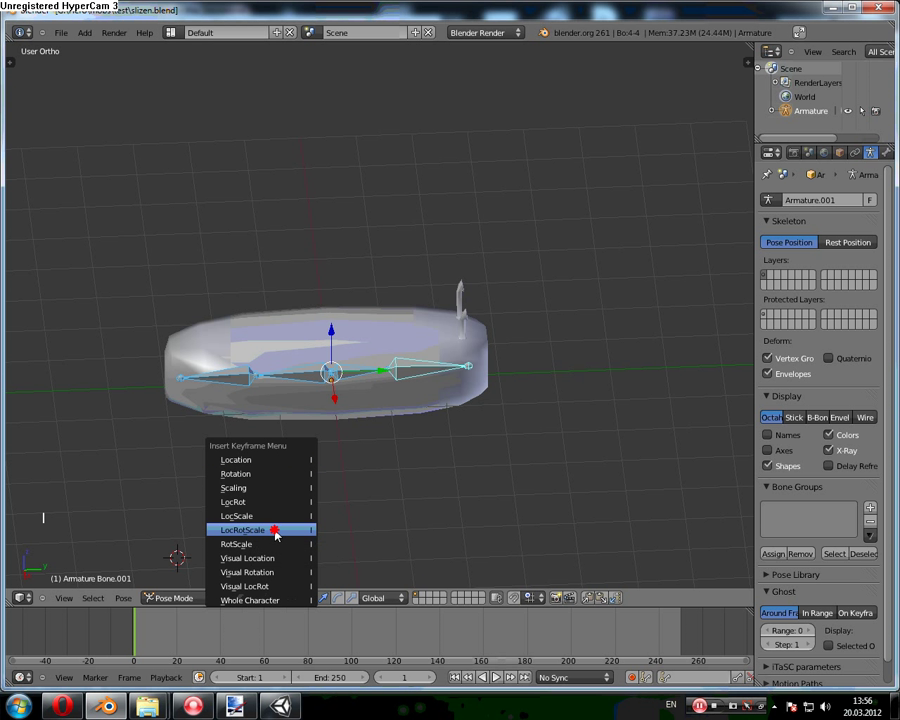
{"action": "left_click", "coordinate": [701, 682]}
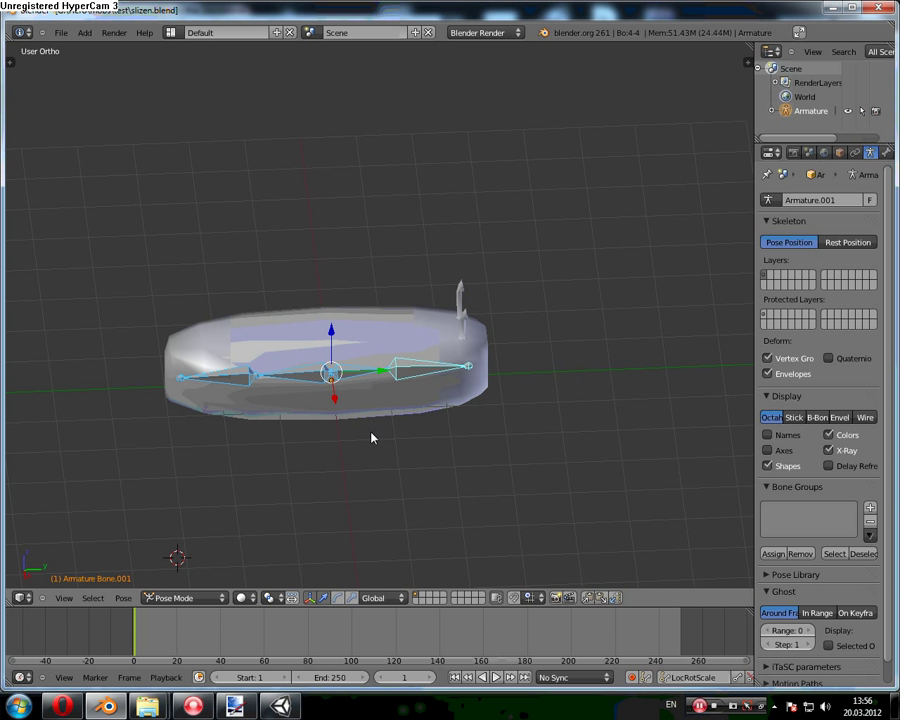
Step: At an earlier frame, rotate a bone into a new pose and keyframe it
{"action": "right_click", "coordinate": [363, 372]}
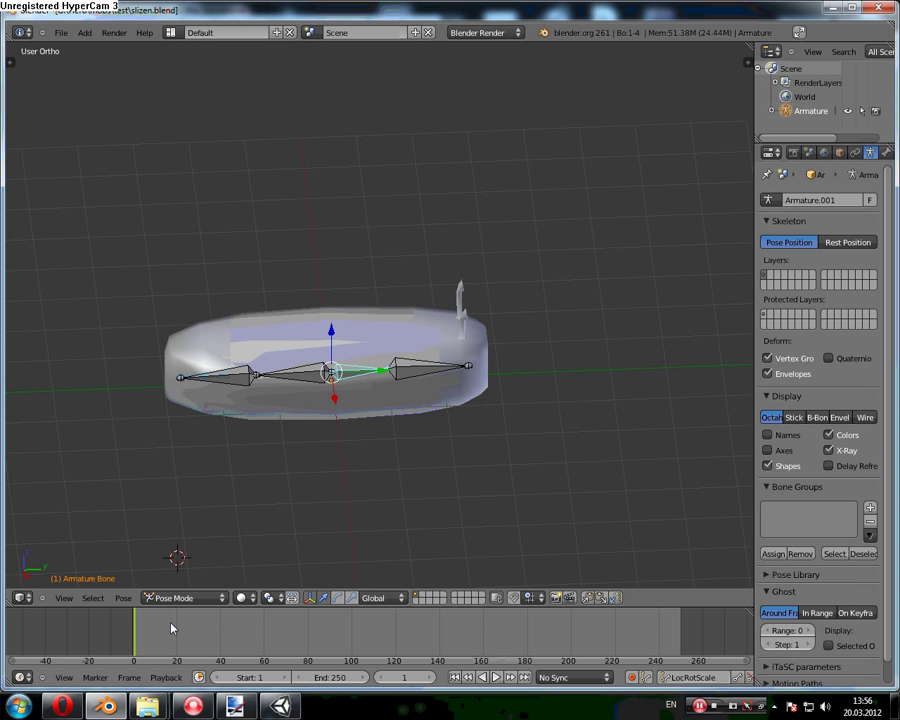
{"action": "left_click", "coordinate": [148, 635]}
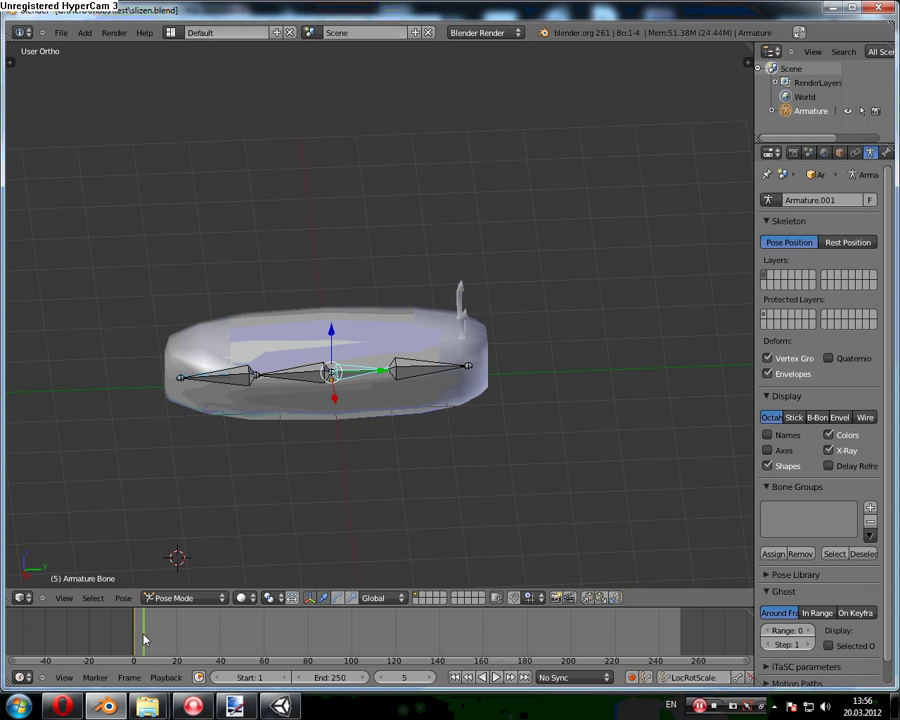
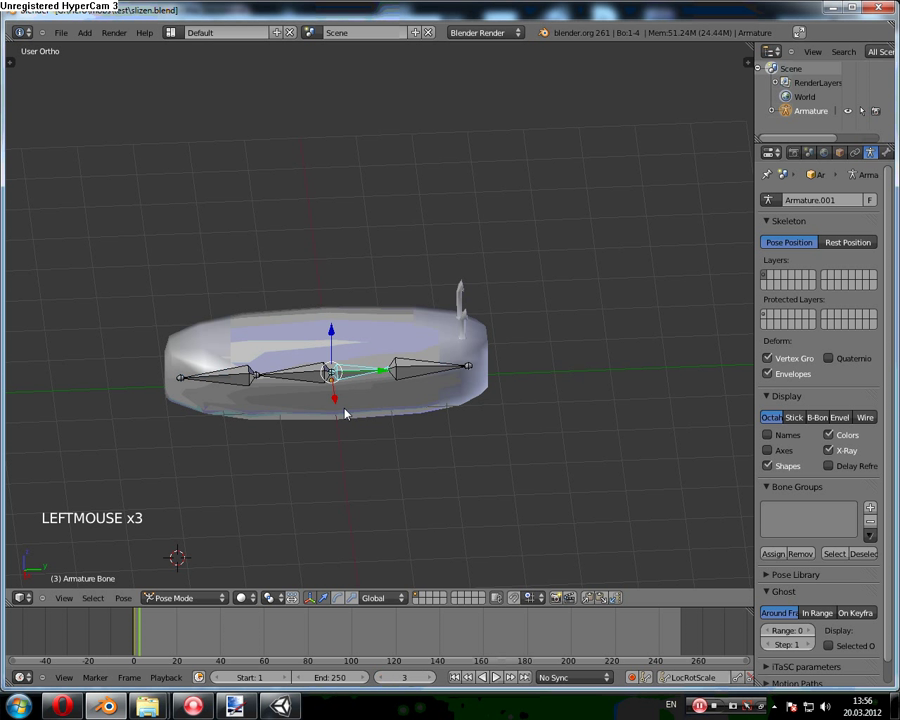
{"action": "key", "text": "r"}
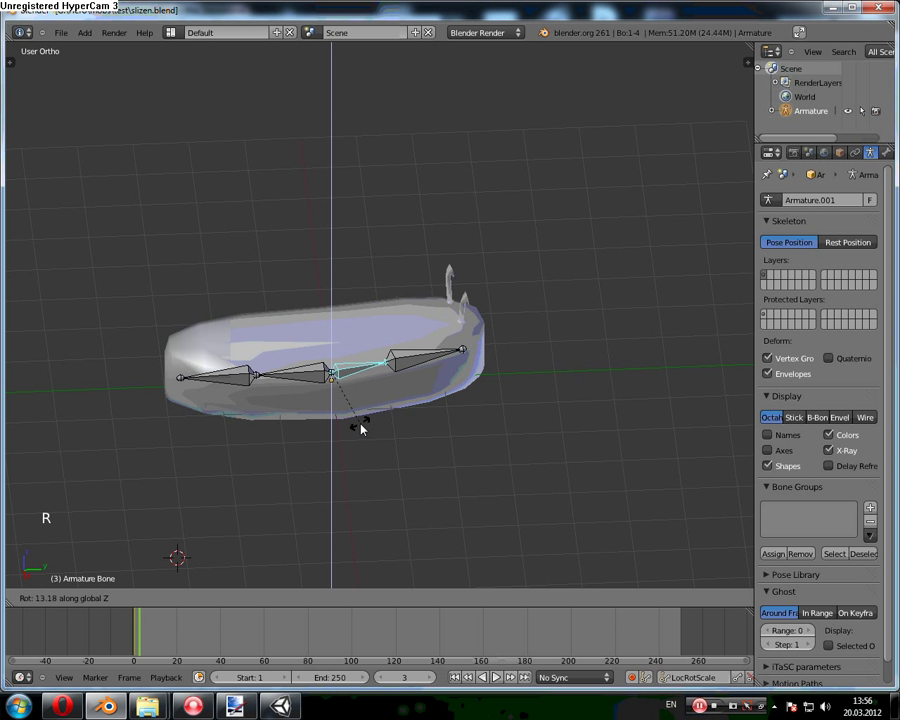
{"action": "left_click", "coordinate": [369, 423]}
{"action": "key", "text": "i"}
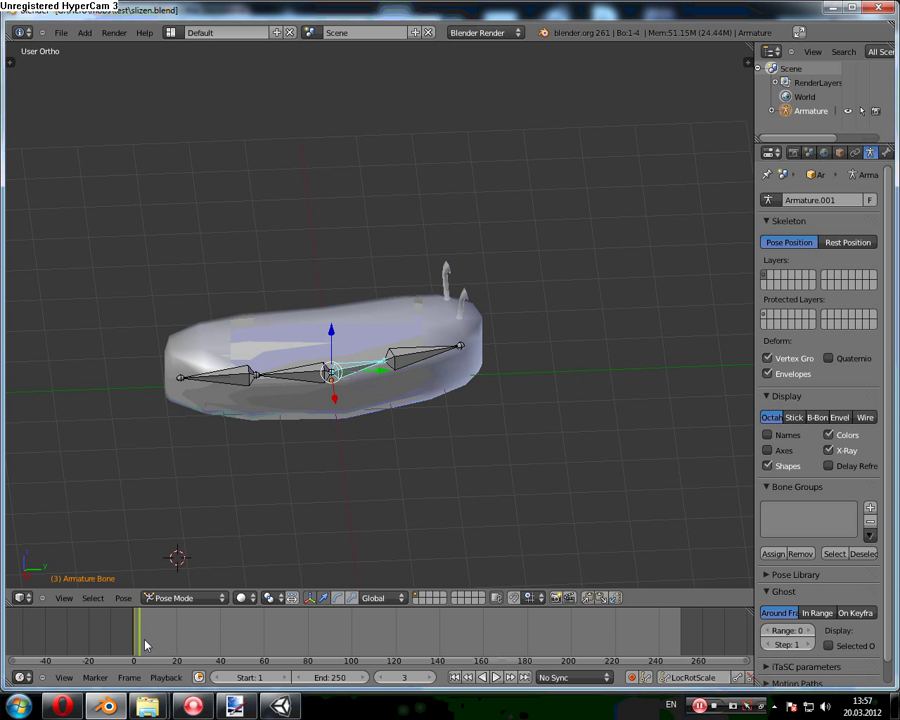
Step: Rotate the bone again at frame 6, key the pose, and return to frame 1 with a bone selected
{"action": "left_click", "coordinate": [150, 644]}
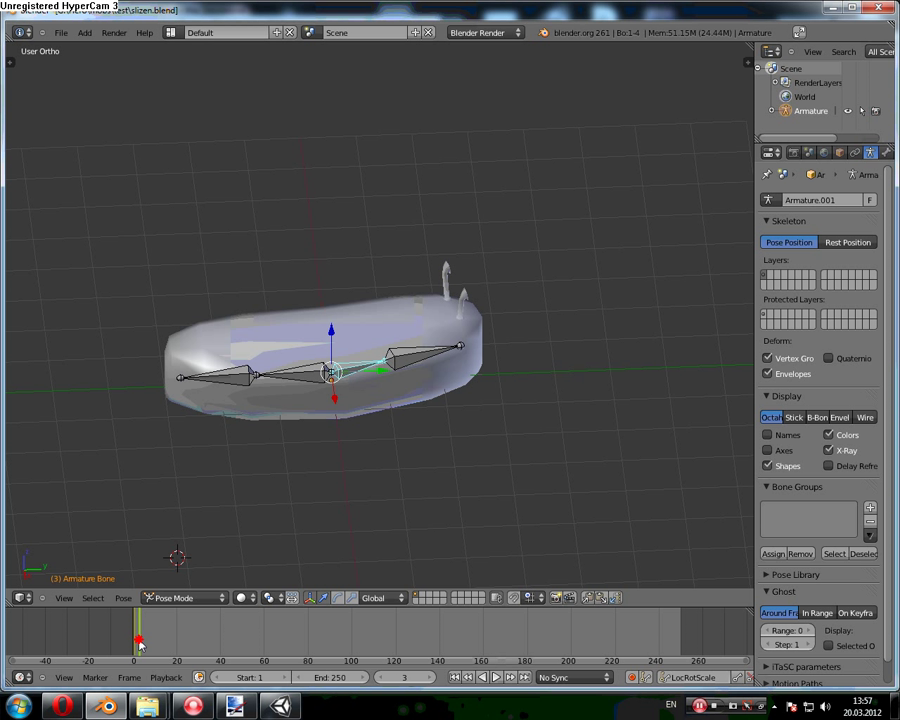
{"action": "key", "text": "r"}
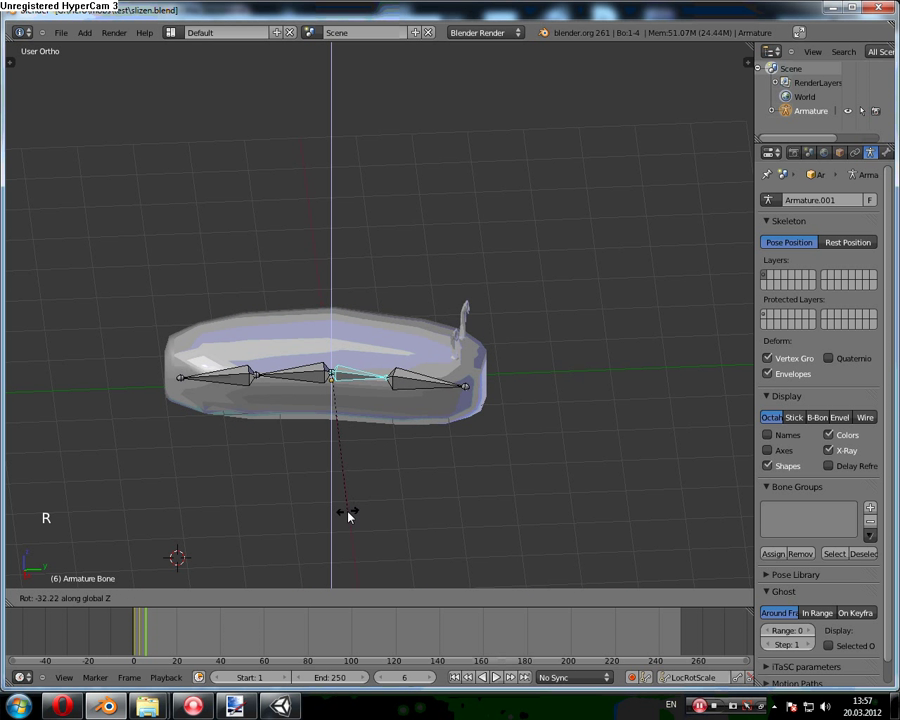
{"action": "left_click", "coordinate": [326, 492]}
{"action": "middle_click", "coordinate": [402, 548]}
{"action": "key", "text": "i"}
{"action": "middle_click", "coordinate": [327, 503]}
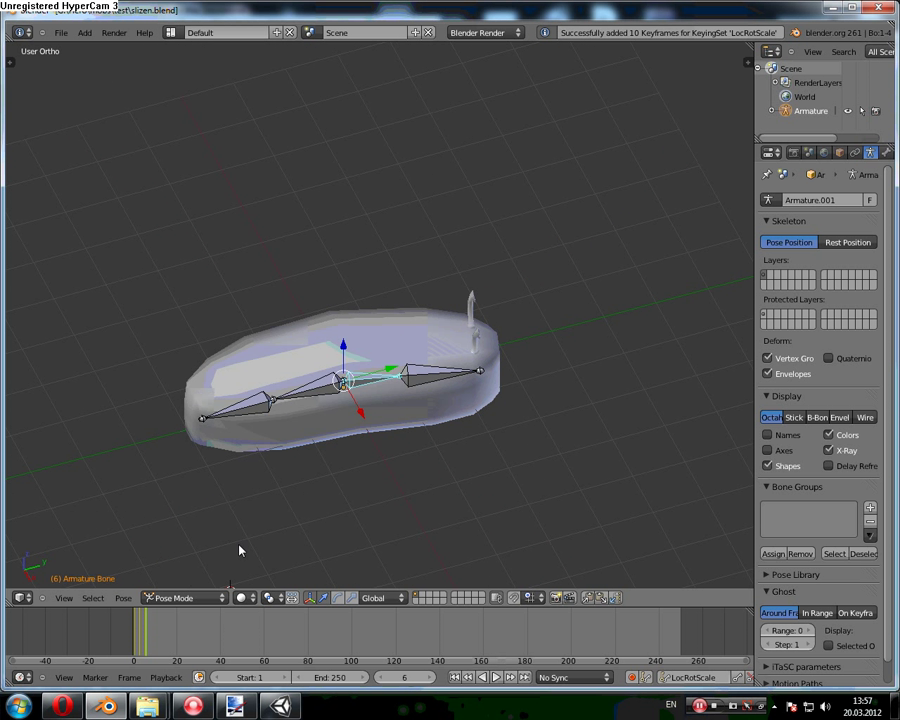
{"action": "middle_click", "coordinate": [367, 449]}
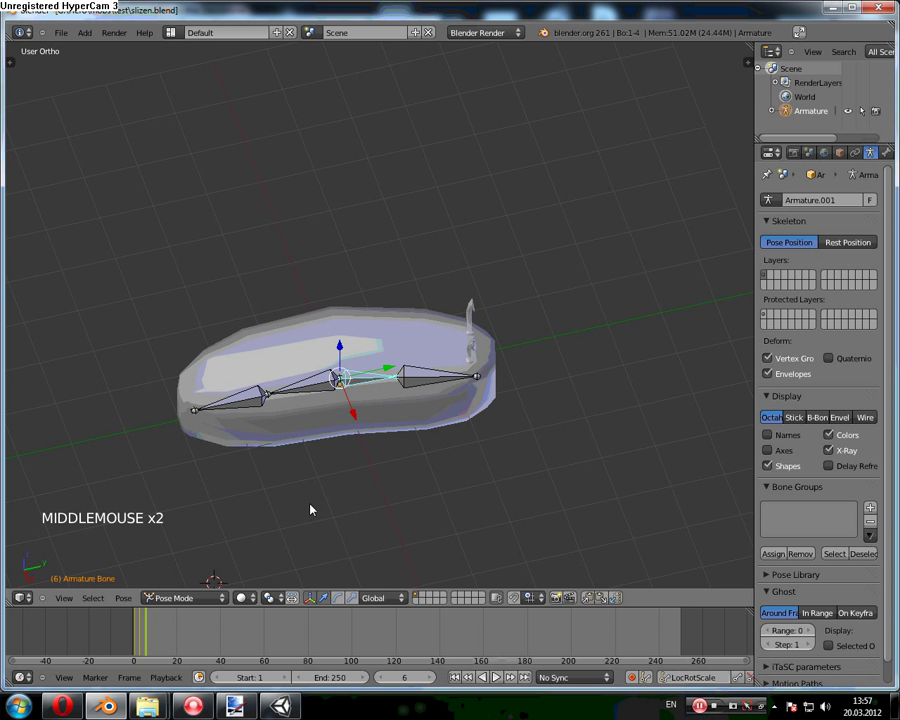
{"action": "left_click", "coordinate": [143, 630]}
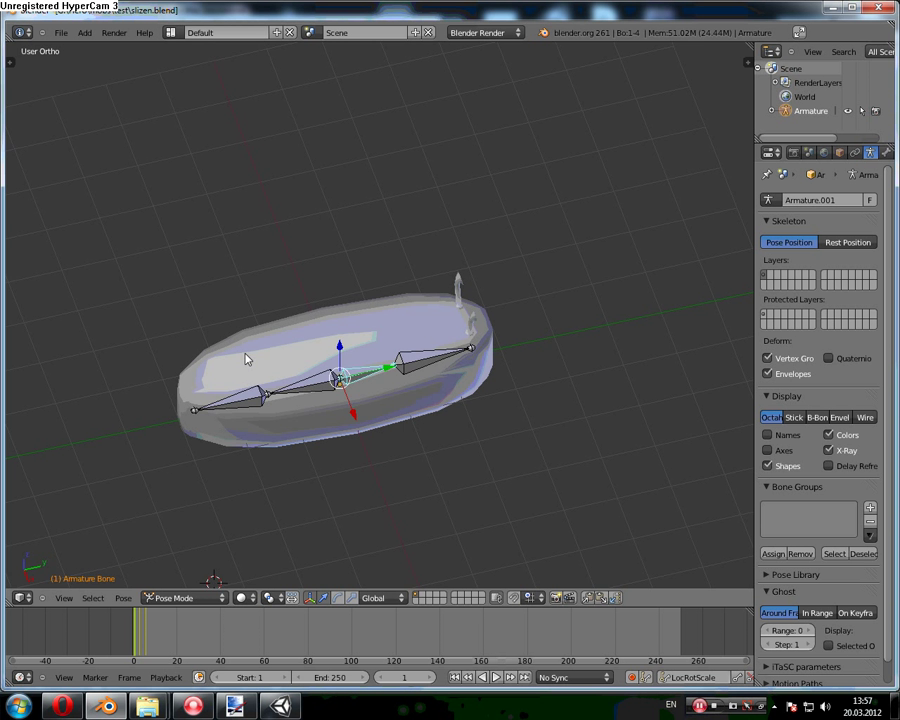
{"action": "right_click", "coordinate": [228, 403]}
Step: Rotate the selected bone into a new pose at frame 3 and keyframe it
{"action": "middle_click", "coordinate": [255, 435]}
{"action": "scroll", "scroll_direction": "up", "scroll_amount": 3}
{"action": "left_click", "coordinate": [141, 616]}
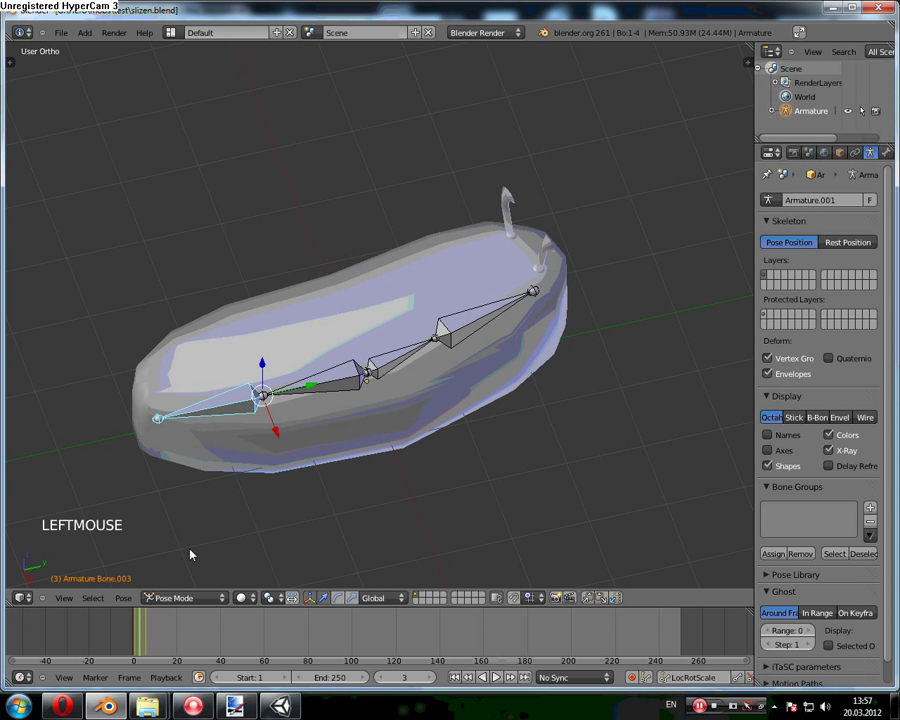
{"action": "key", "text": "r"}
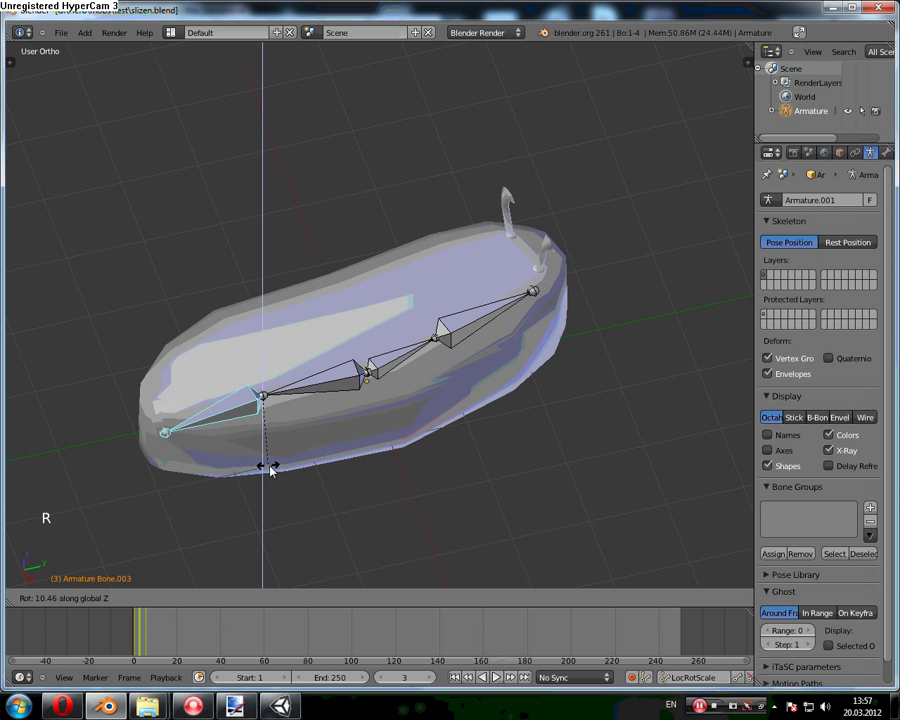
{"action": "left_click", "coordinate": [274, 470]}
{"action": "key", "text": "i"}
Step: Rotate and key the bone at frame 6, then set the timeline End frame to 6
{"action": "left_click", "coordinate": [151, 623]}
{"action": "key", "text": "r"}
{"action": "left_click", "coordinate": [223, 512]}
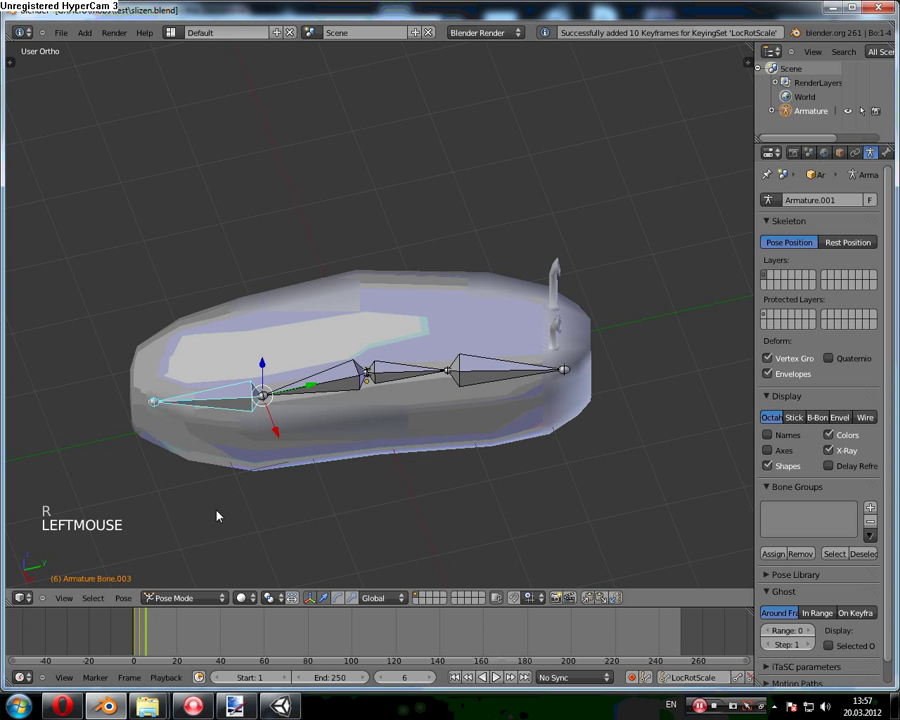
{"action": "key", "text": "i"}
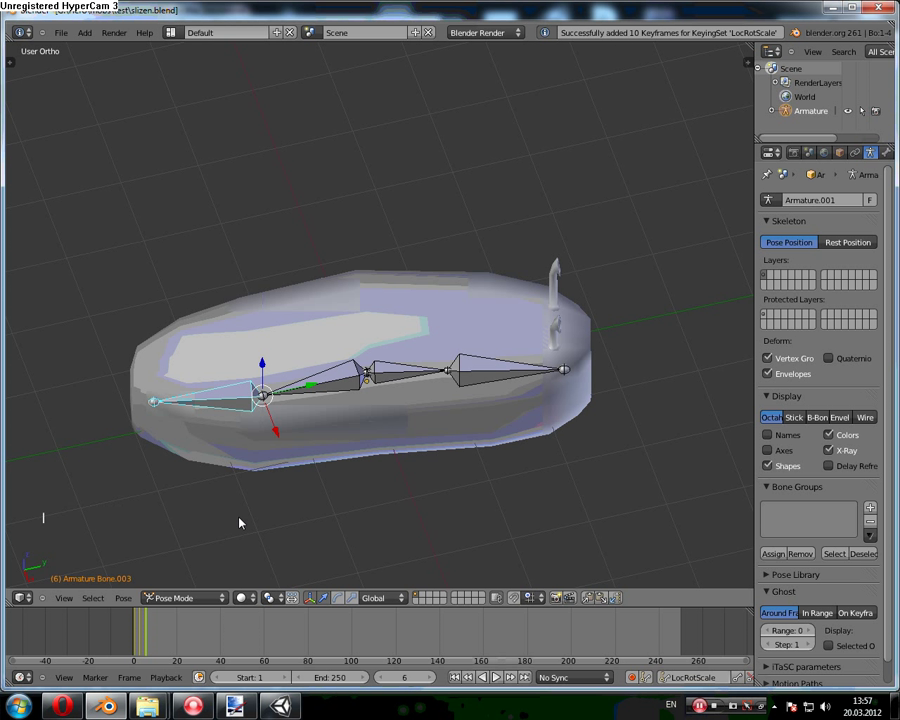
{"action": "left_click", "coordinate": [142, 632]}
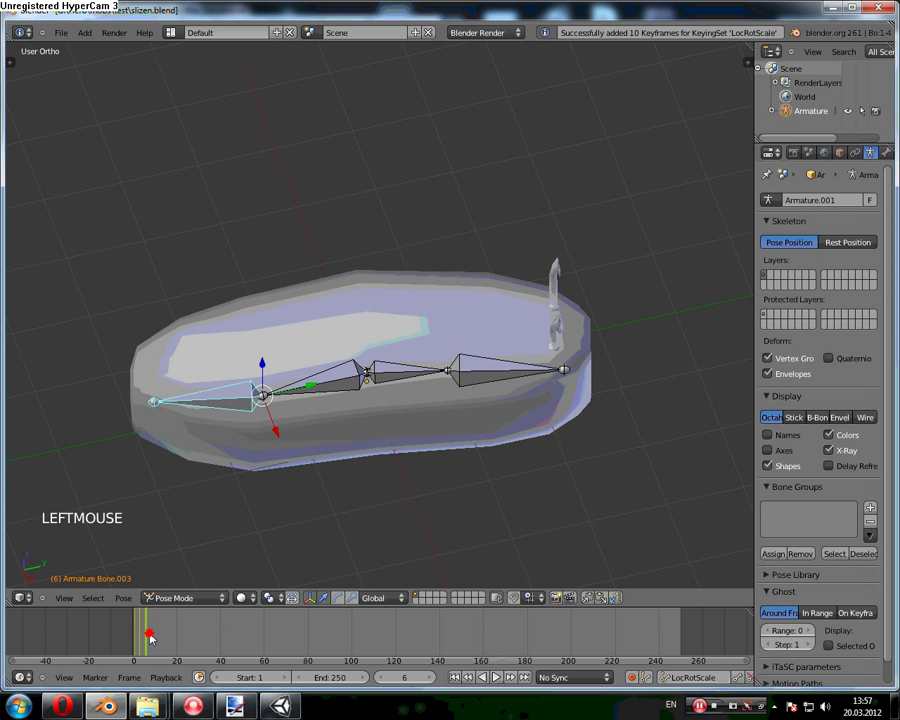
{"action": "left_click", "coordinate": [151, 638]}
{"action": "left_click", "coordinate": [239, 697]}
Step: Play the looping pose animation, stop it, and split the 3D view into two stacked areas
{"action": "left_click", "coordinate": [505, 675]}
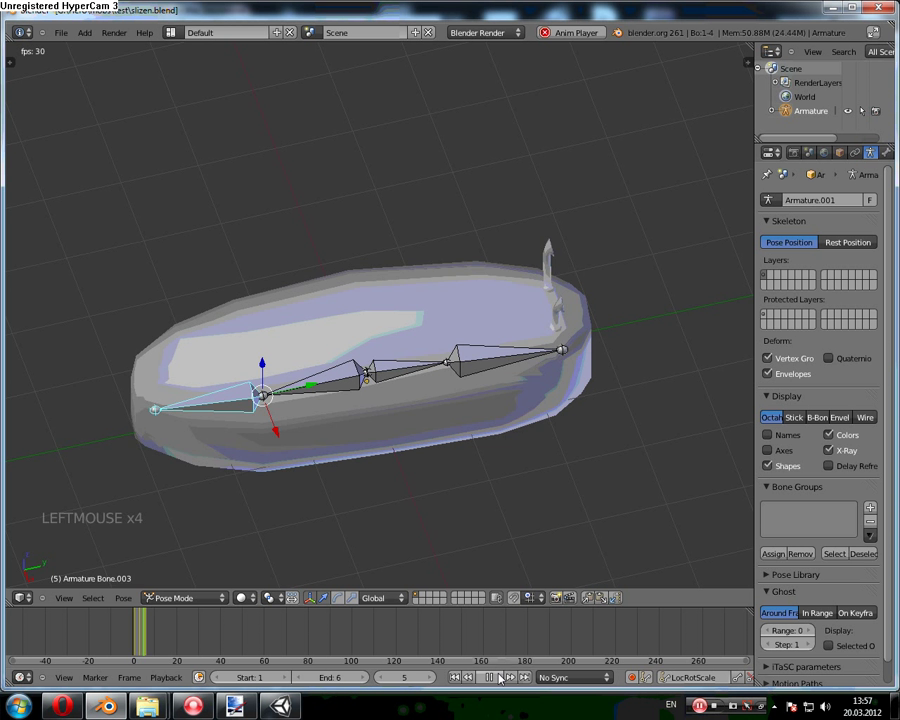
{"action": "left_click", "coordinate": [239, 697]}
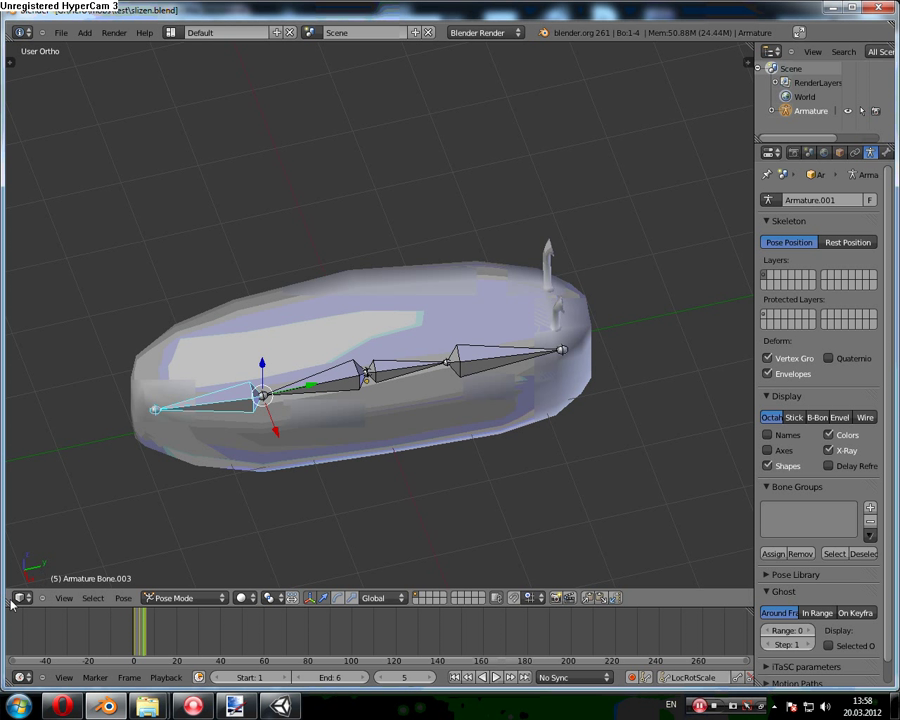
{"action": "left_click", "coordinate": [239, 697]}
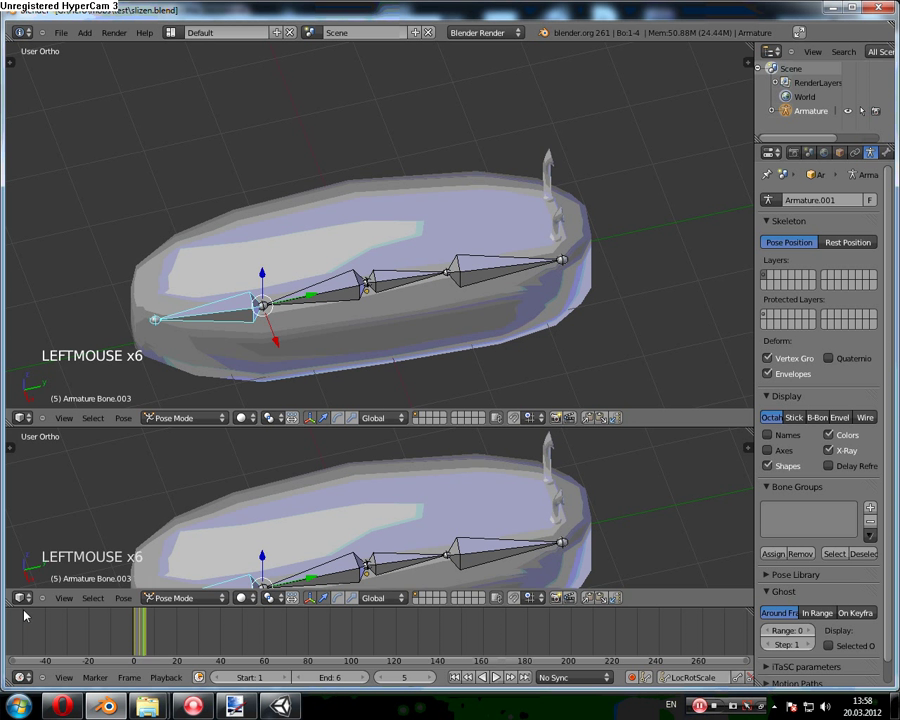
Step: Turn the lower area into a Dope Sheet and shift the selected bone keyframes along the timeline
{"action": "left_click", "coordinate": [24, 605]}
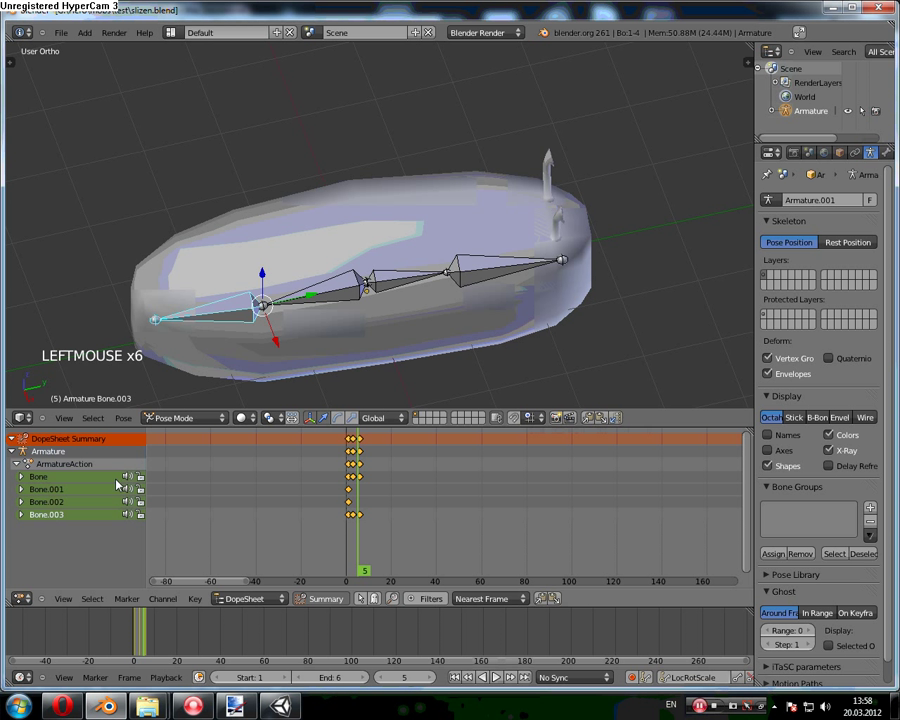
{"action": "left_click", "coordinate": [338, 504]}
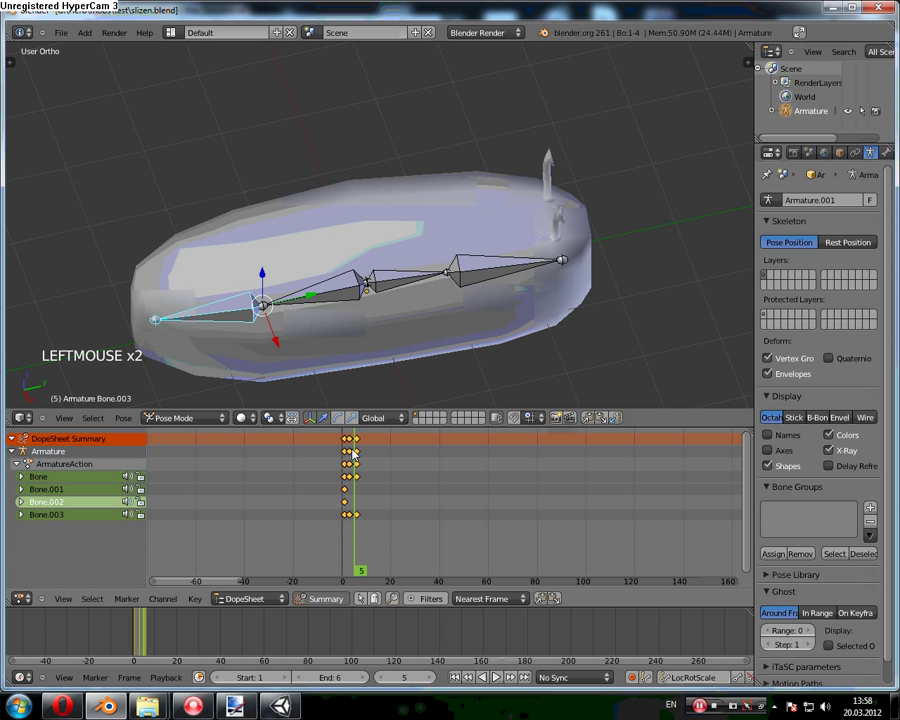
{"action": "key", "text": "a"}
{"action": "key", "text": "s"}
{"action": "key", "text": "s"}
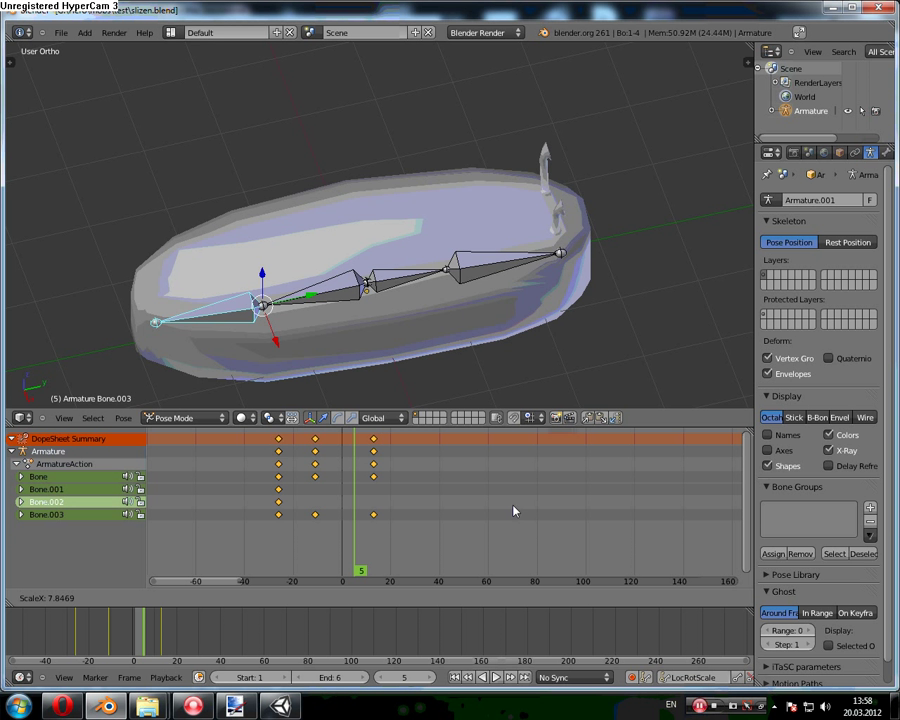
Step: Set the animation End frame to 40 and jump back to the start
{"action": "key", "text": "g"}
{"action": "left_click", "coordinate": [410, 493]}
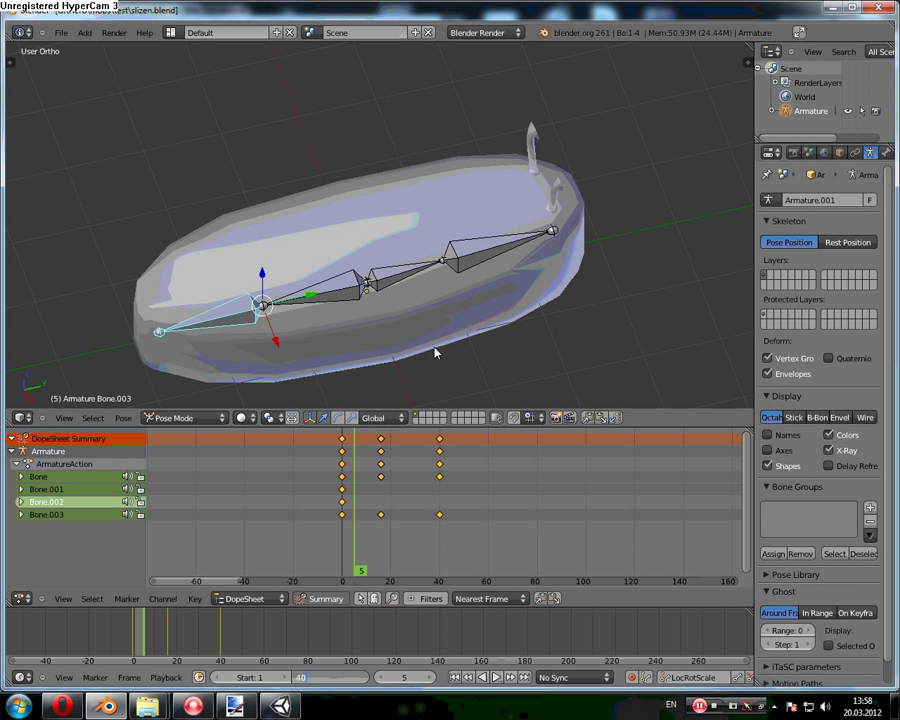
{"action": "left_click", "coordinate": [141, 635]}
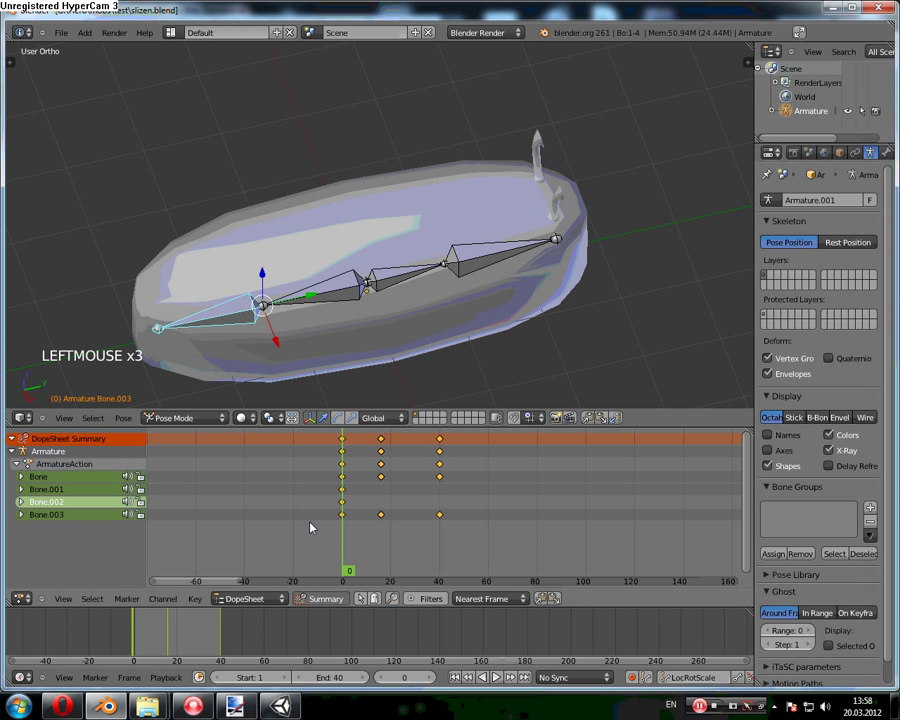
{"action": "key", "text": "g"}
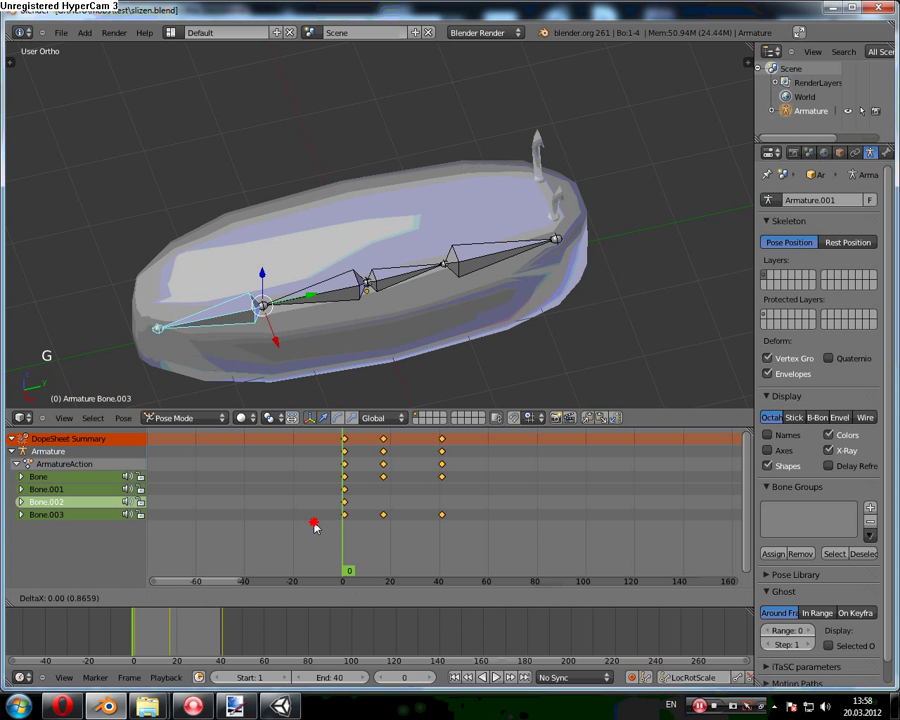
Step: Spread the pose keyframes wider along the Dope Sheet and scrub to a later frame
{"action": "left_click", "coordinate": [239, 697]}
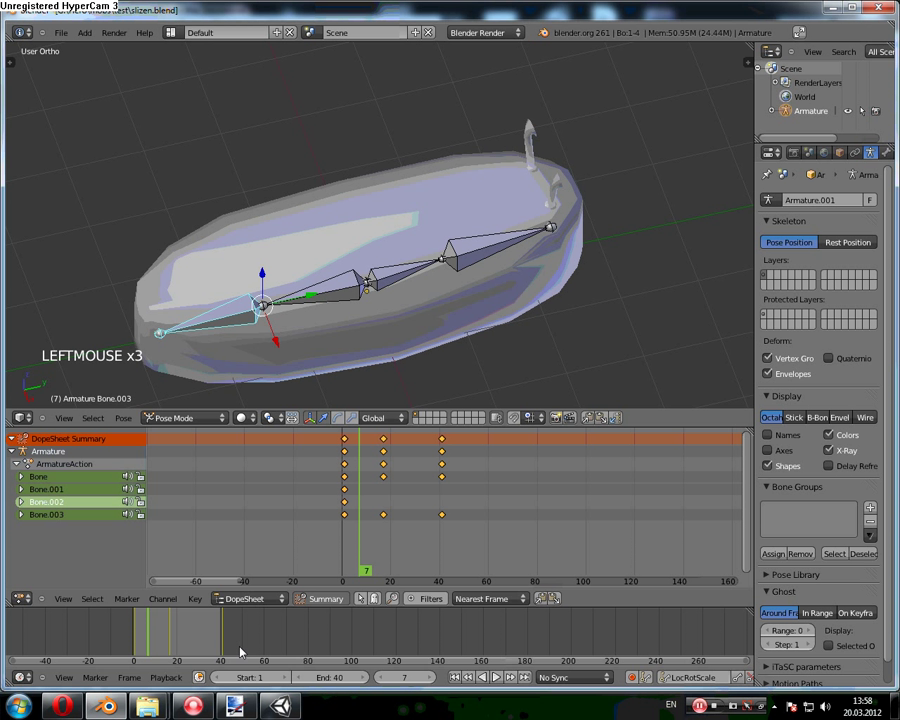
{"action": "key", "text": "s"}
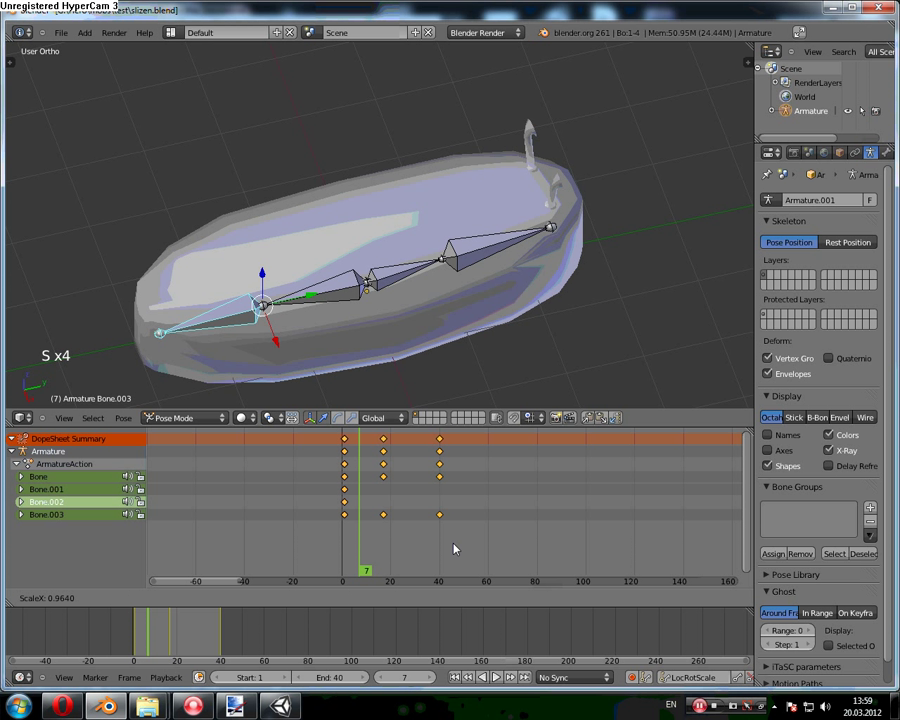
{"action": "key", "text": "s"}
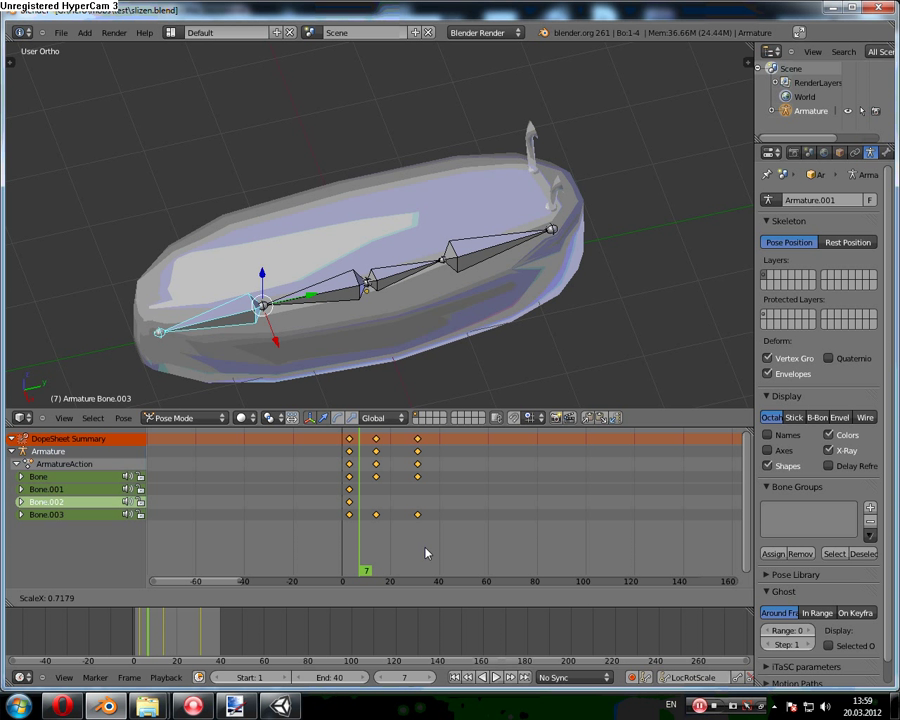
{"action": "key", "text": "g"}
{"action": "left_click", "coordinate": [428, 551]}
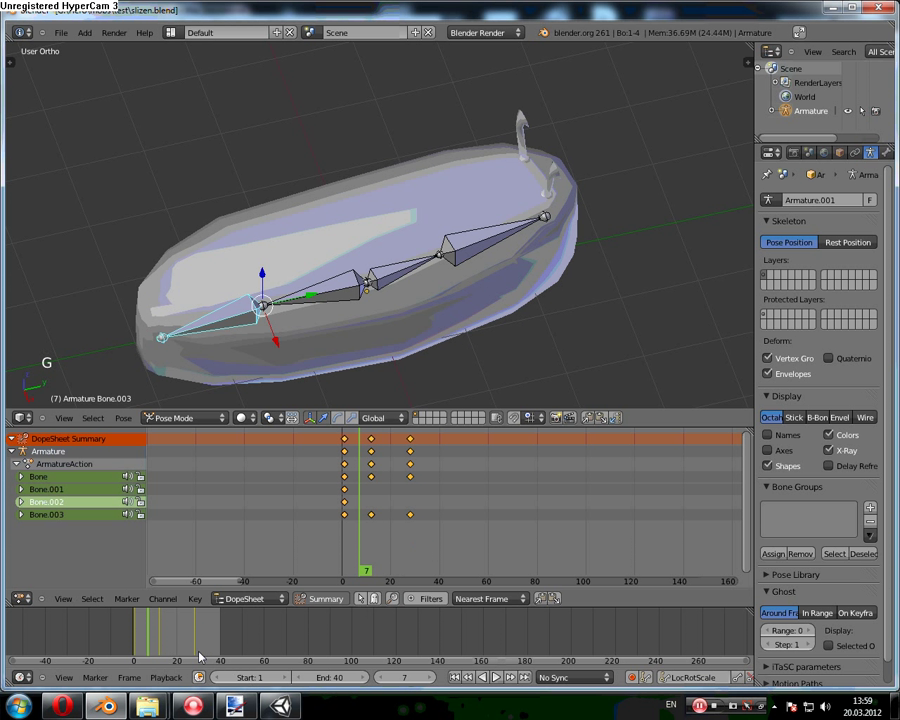
{"action": "left_click", "coordinate": [194, 646]}
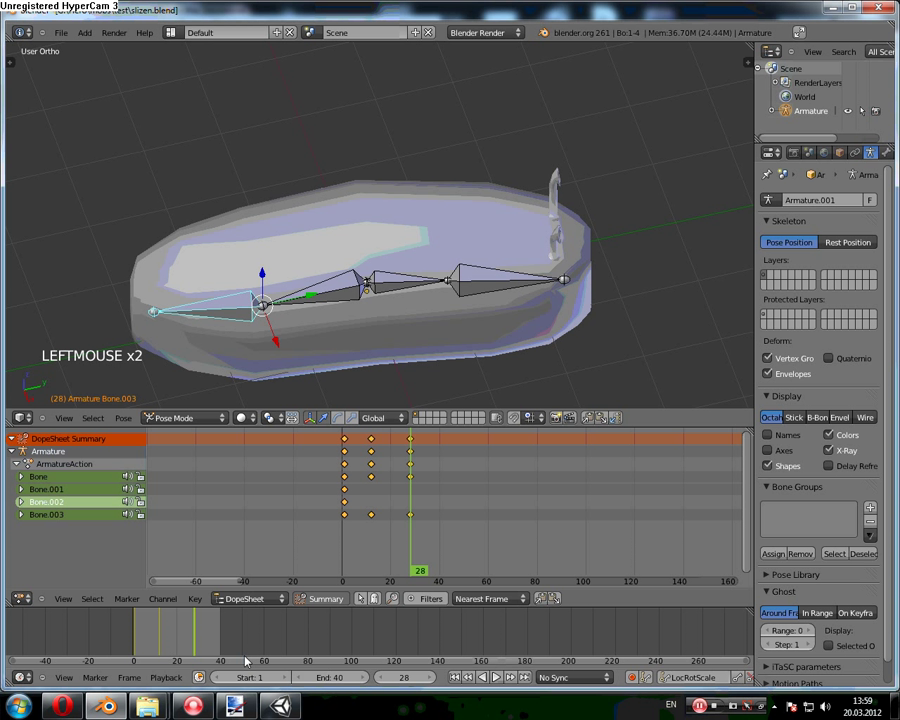
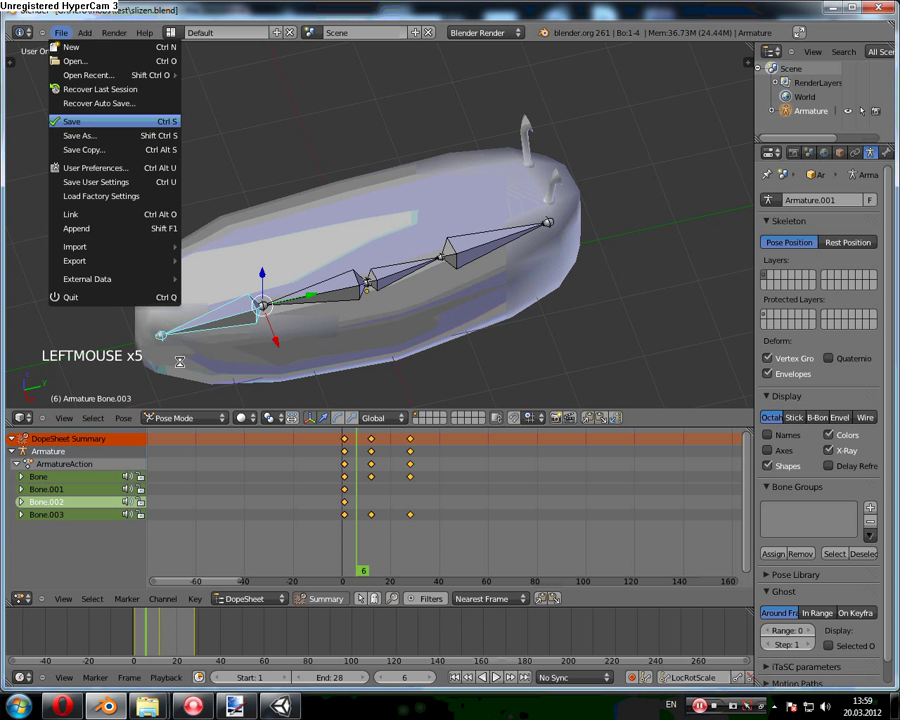
Step: Save the blend file with end frame 28 and scrub the timeline back to frame 1
{"action": "left_click", "coordinate": [197, 624]}
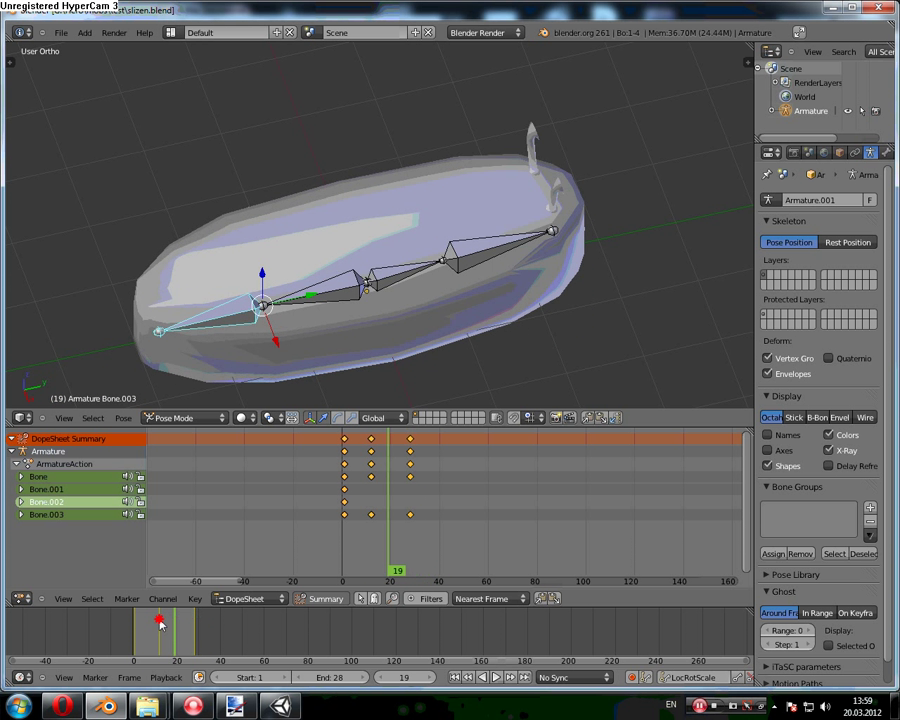
{"action": "left_click", "coordinate": [139, 629]}
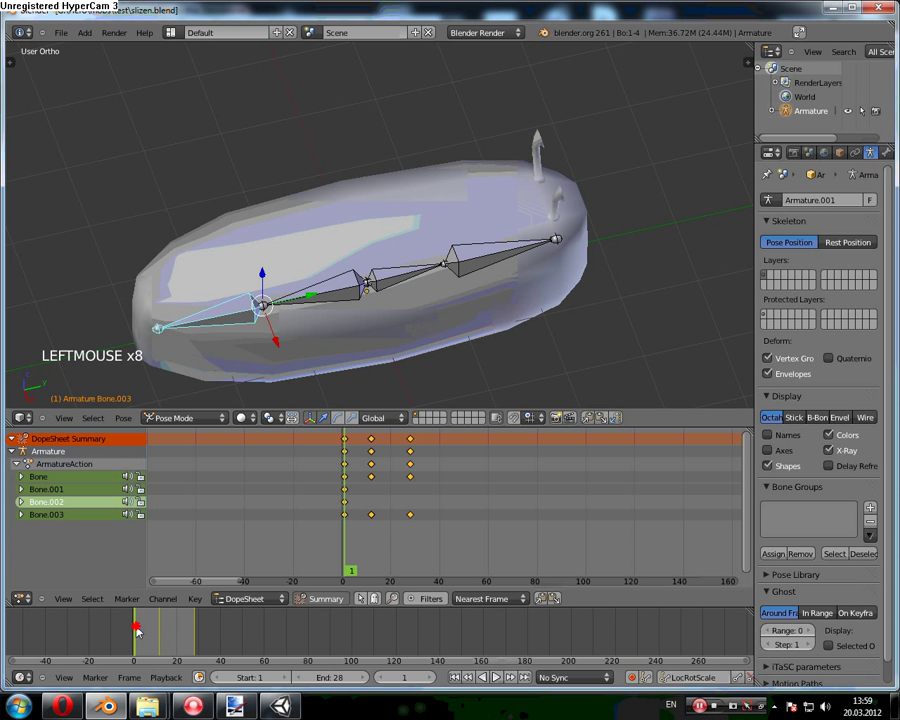